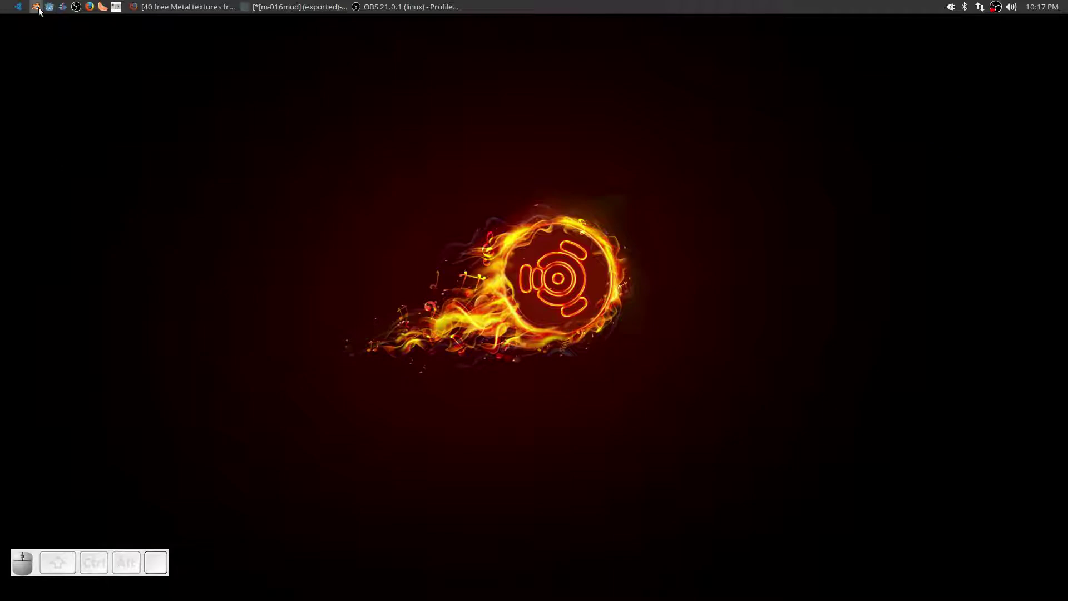
Launch Blender and dismiss the welcome splash screen
left_click(42, 13)
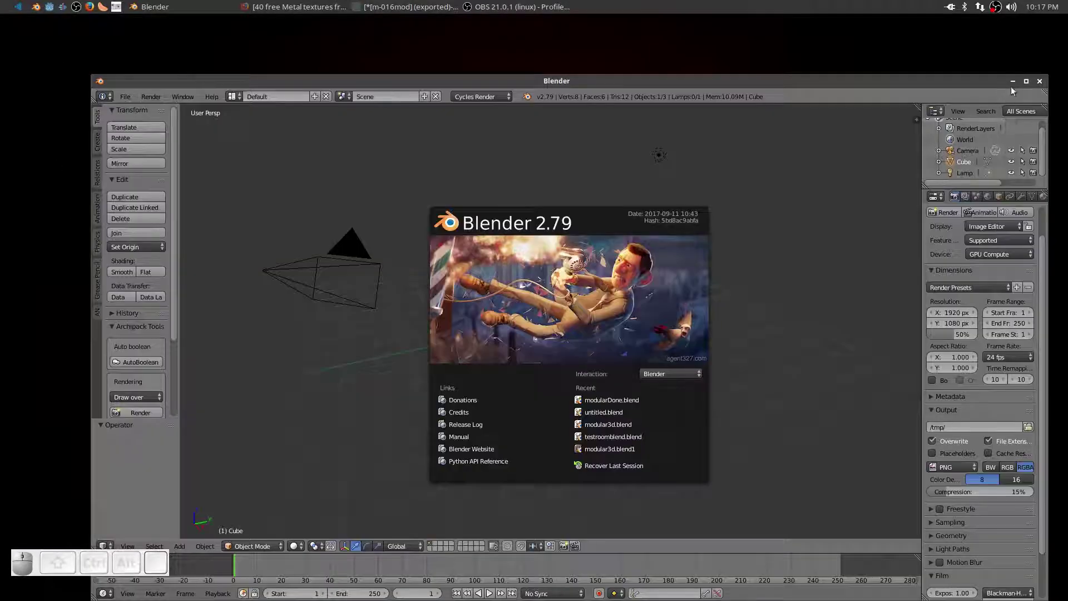
left_click(1029, 77)
left_click(759, 159)
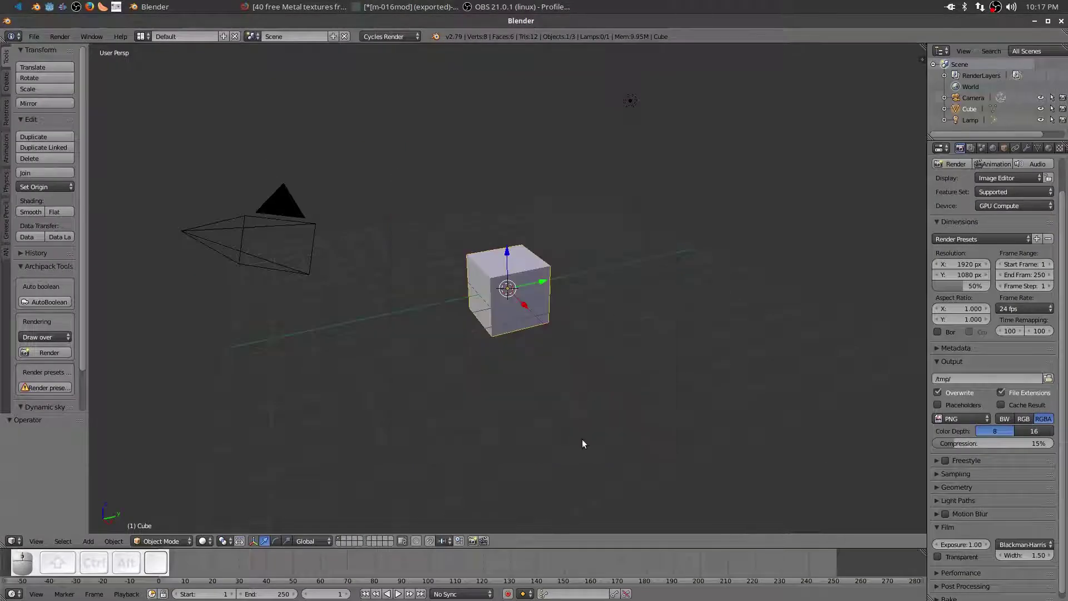
Load the factory default settings from the File menu and confirm
left_click(40, 39)
left_click(91, 183)
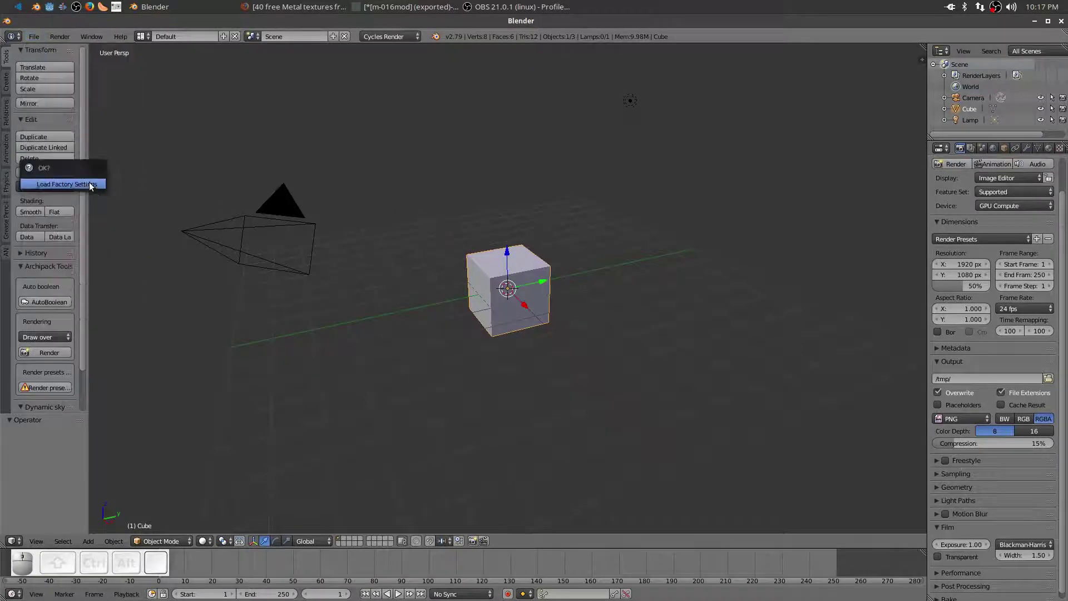
left_click(92, 183)
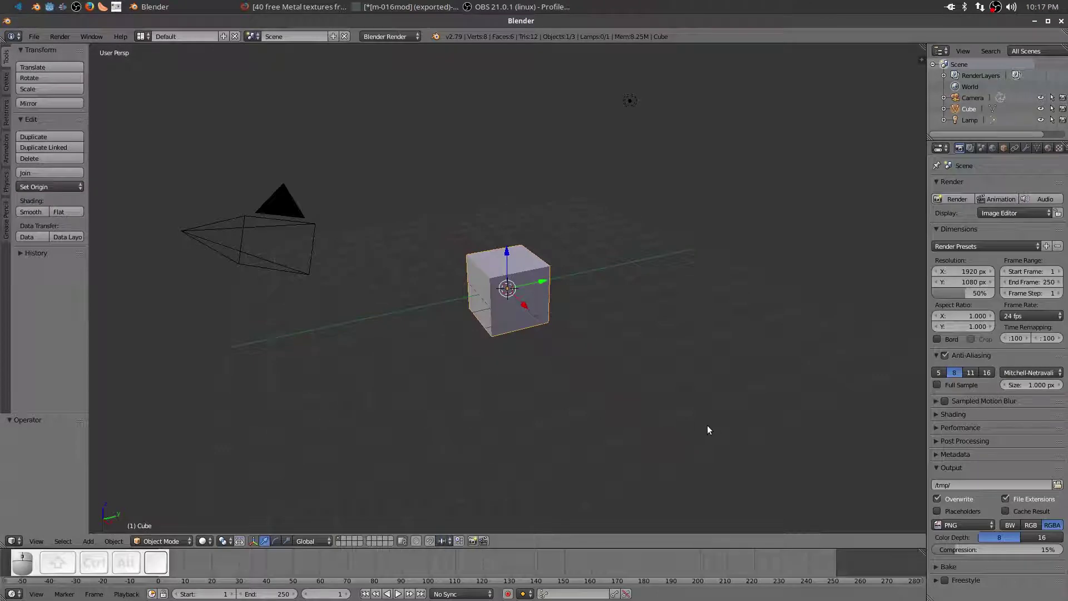
Turn on the snap magnet for transforms and set the snap element
left_click_drag(709, 429, 518, 413)
scroll("up", 3)
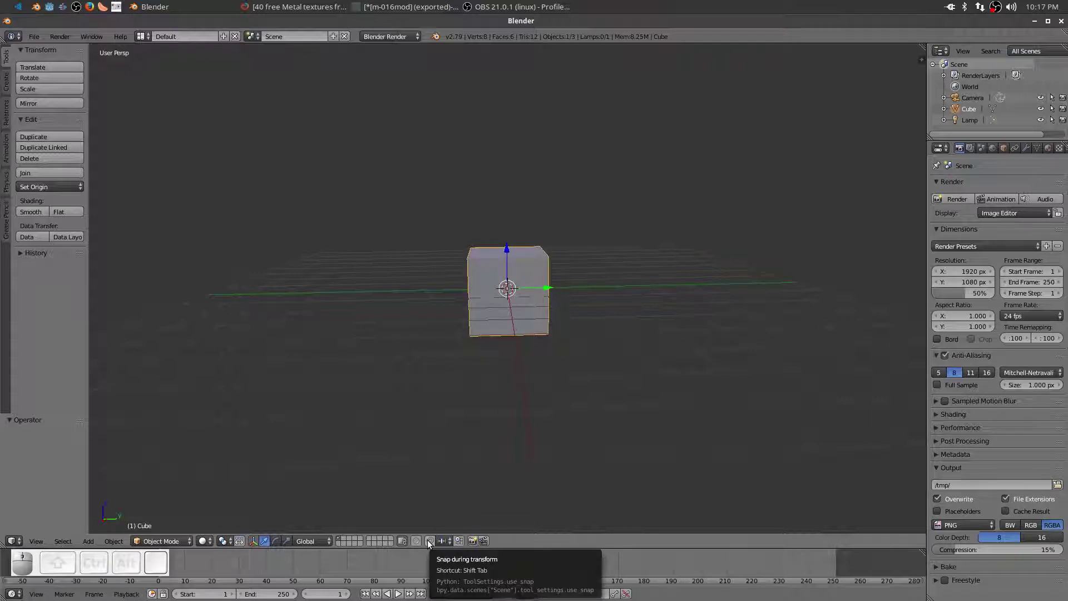
left_click(431, 540)
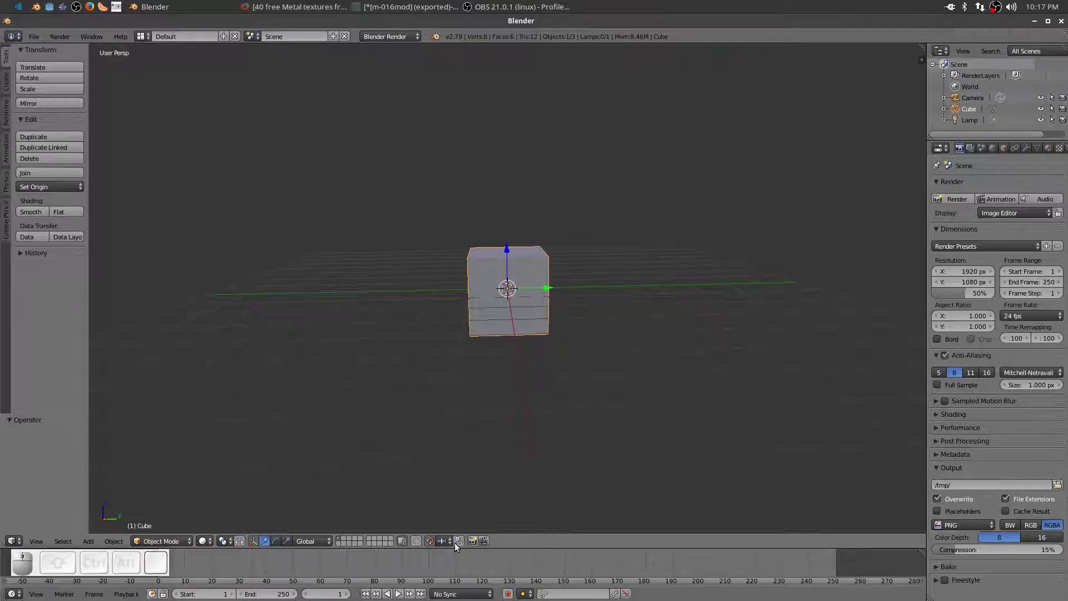
left_click(463, 543)
Grab the default cube and place it back at the world origin 0,0,0
middle_click(569, 351)
key("g")
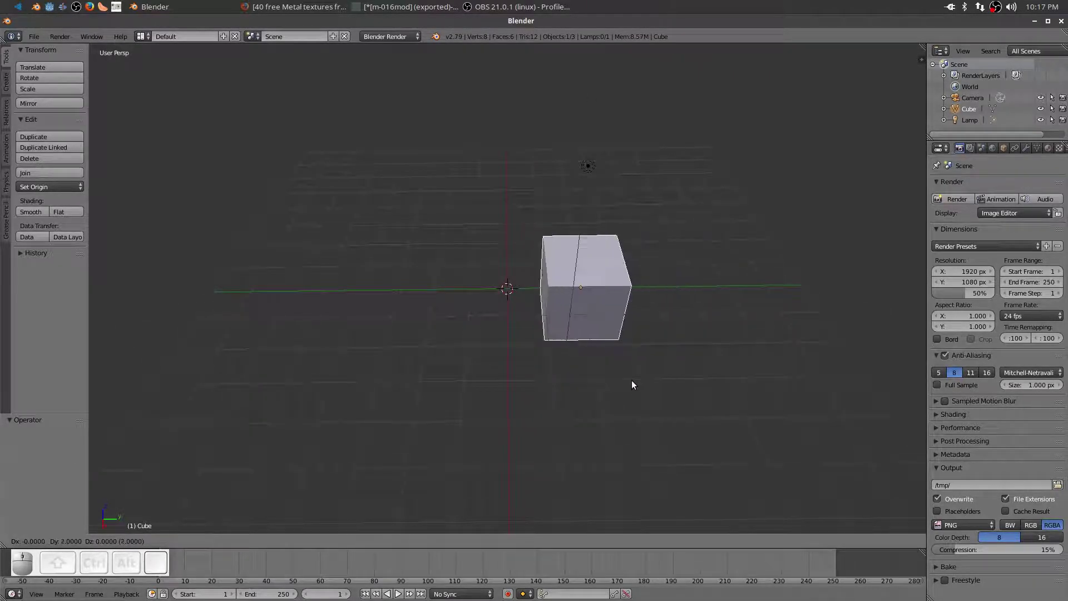
left_click(557, 379)
middle_click(557, 378)
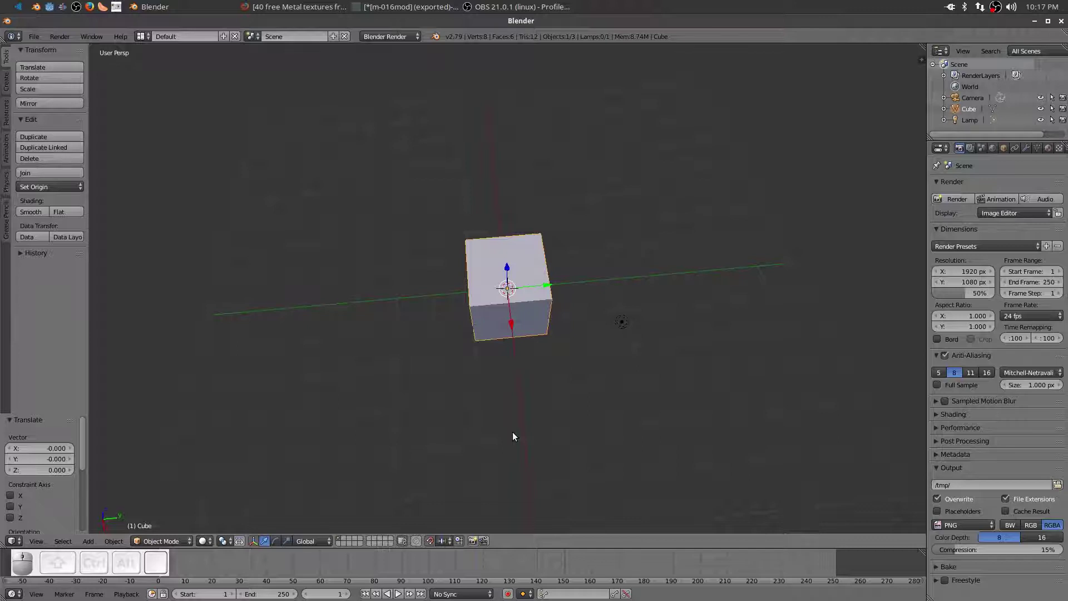
scroll("up", 3)
In Edit Mode with face select, extrude the cube's side face twice into a three-cube block
scroll("up", 3)
left_click_drag(566, 413, 598, 357)
key("Tab")
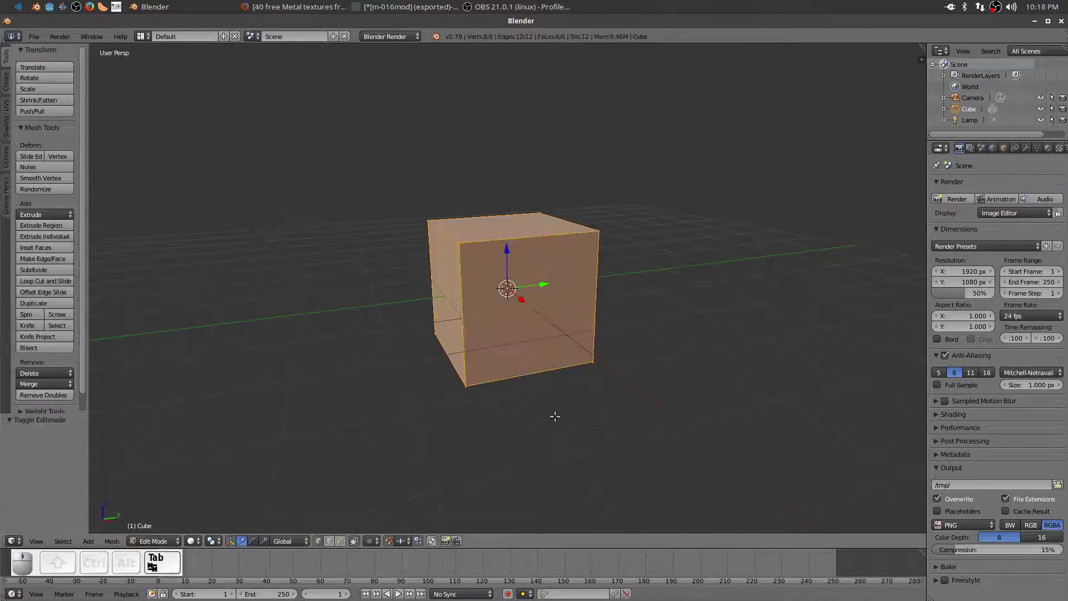
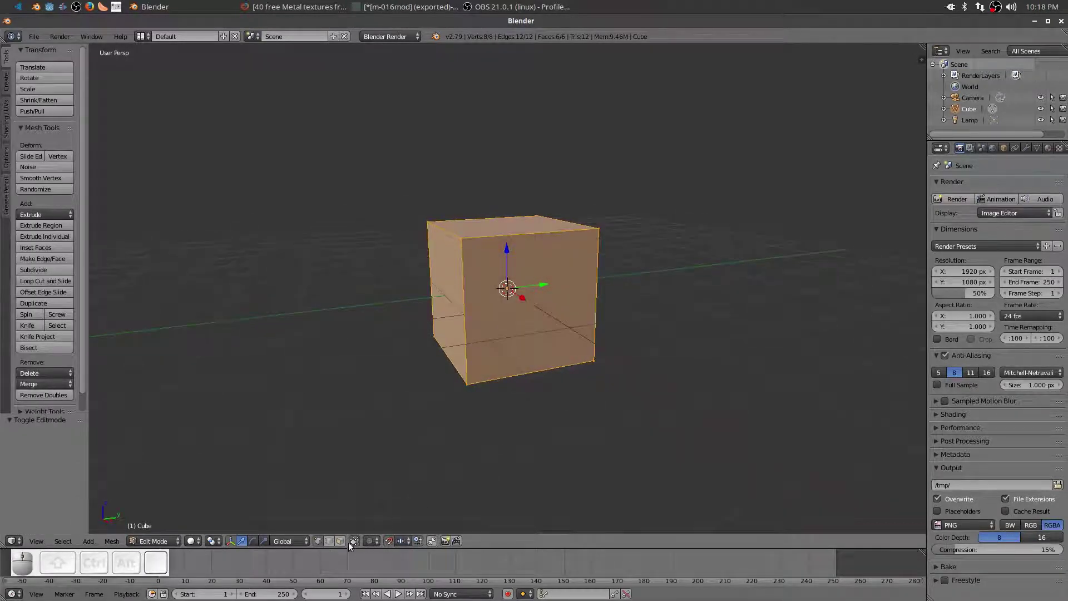
left_click(346, 547)
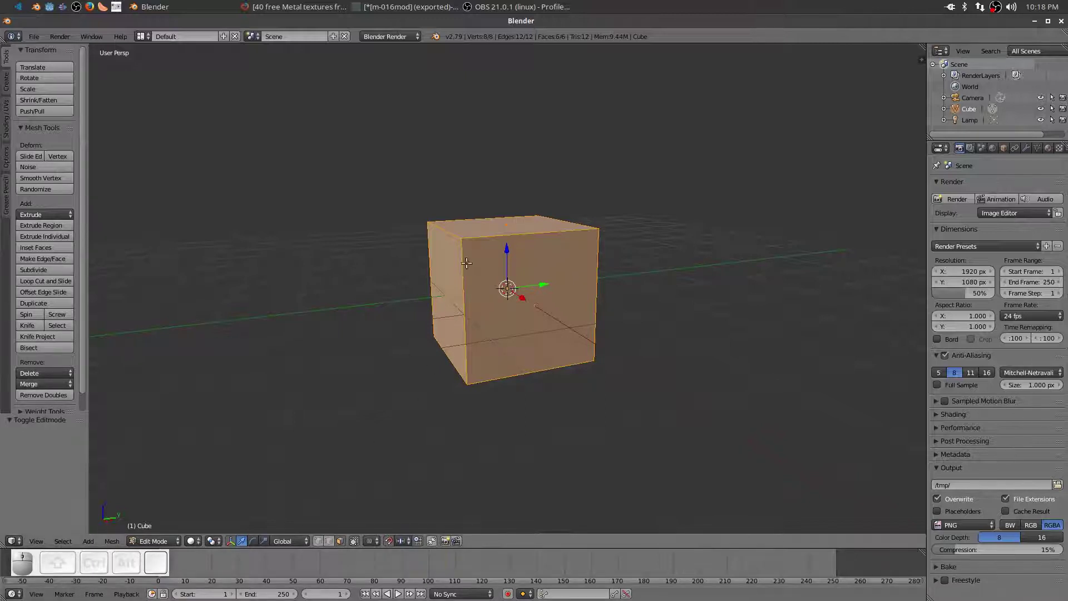
right_click(511, 288)
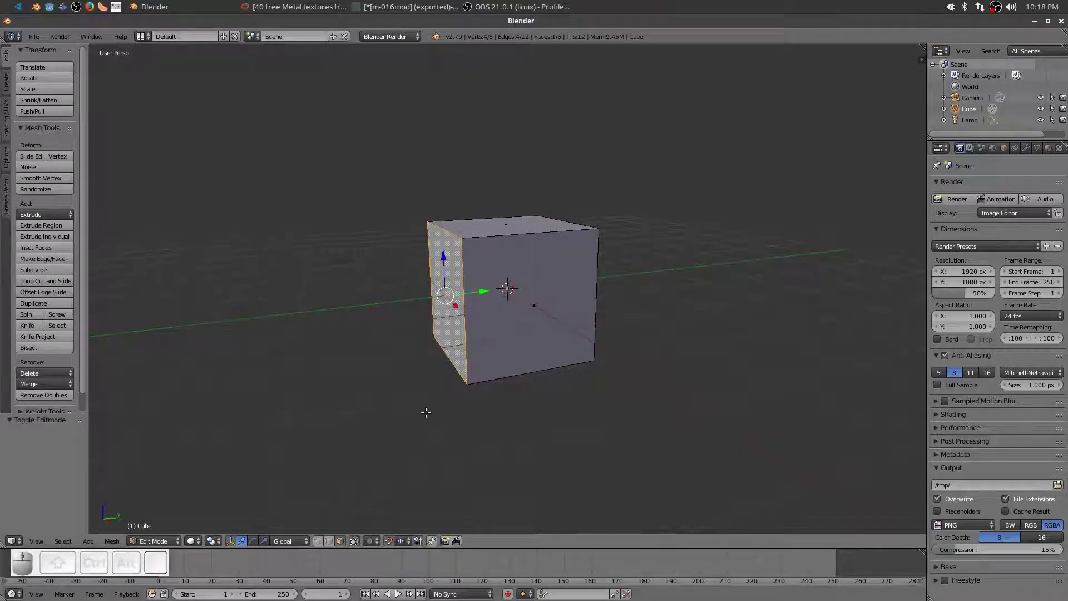
key("e")
key("y")
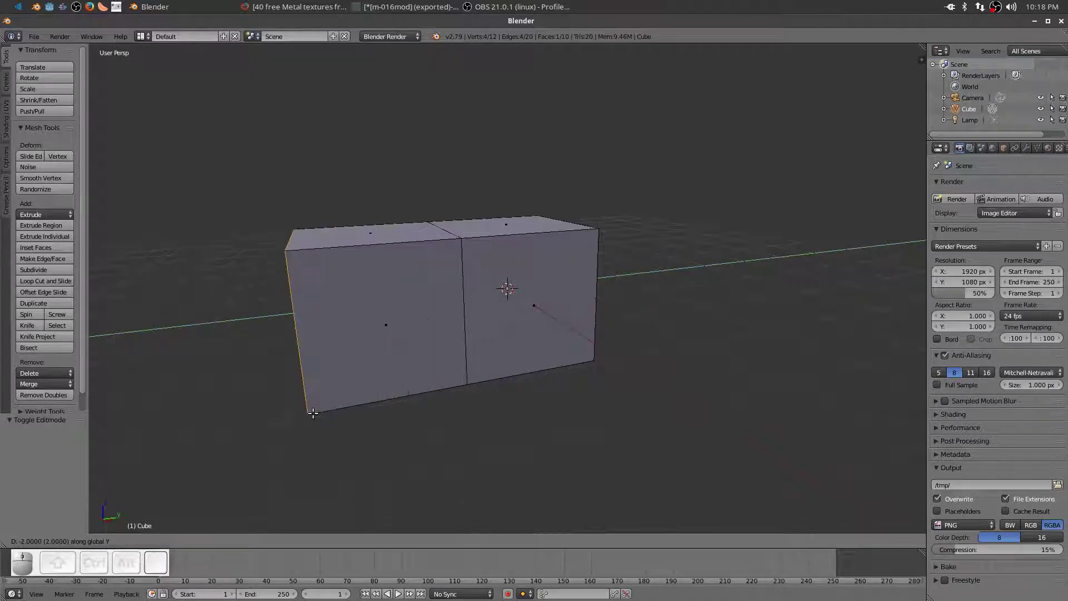
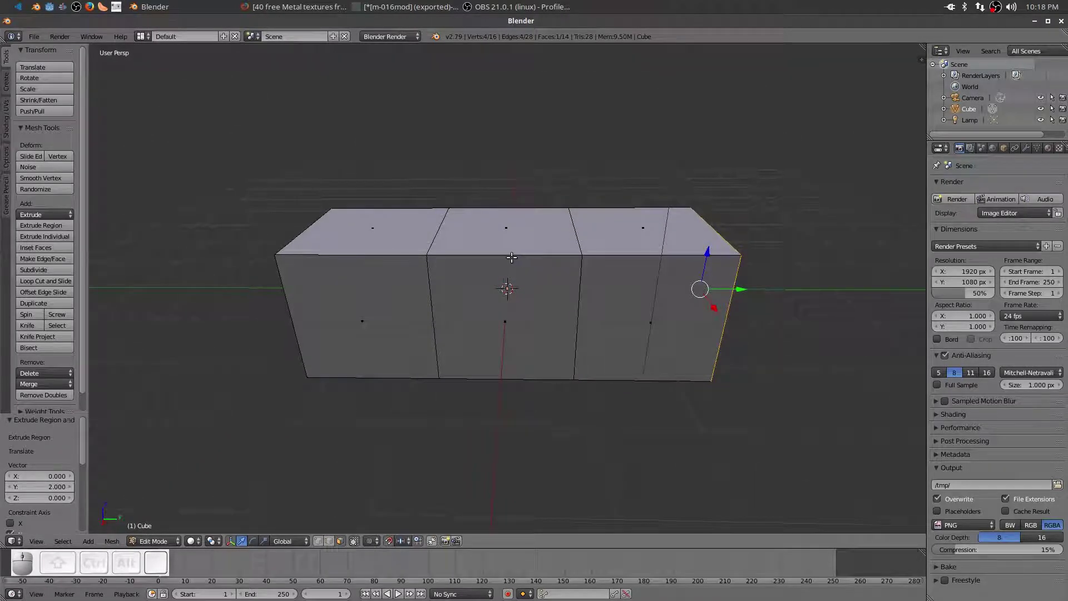
Select the faces of the block's middle section for splitting off
left_click(511, 254)
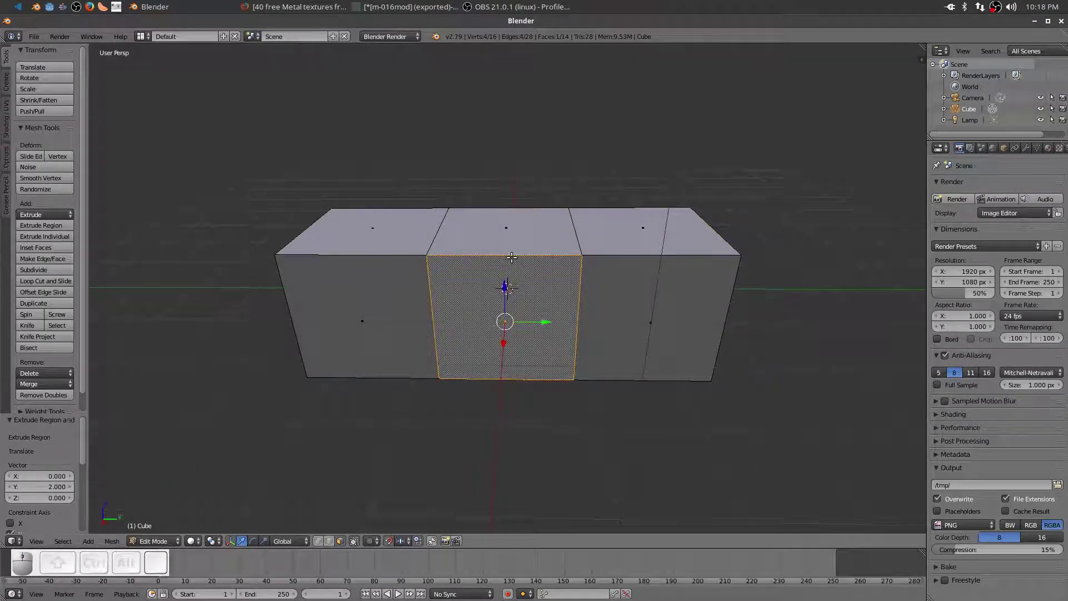
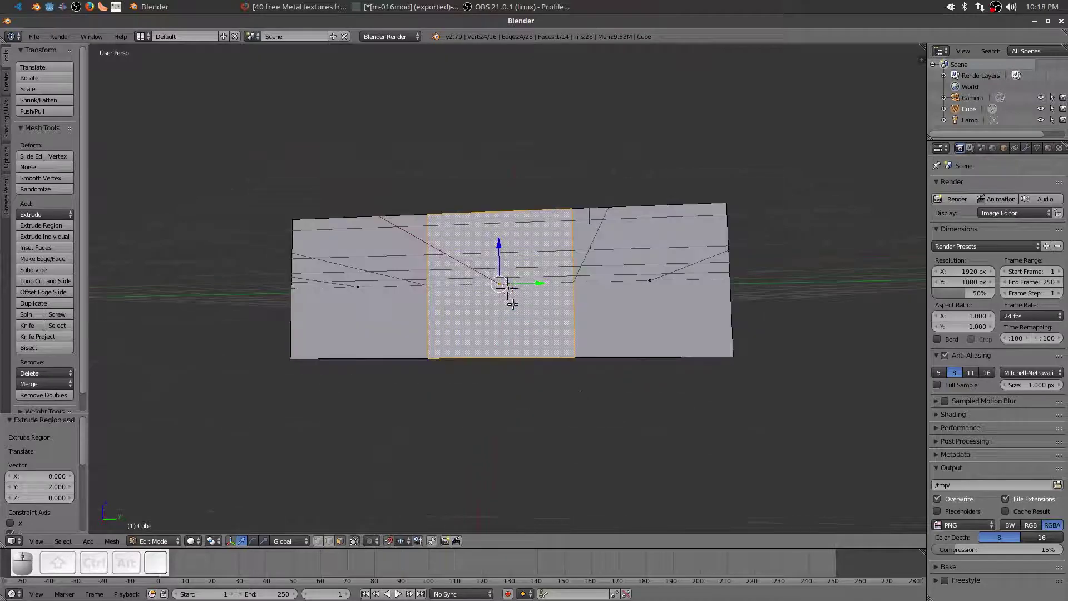
left_click_drag(512, 364, 518, 331)
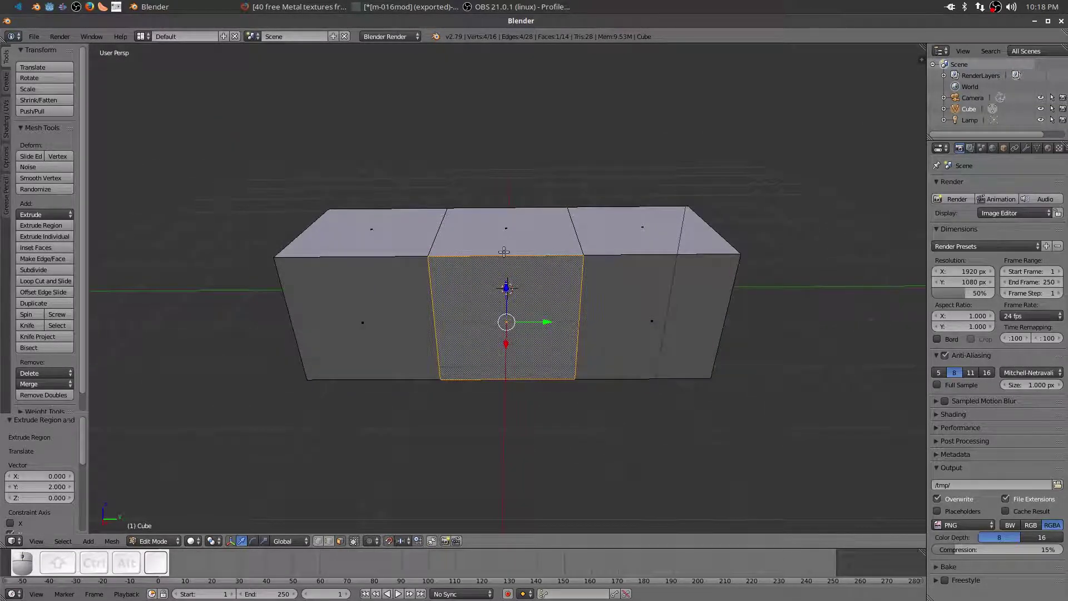
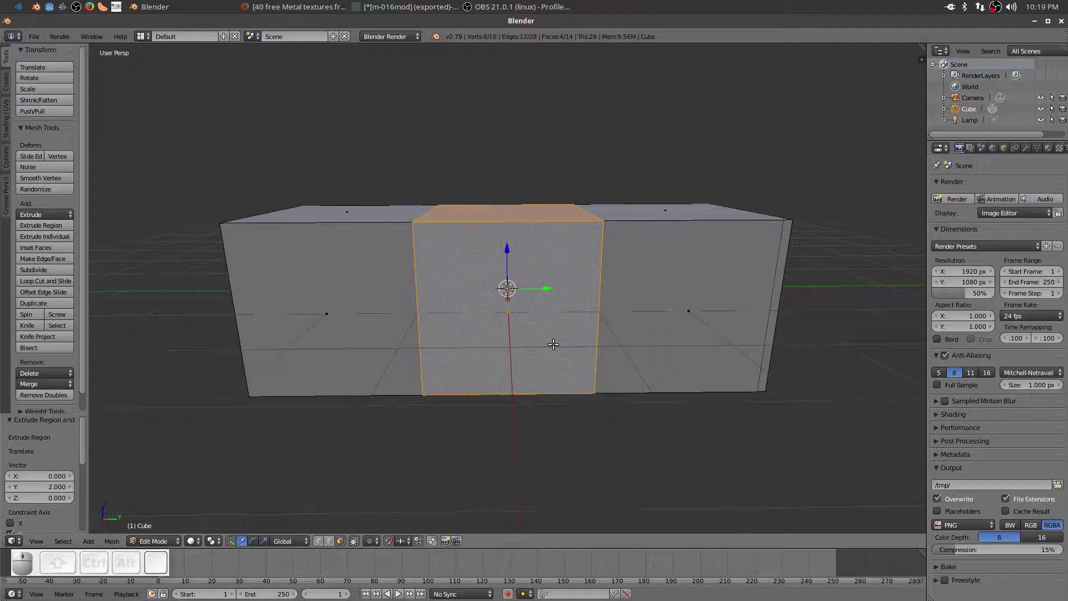
Separate the selected middle faces into their own object and return to Object Mode
key("p")
left_click(558, 349)
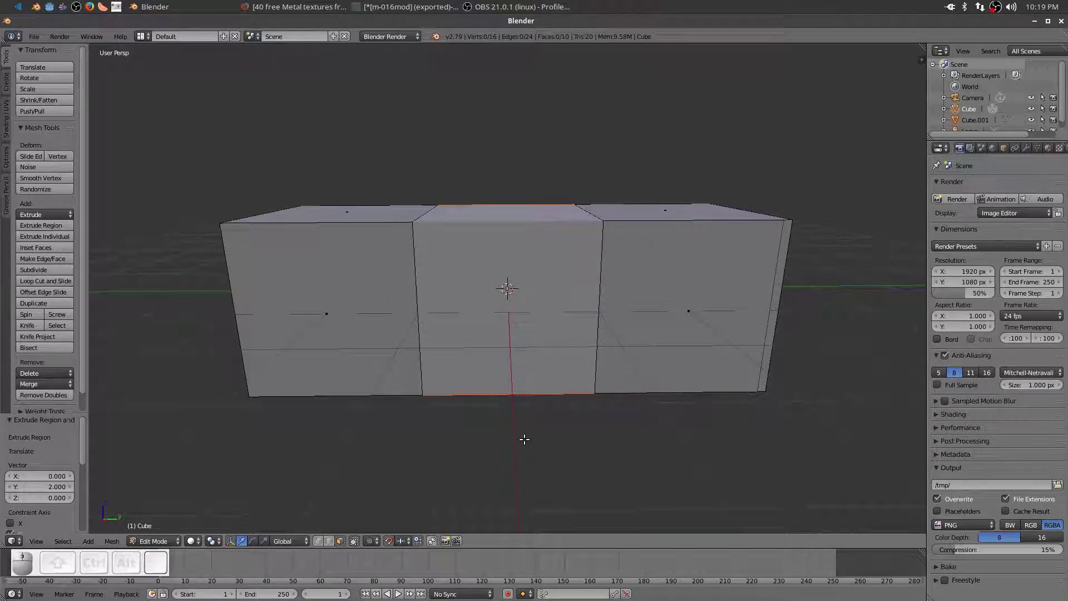
middle_click(522, 456)
key("Tab")
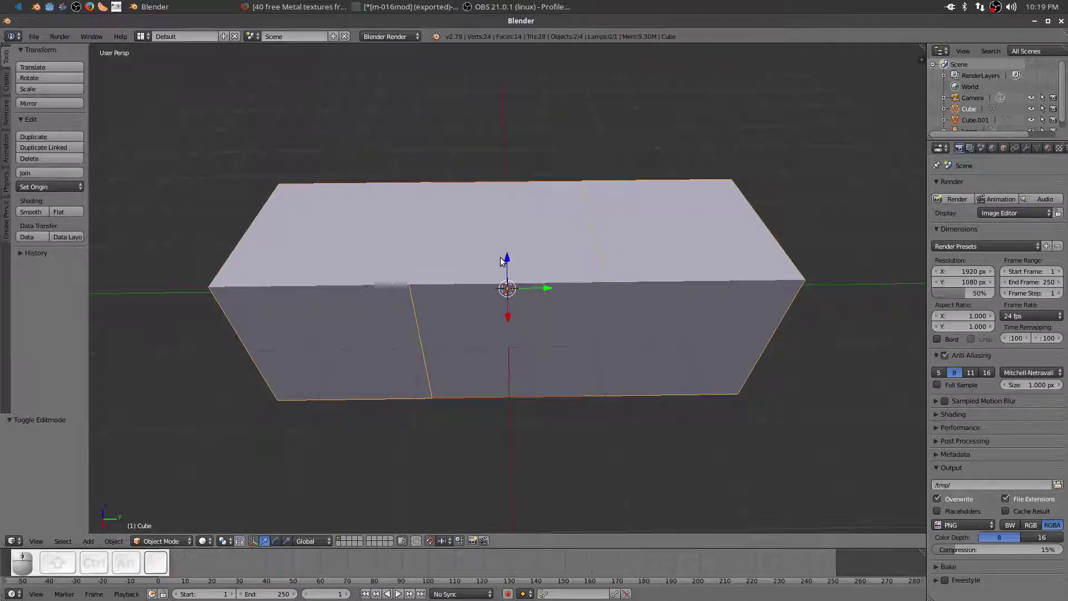
Move the middle piece away from the two end pieces along a constrained axis
left_click(507, 248)
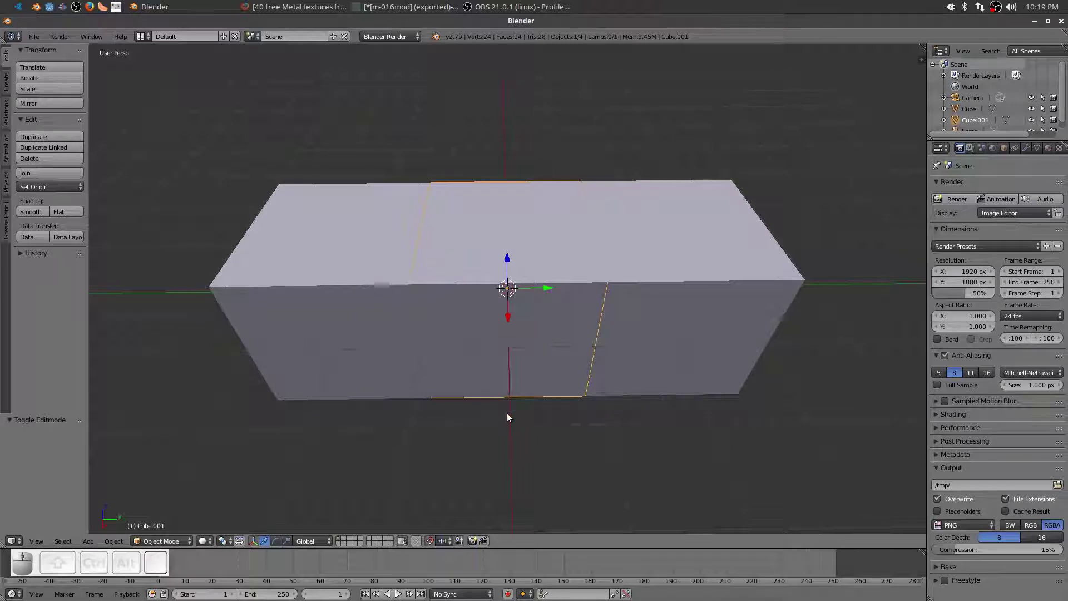
key("g")
key("y")
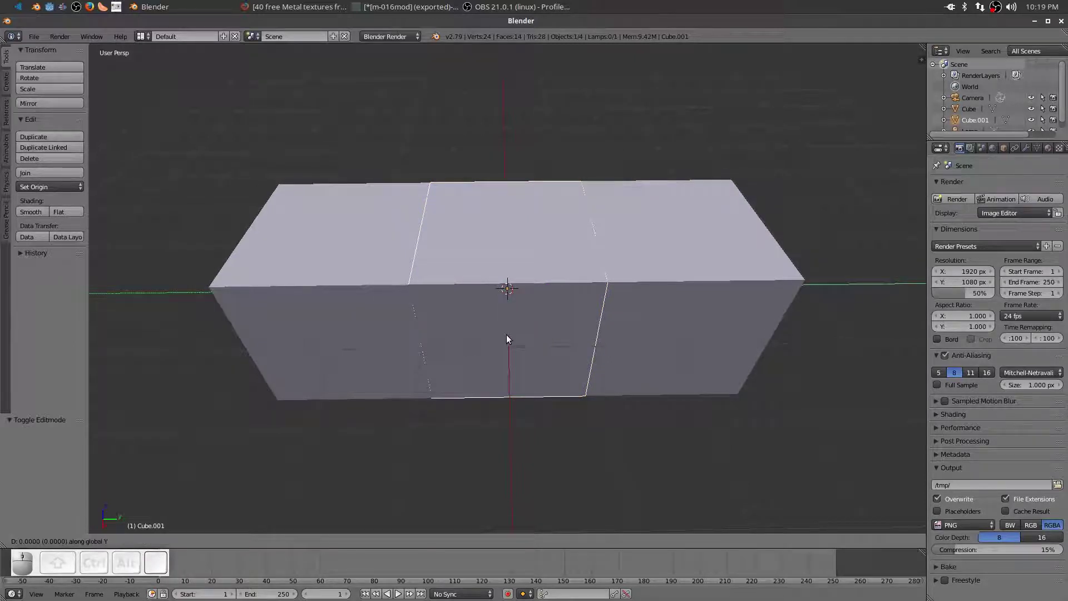
key("x")
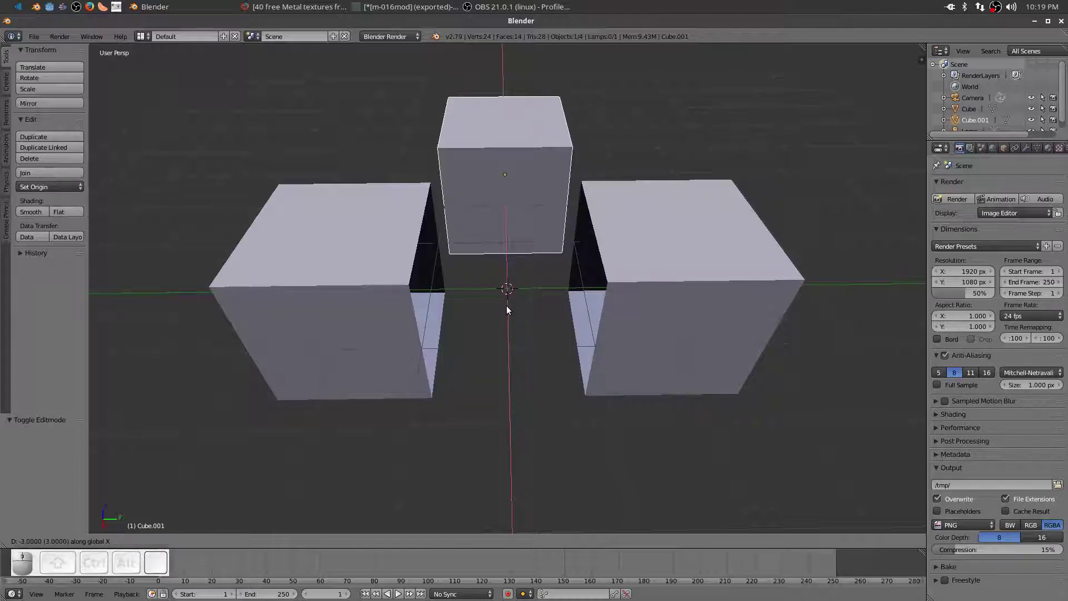
left_click(509, 270)
middle_click(510, 297)
scroll("down", 3)
left_click_drag(537, 340, 474, 365)
scroll("up", 3)
scroll("up", 3)
left_click_drag(473, 365, 407, 272)
Edit the end-pieces object and select one end piece's geometry for separation
left_click(407, 273)
key("Tab")
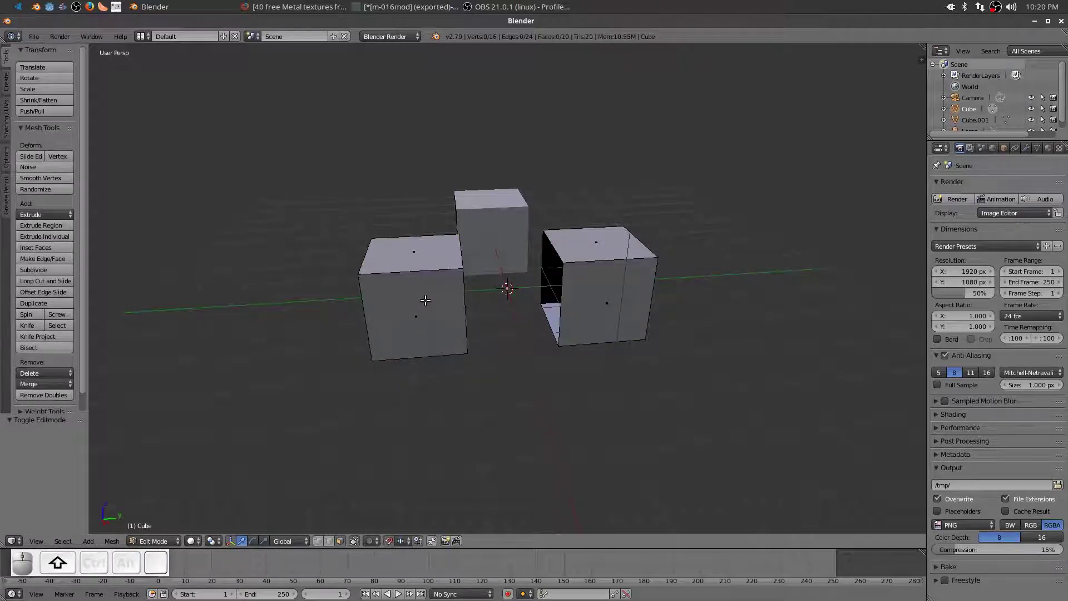
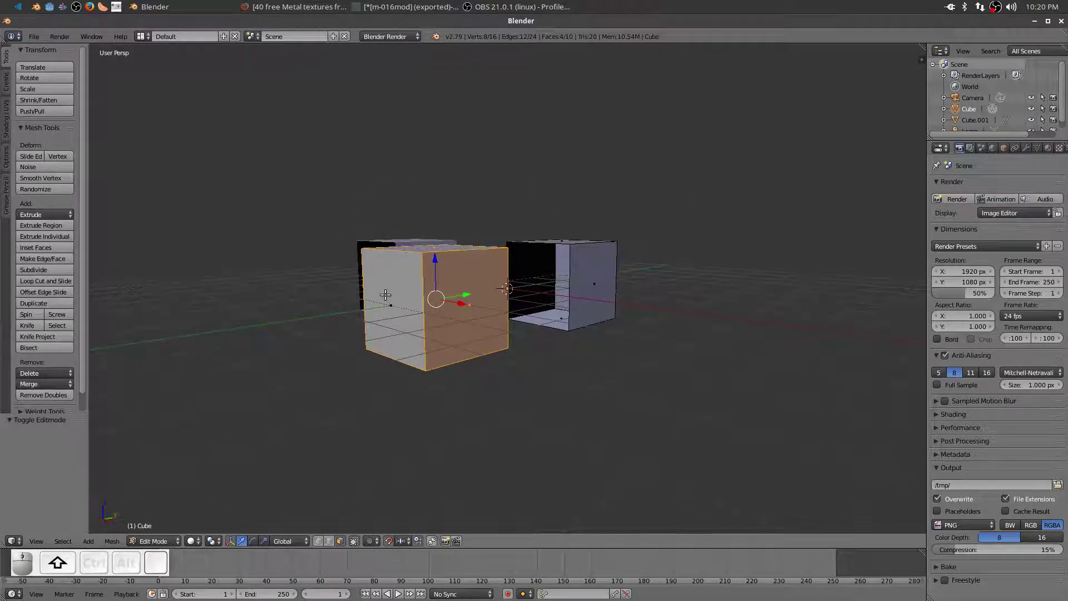
right_click(395, 301)
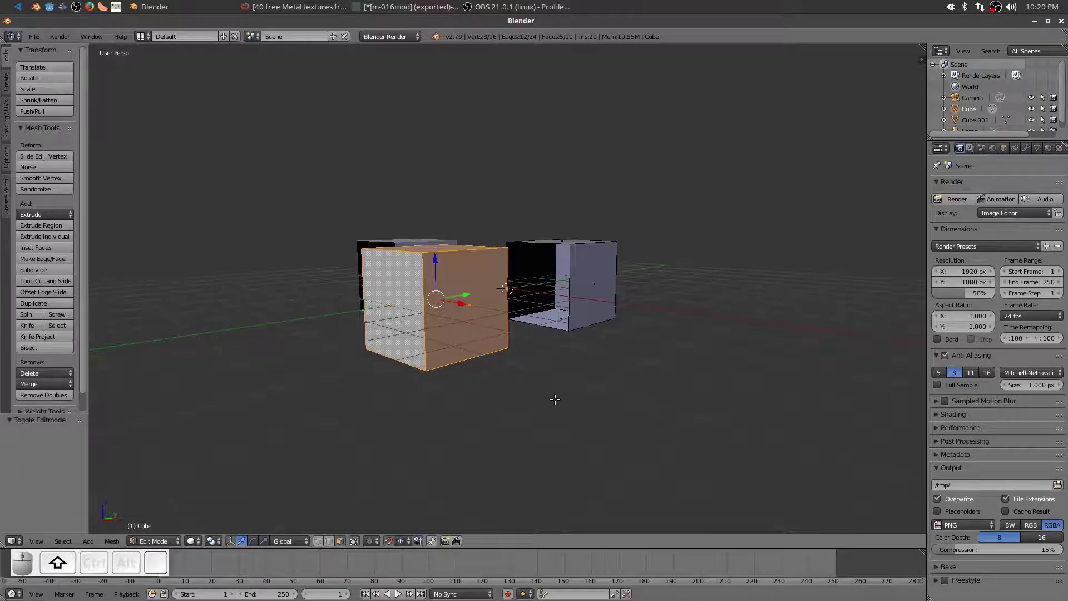
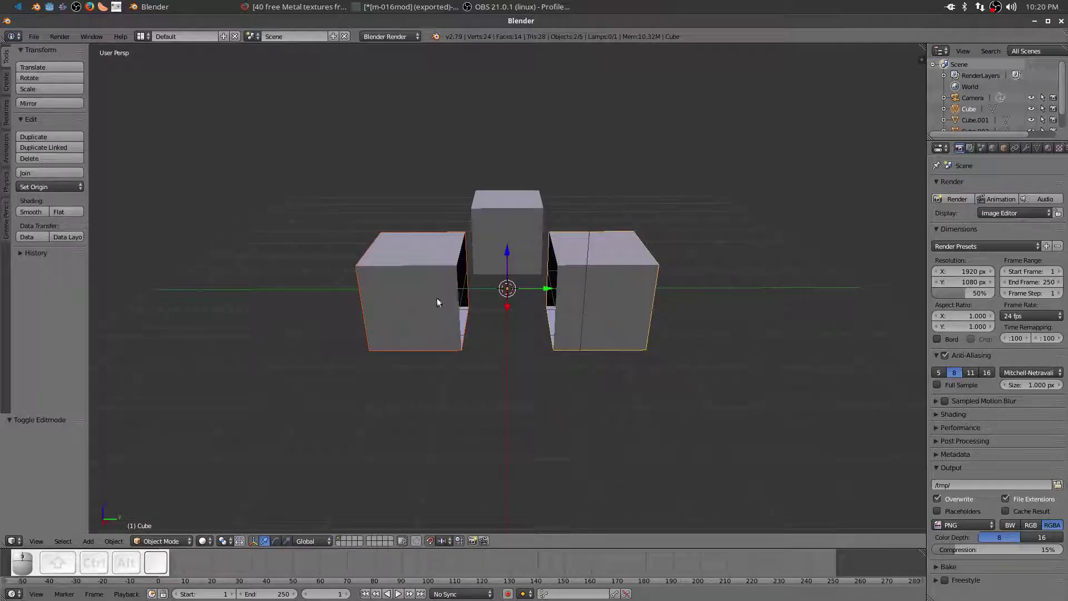
Select the left end piece of the now-separate object Cube.002
right_click(417, 277)
right_click(512, 203)
right_click(599, 287)
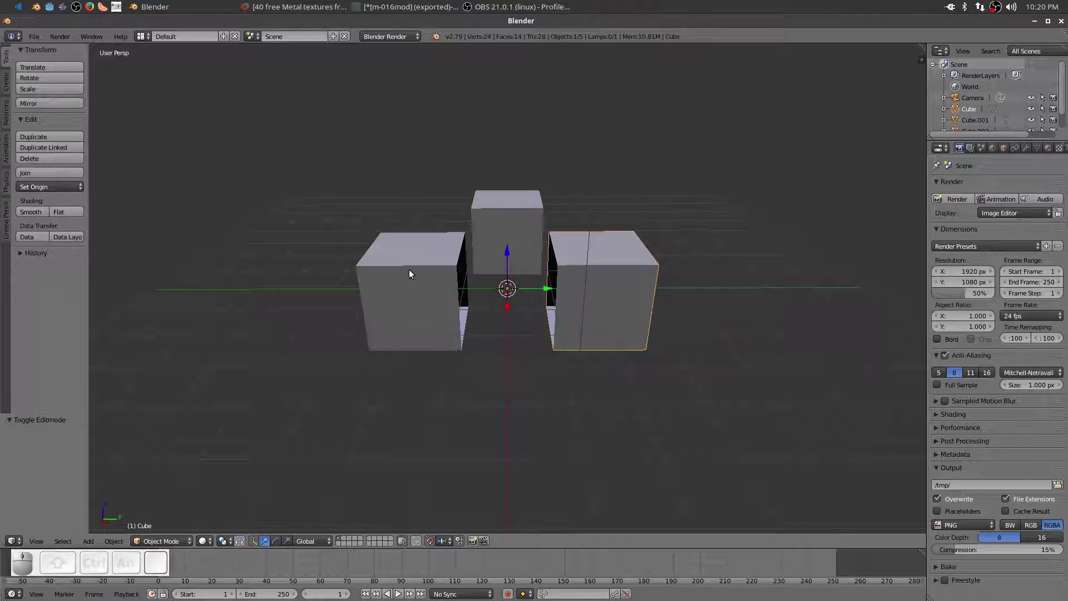
right_click(412, 275)
left_click_drag(454, 401, 402, 334)
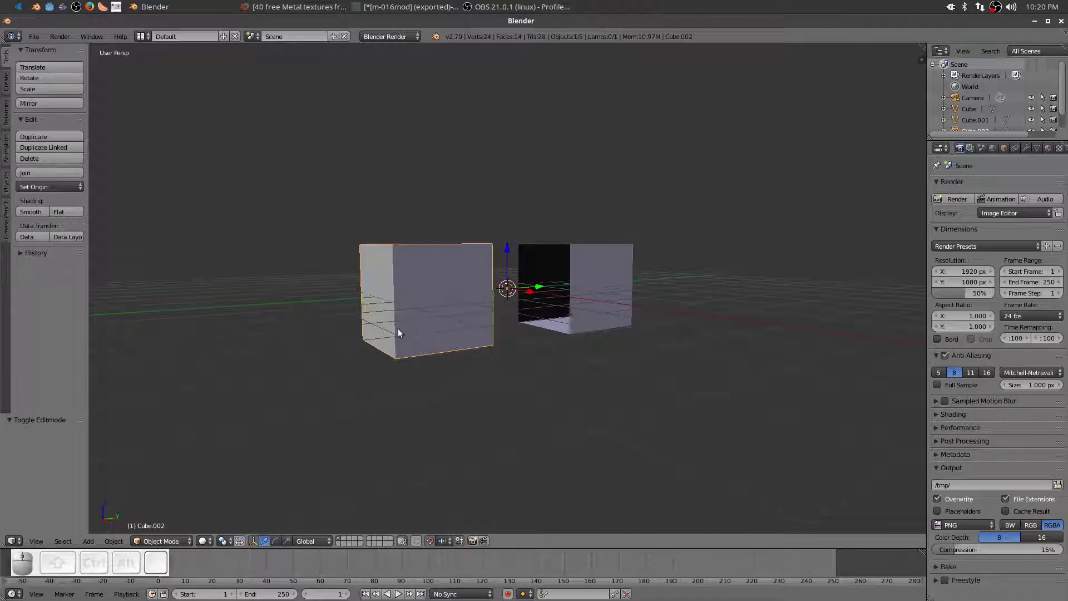
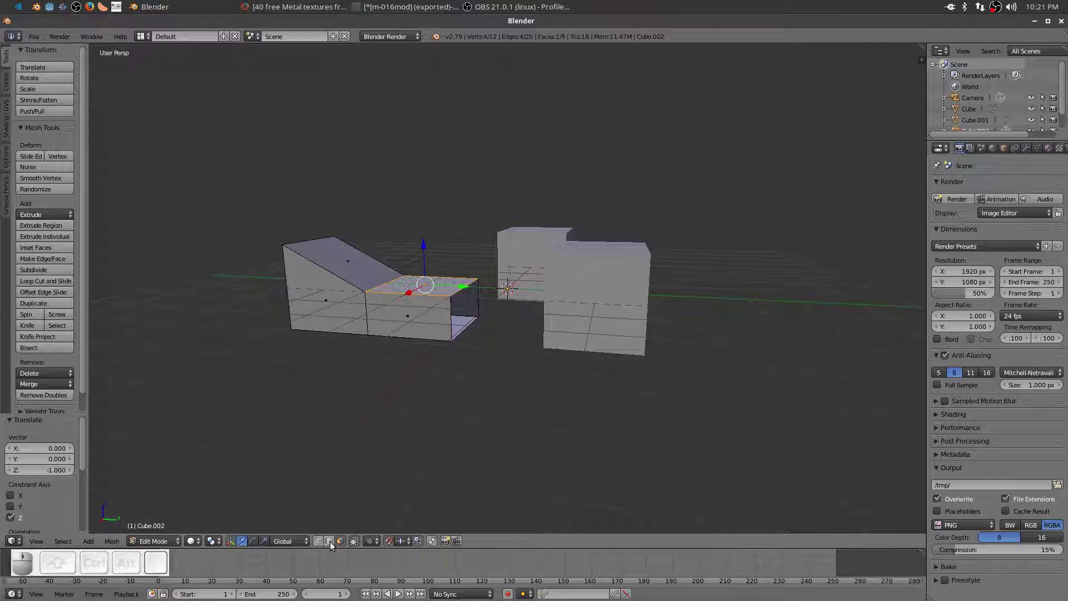
Switch selection type and lower the piece's end edge along Z by 1 to form a ramp
left_click(335, 547)
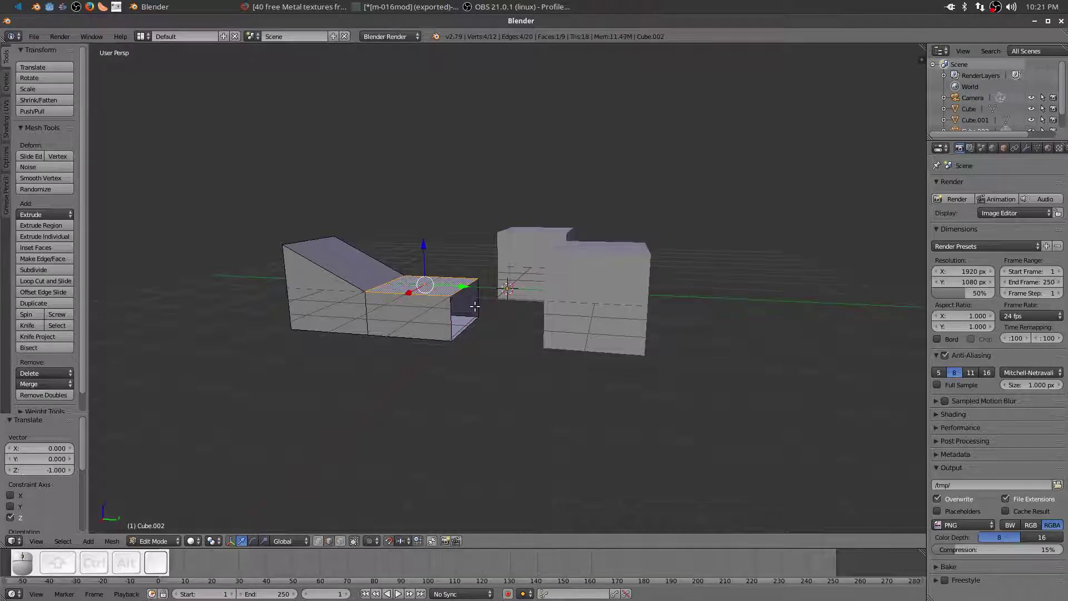
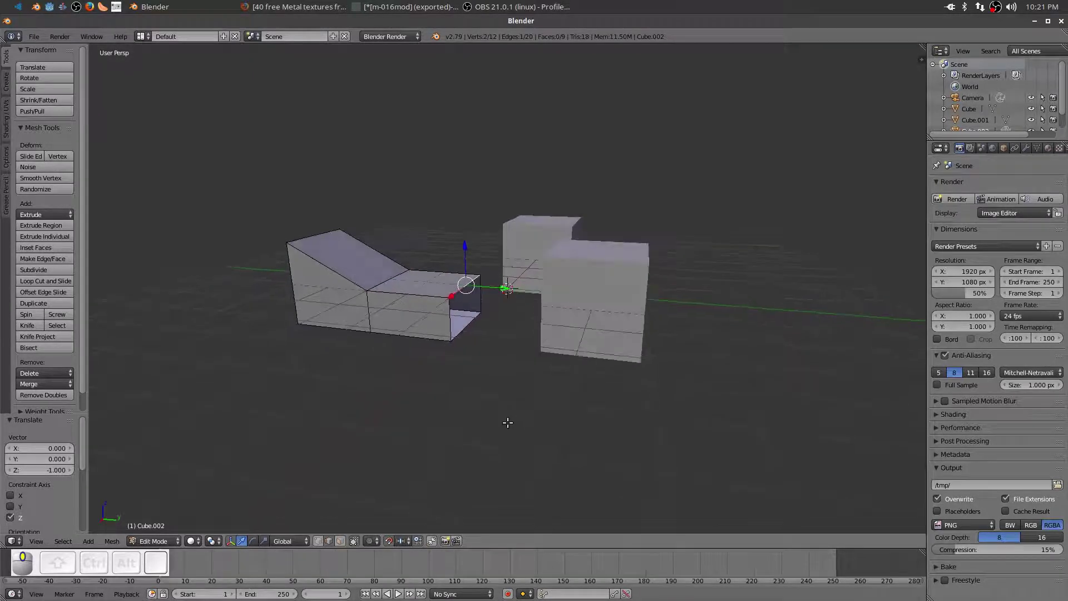
scroll("up", 3)
key("g")
key("z")
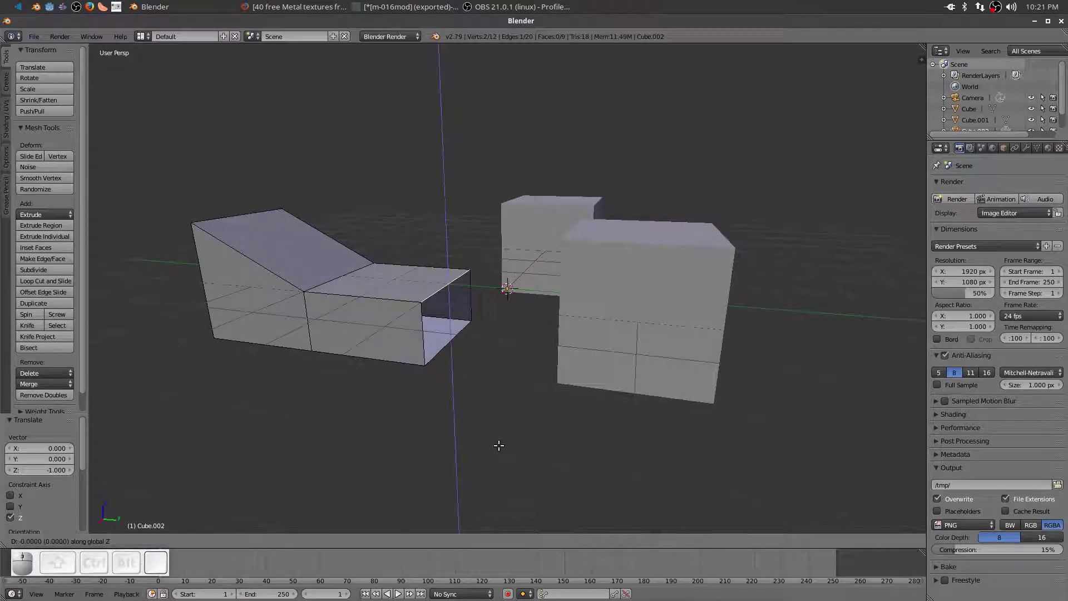
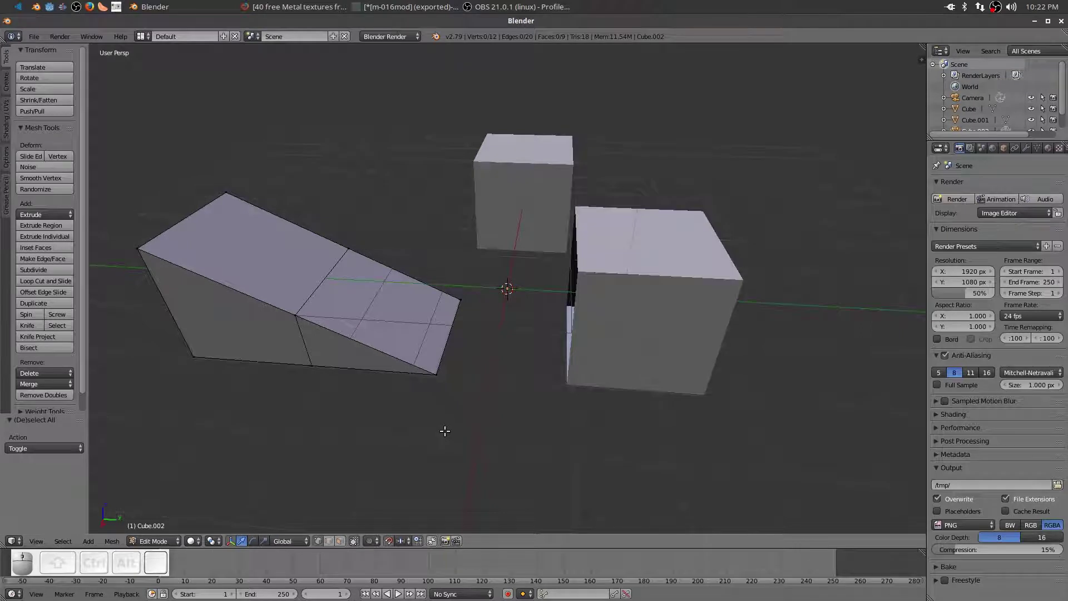
Select all ramp vertices, remove doubles to leave a ten-vertex wedge, then deselect
key("a")
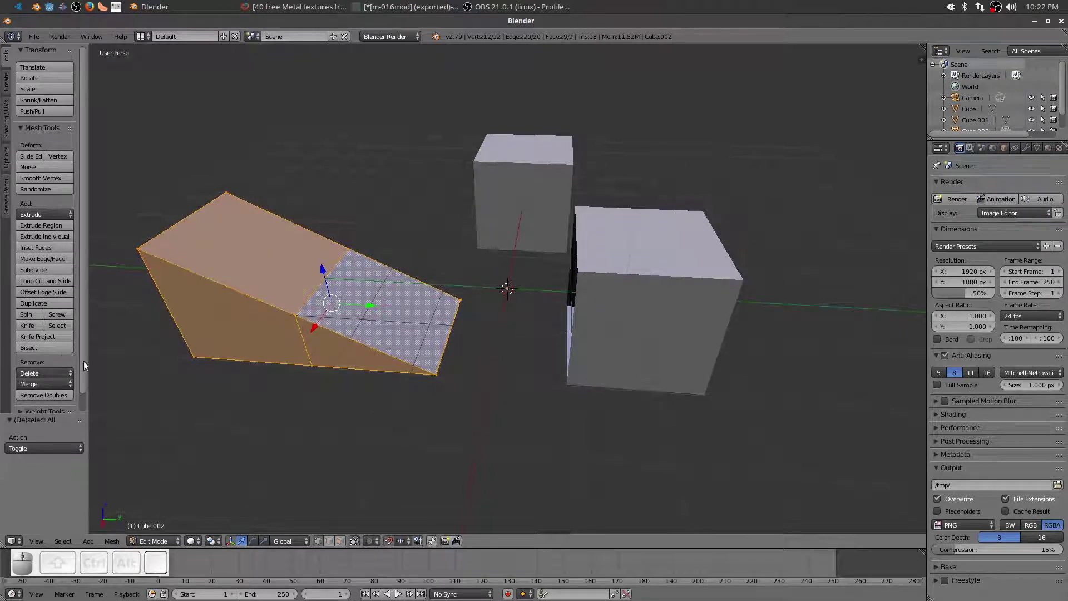
scroll("down", 3)
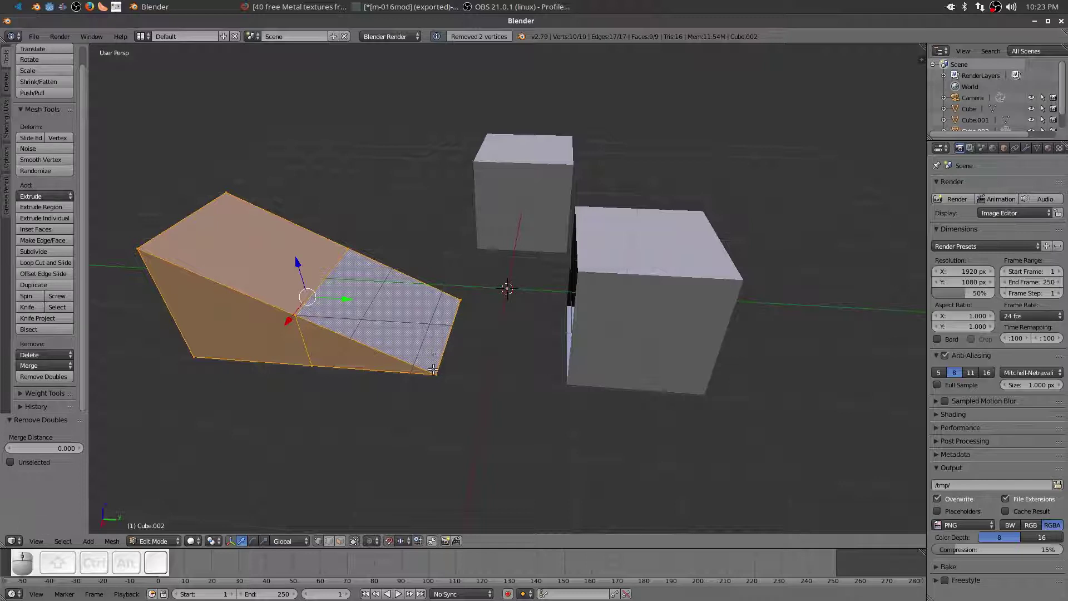
middle_click(392, 416)
key("a")
middle_click(351, 414)
scroll("down", 3)
Select the ramp's tall end face and extrude a new block section behind the slope
left_click_drag(328, 376, 330, 351)
right_click(262, 318)
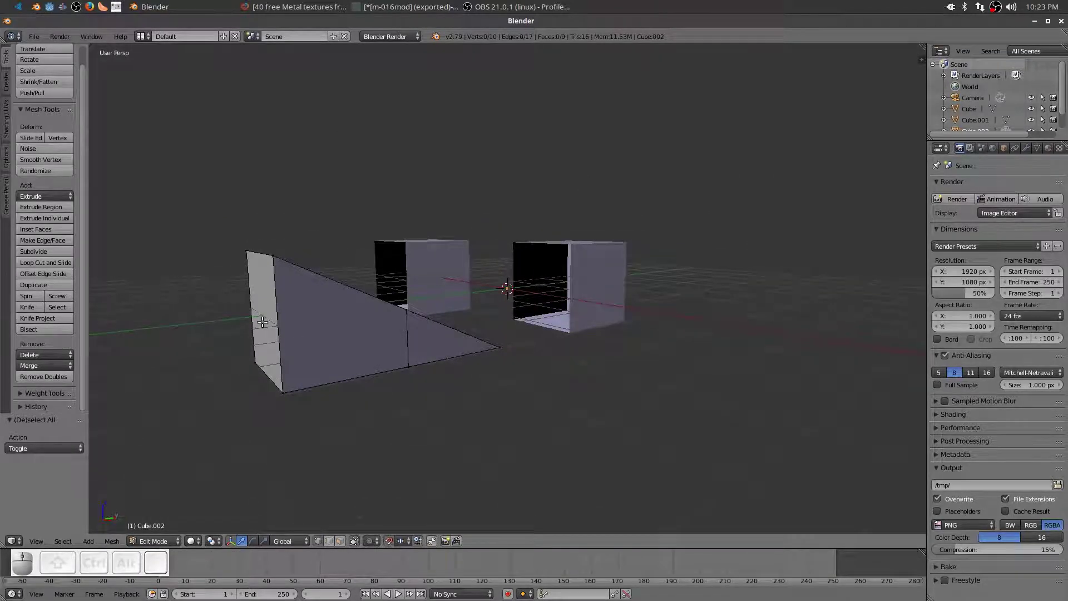
right_click(312, 326)
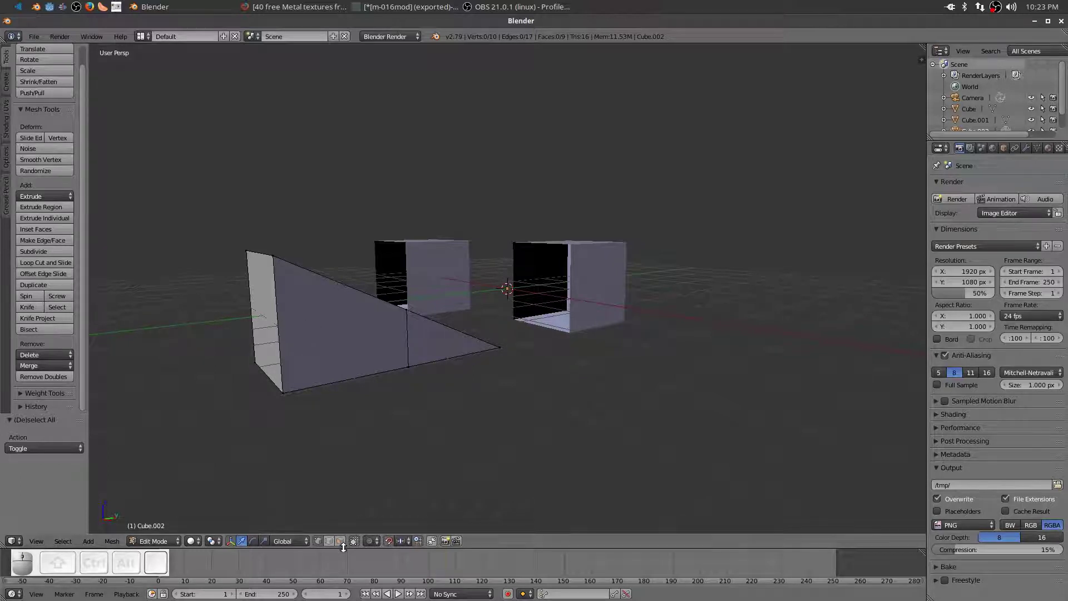
left_click(342, 542)
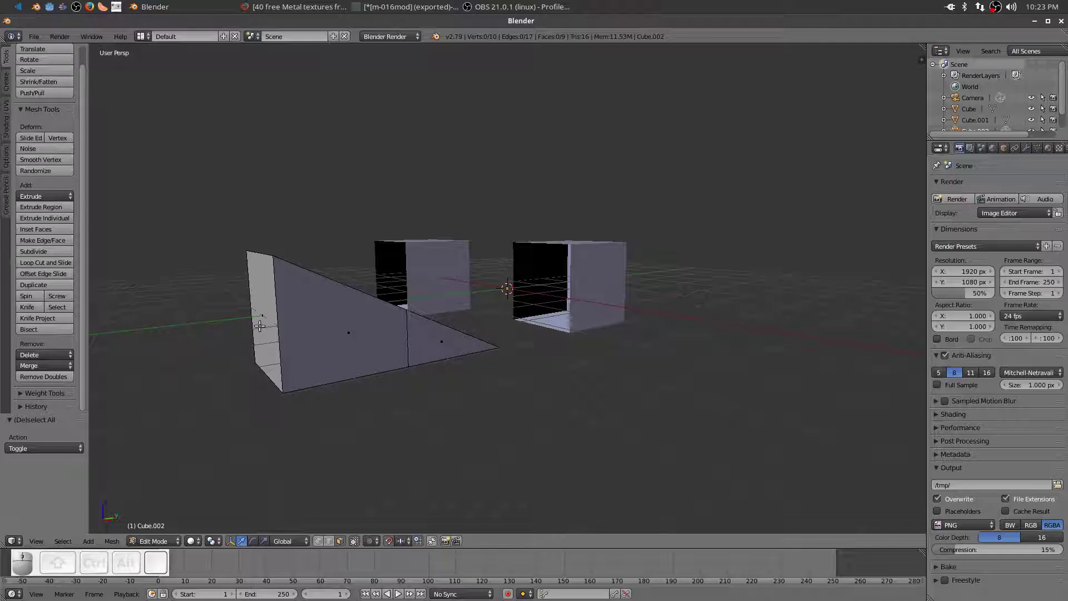
middle_click(259, 315)
key("e")
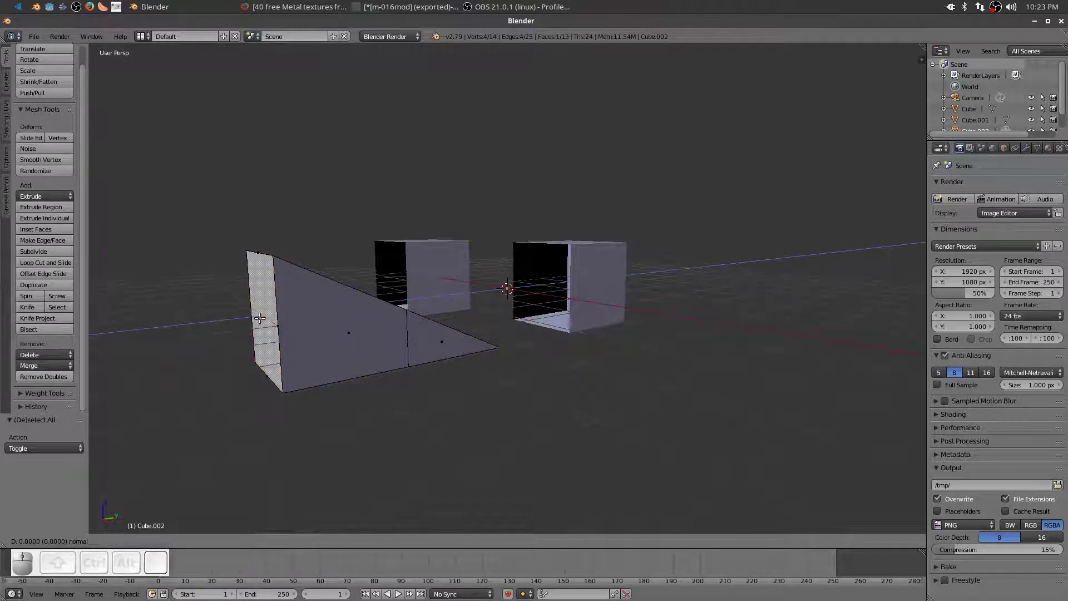
key("y")
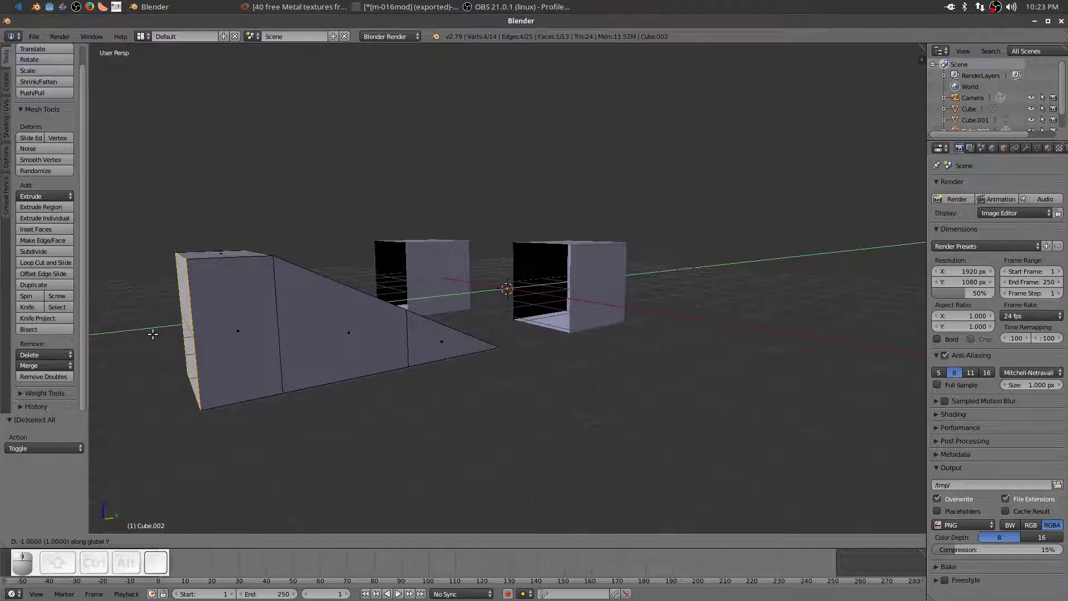
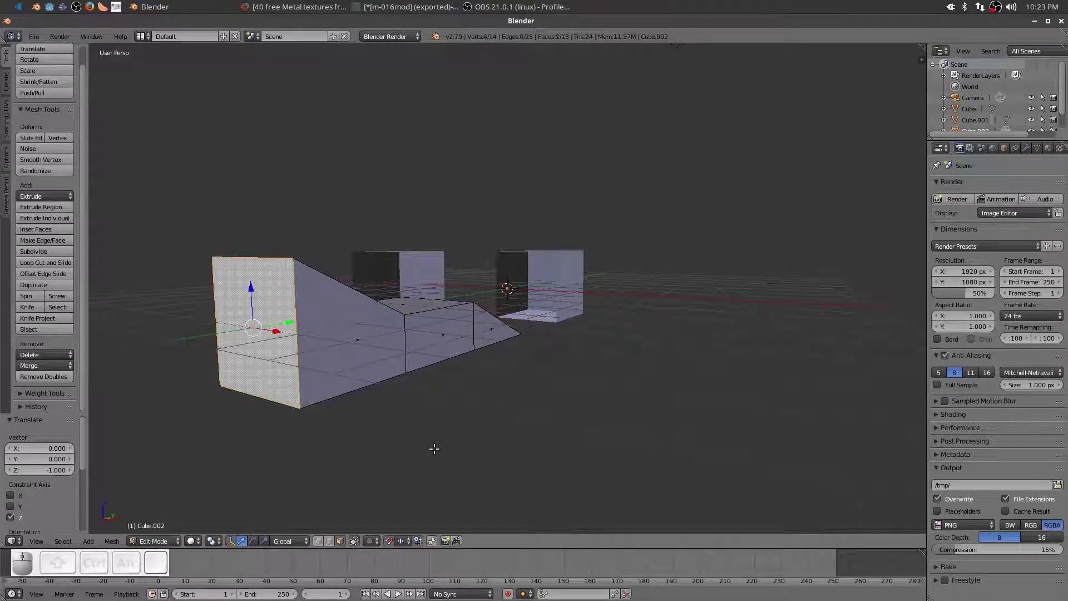
Extrude the end face again into another block section
scroll("down", 3)
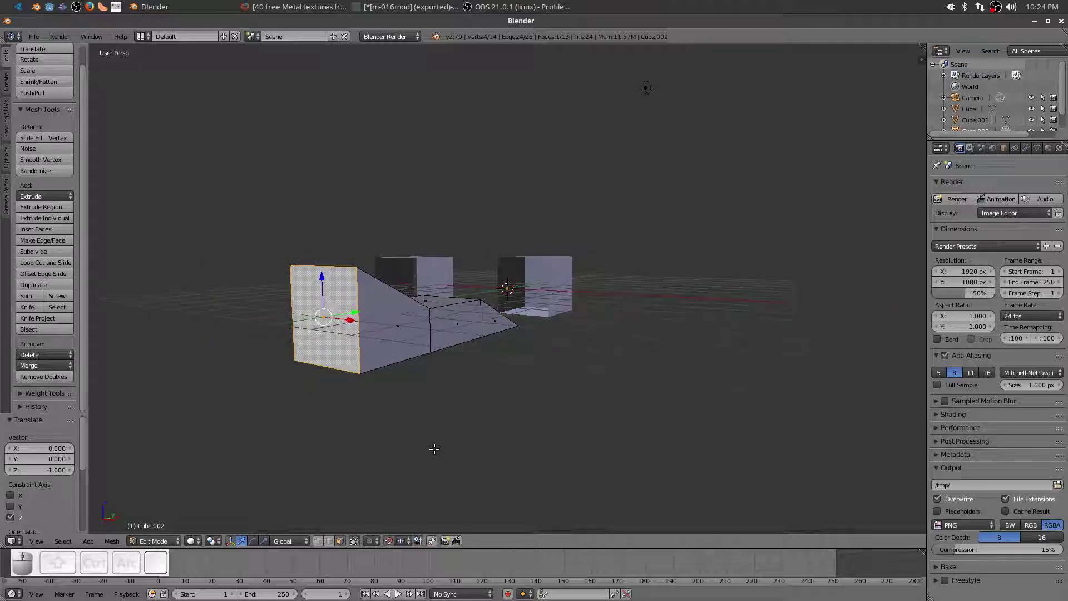
key("e")
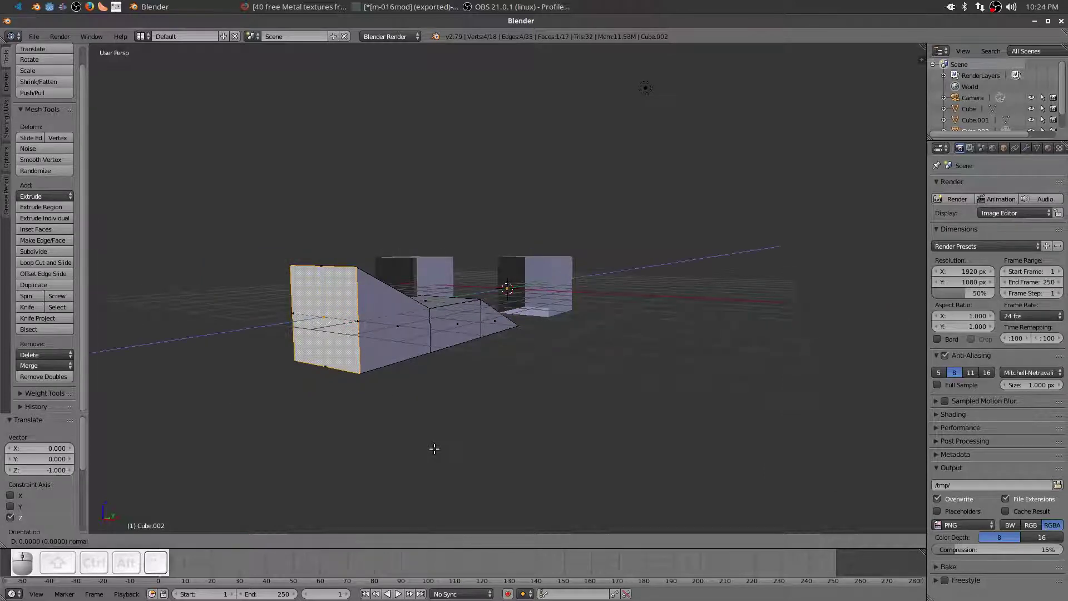
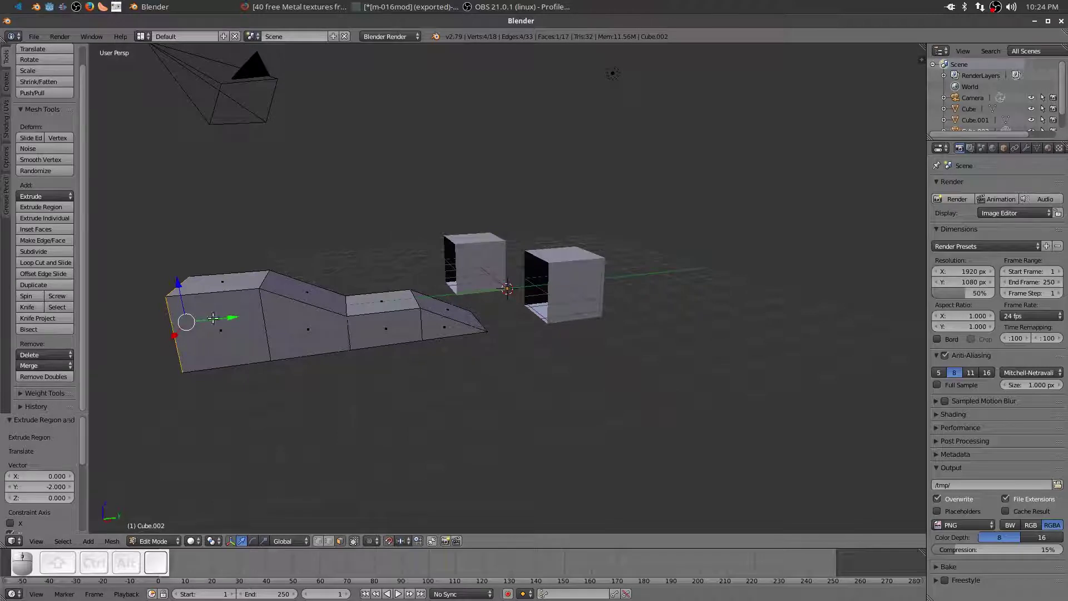
scroll("down", 3)
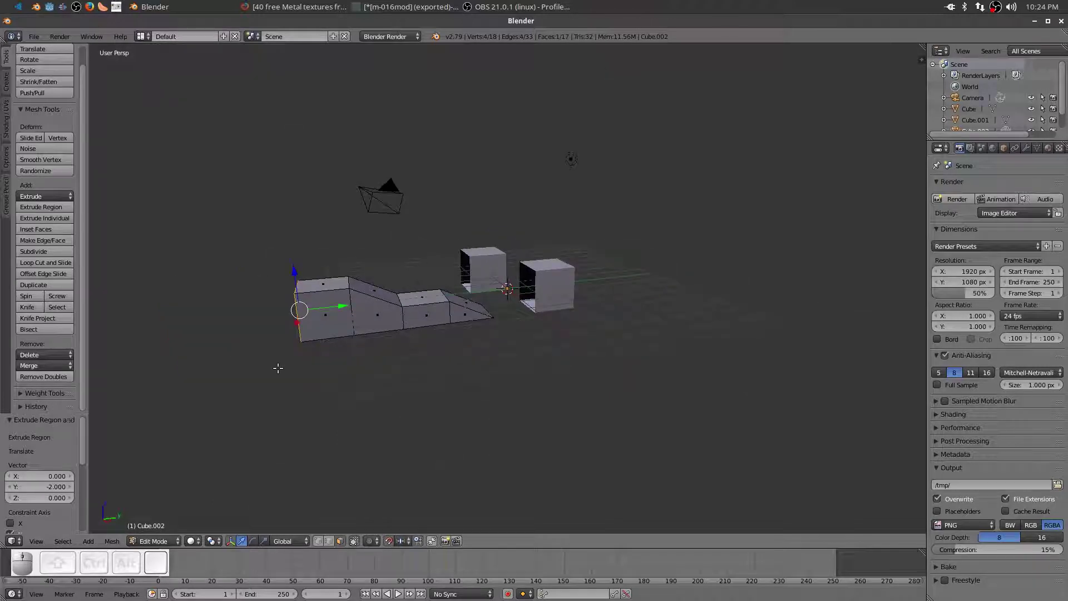
scroll("up", 3)
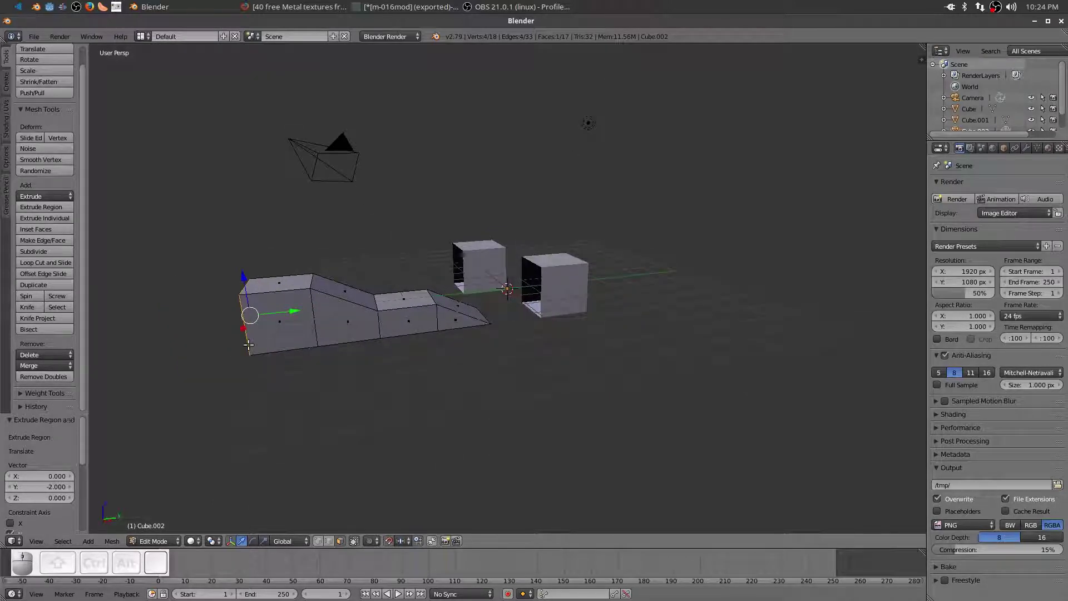
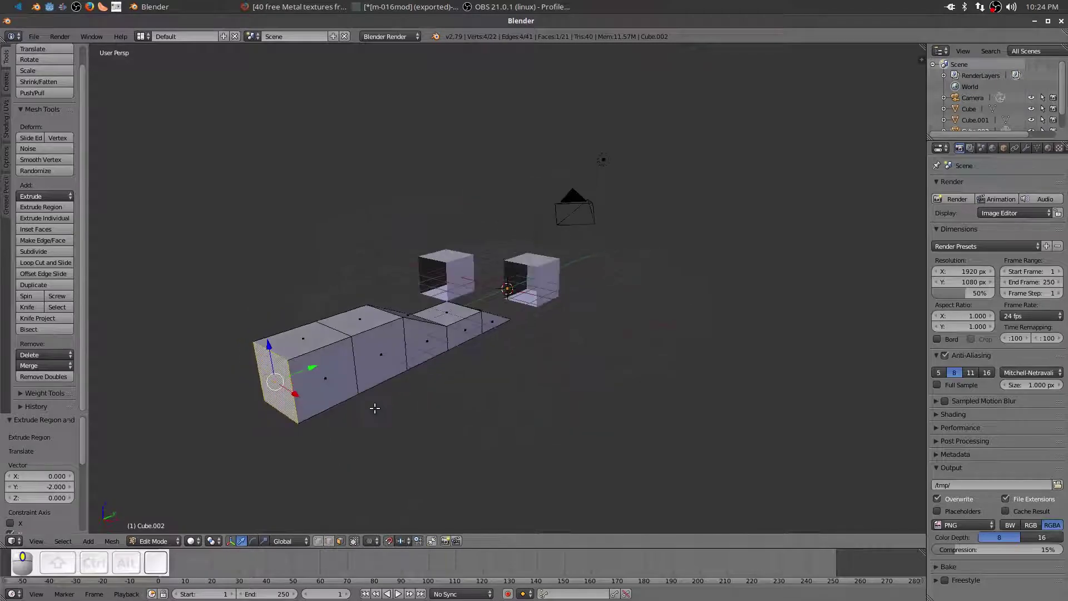
Extrude a block from the end and 2-unit arms from both sides, forming a cross junction
key("e")
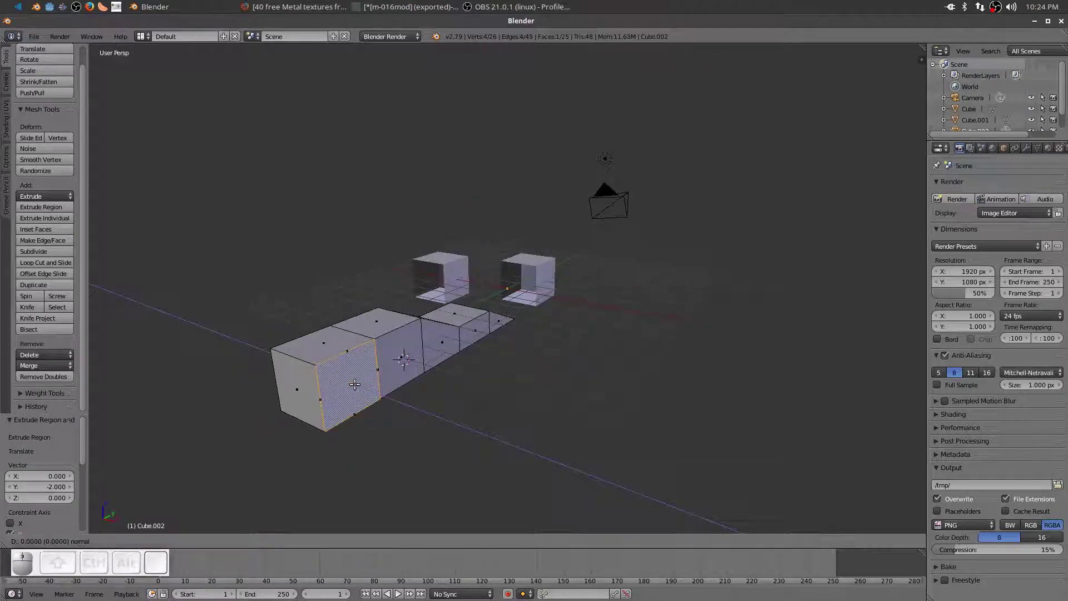
key("x")
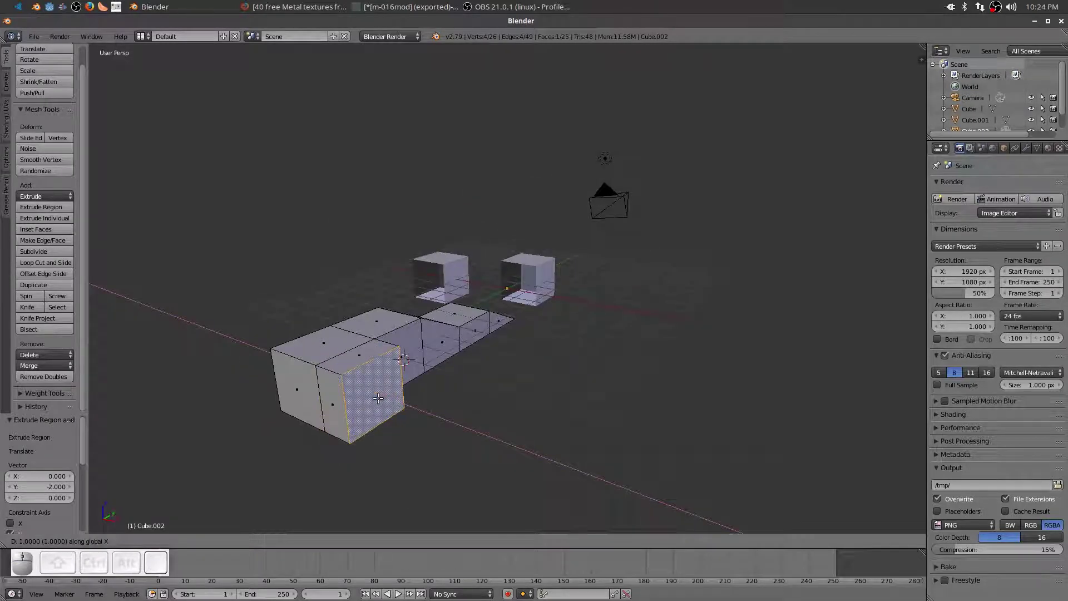
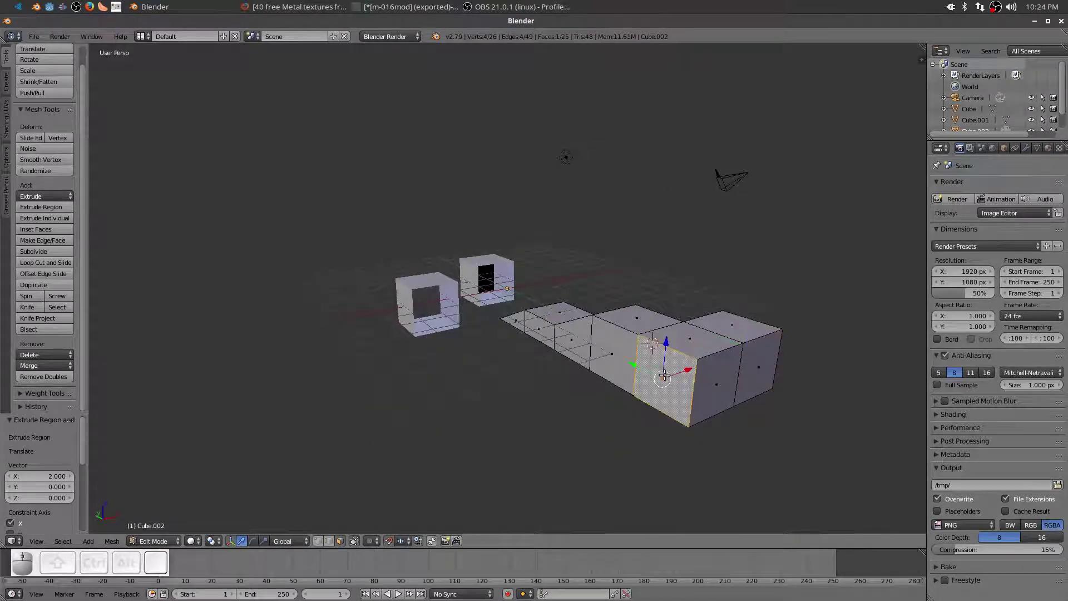
key("e")
key("x")
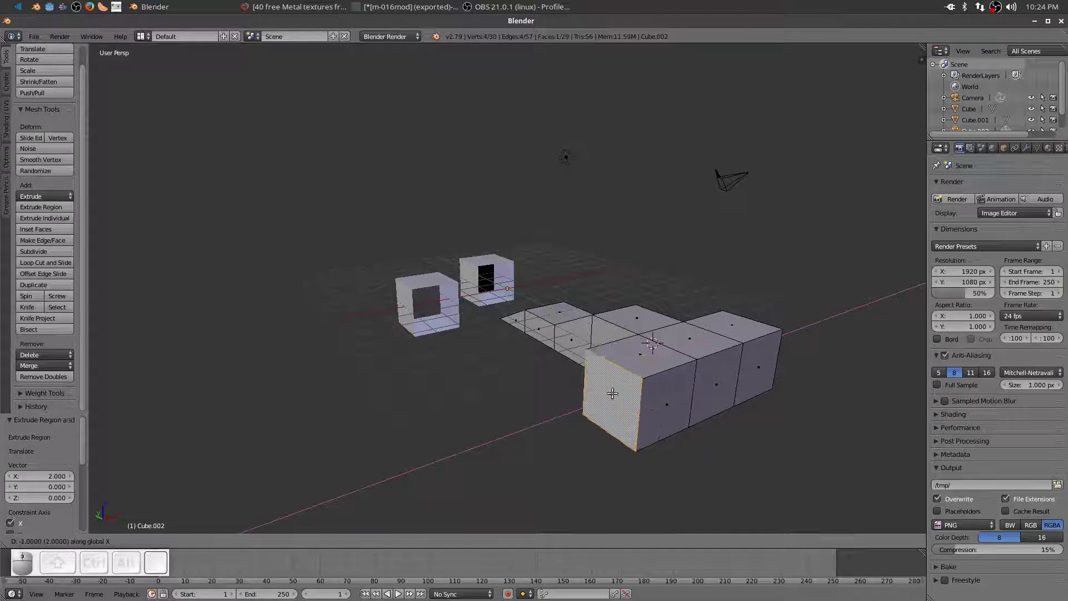
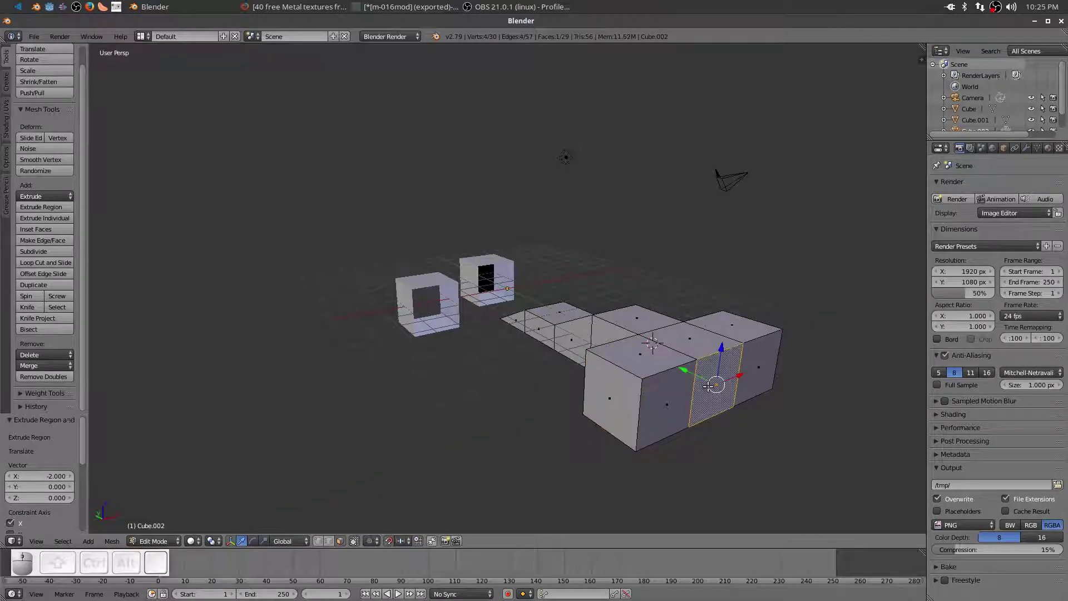
key("e")
key("x")
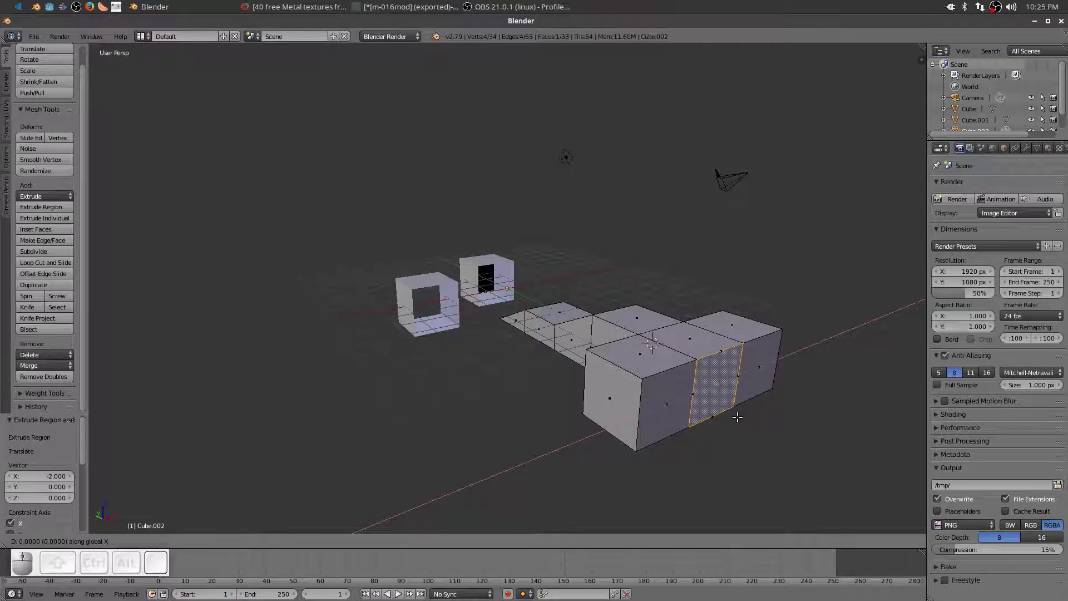
key("y")
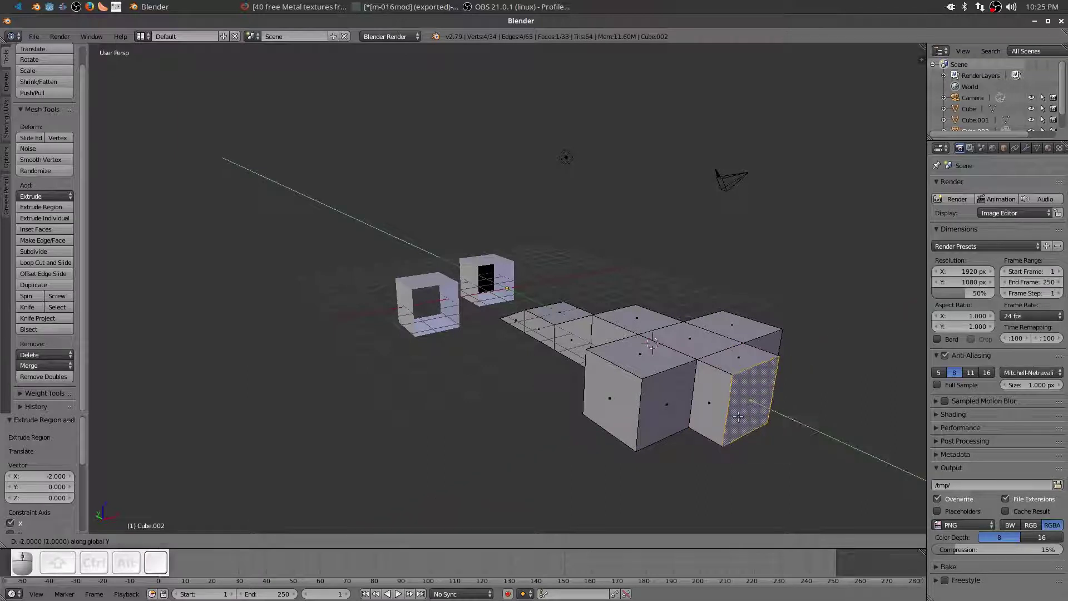
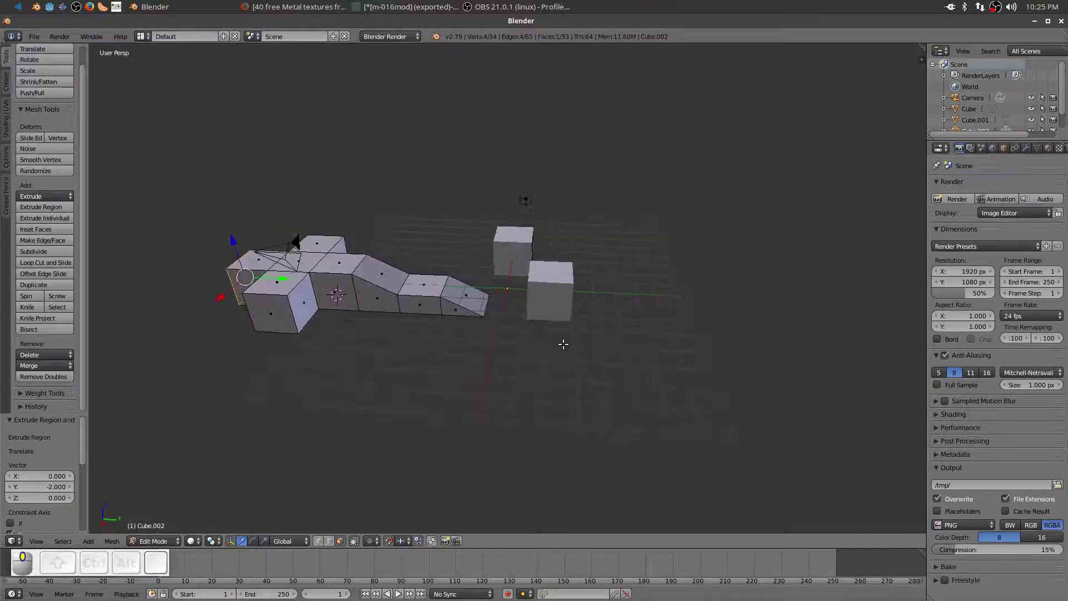
Return to Object Mode, select the right-hand cube and cancel its deletion, keeping both cubes
key("Tab")
right_click(557, 282)
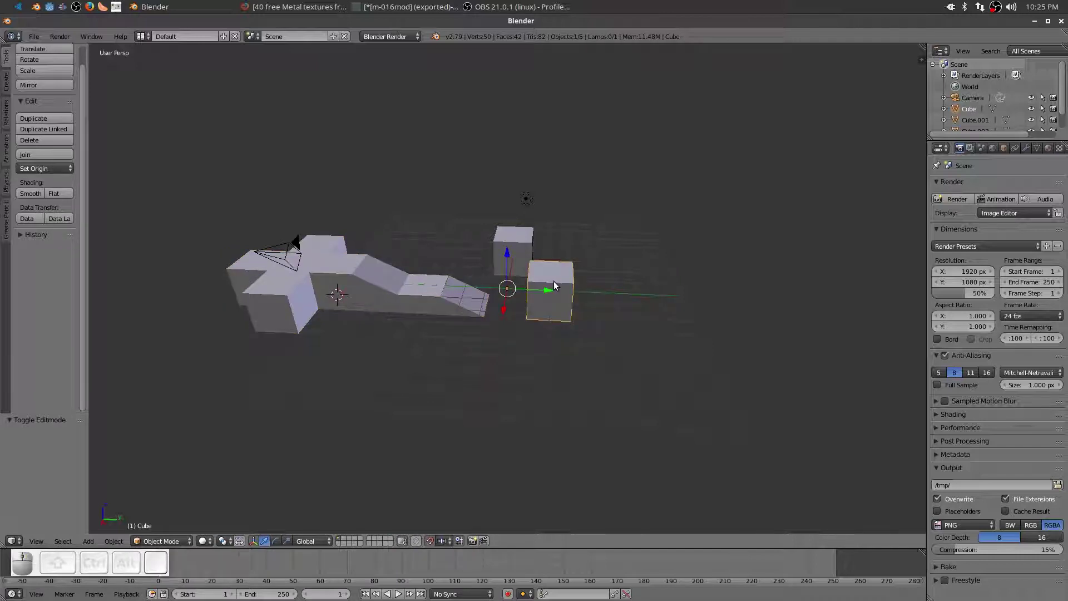
key("Delete")
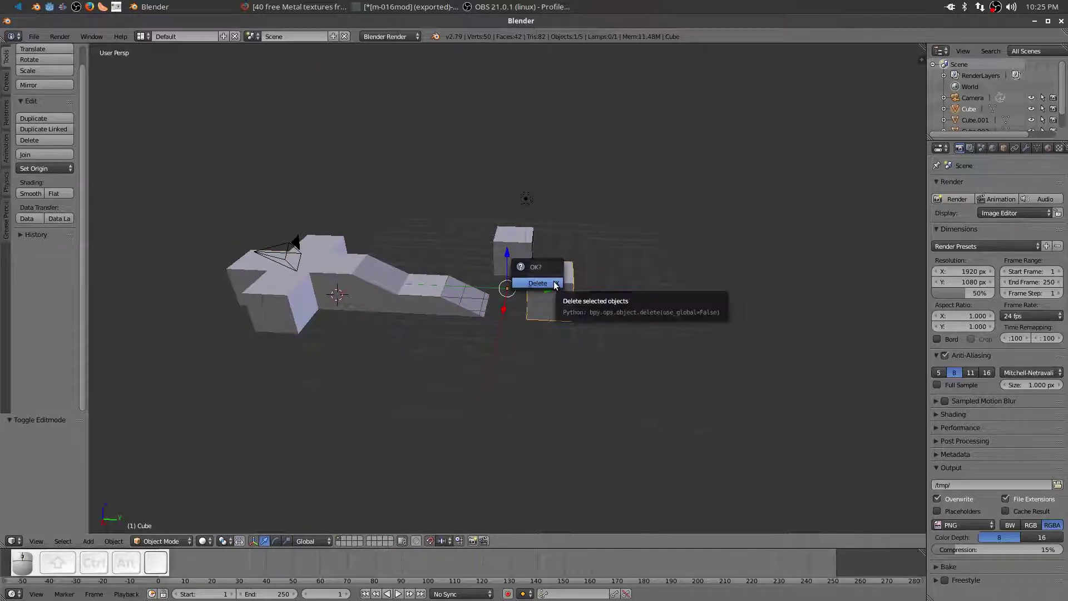
left_click(496, 420)
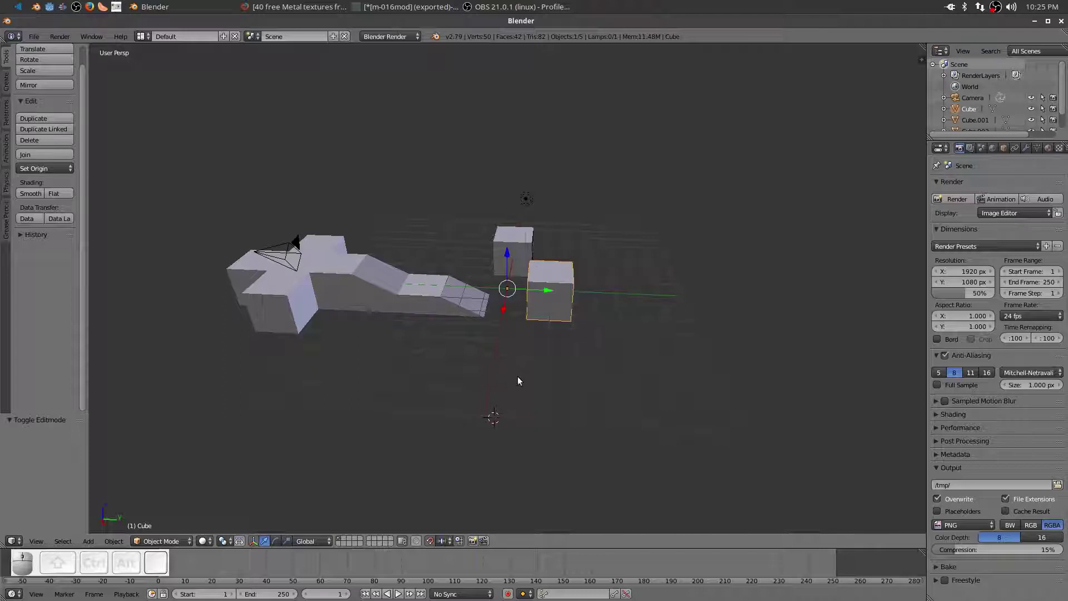
left_click(533, 380)
middle_click(381, 347)
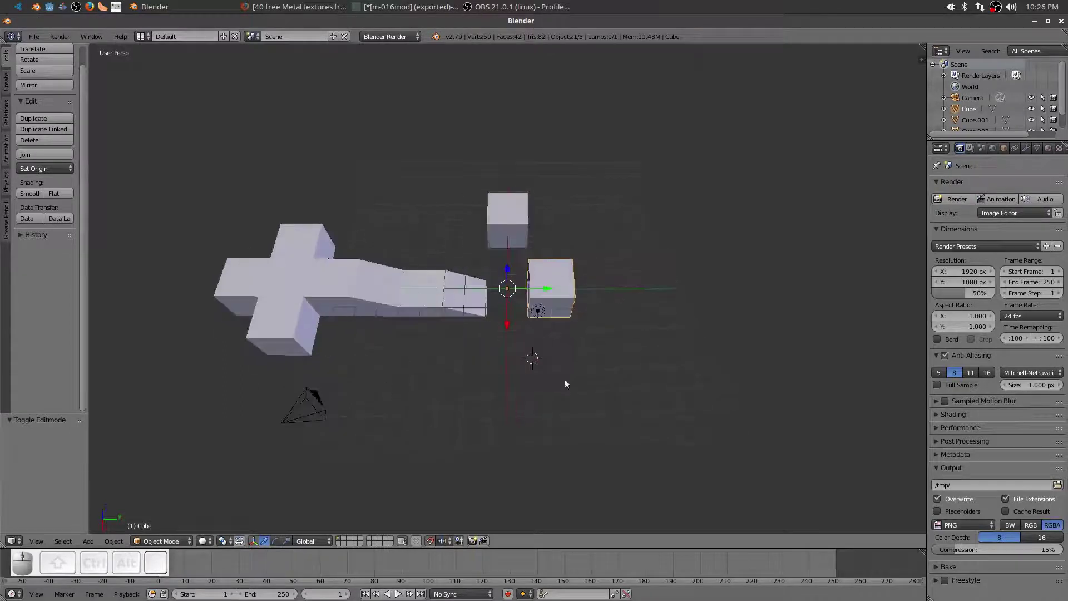
middle_click(678, 373)
scroll("up", 3)
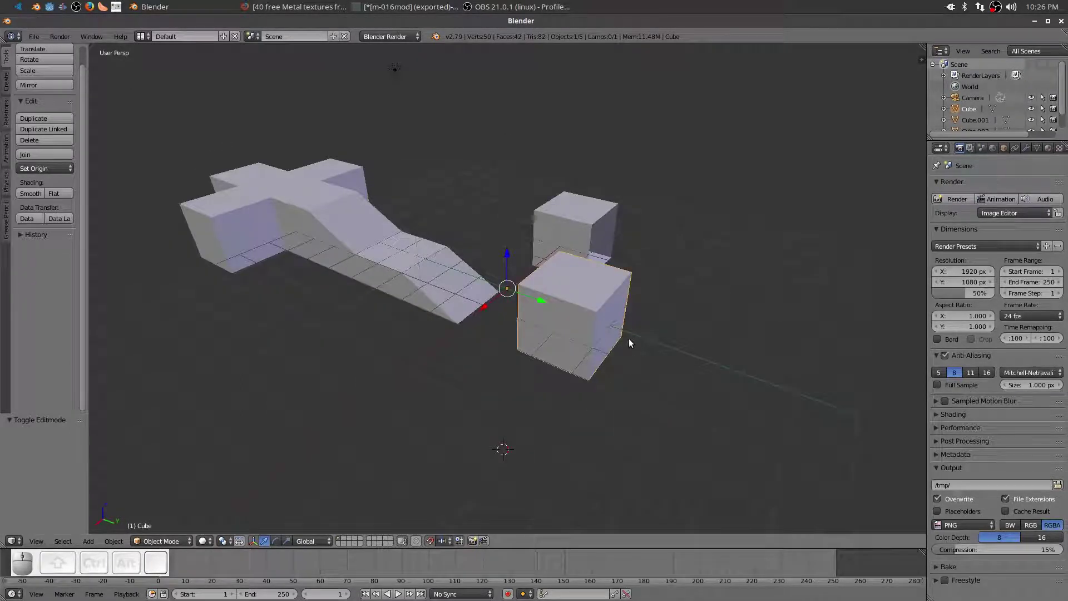
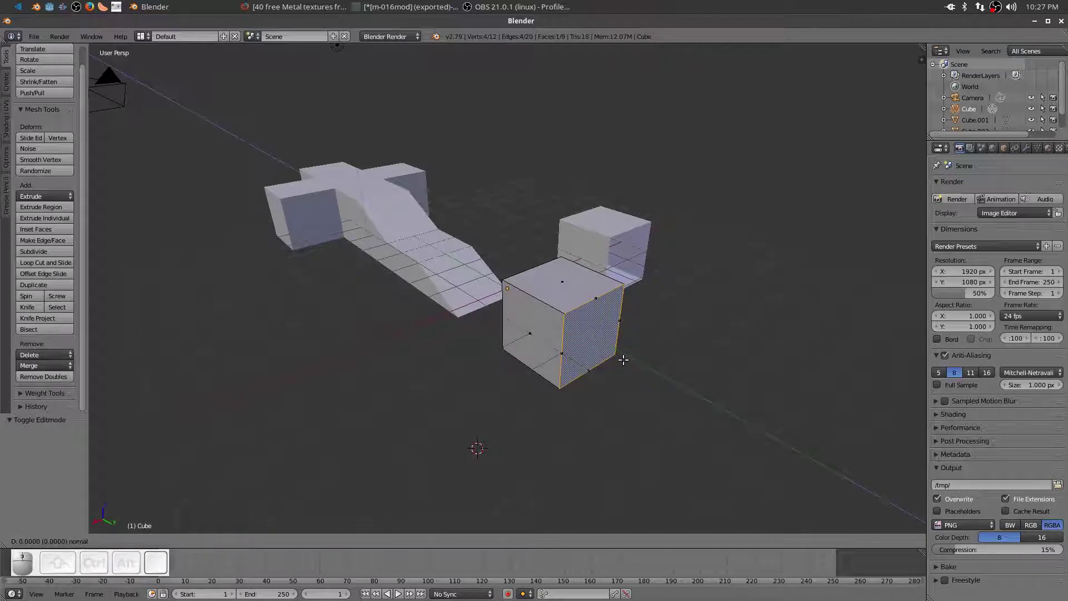
Extrude blocks from the cube's side faces to shape it into an L-shaped corner piece
key("y")
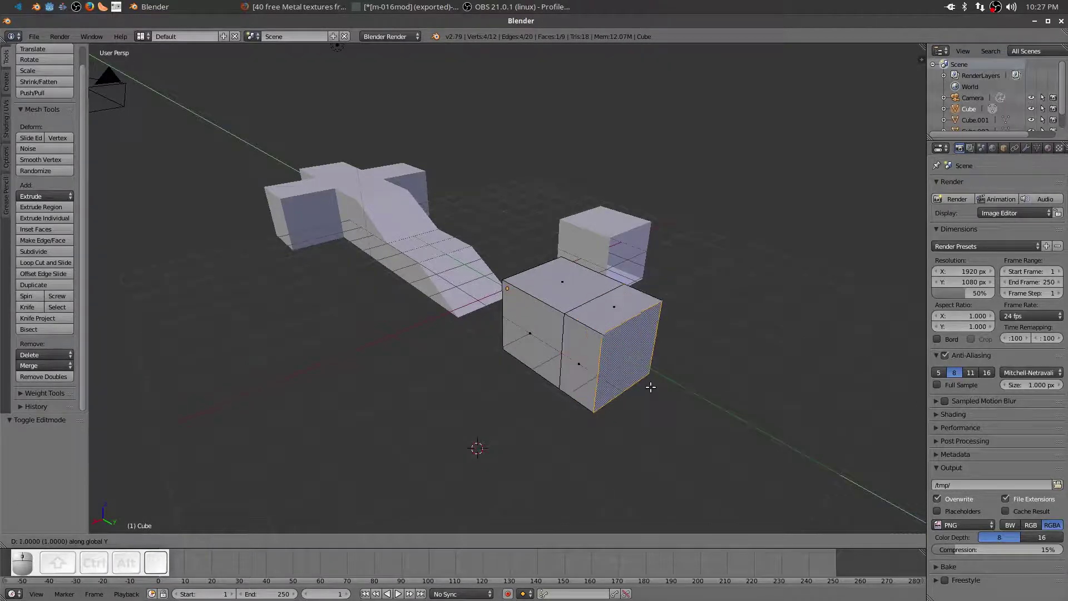
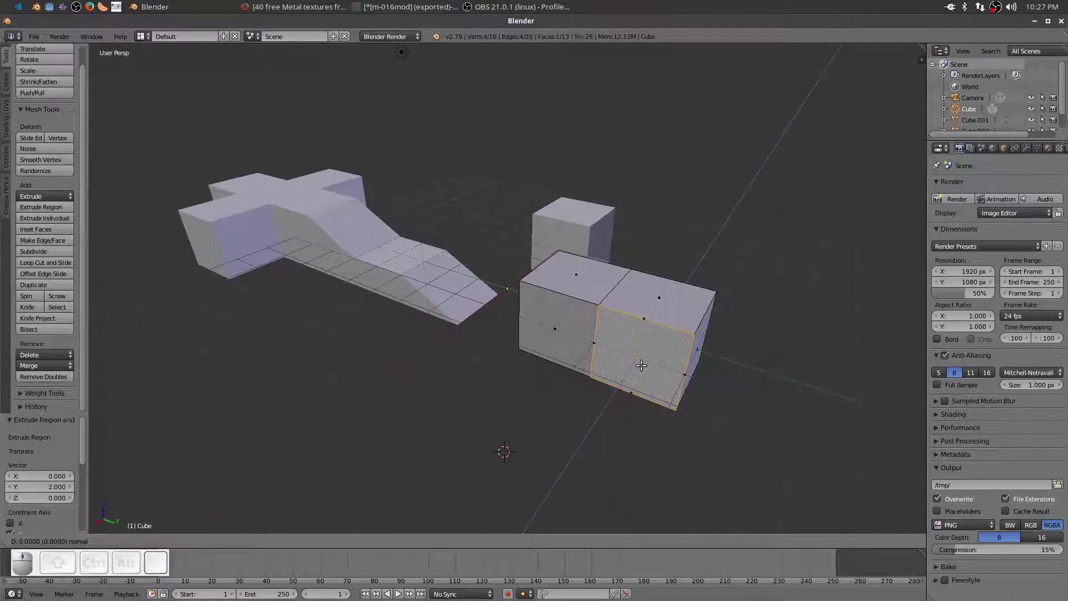
key("x")
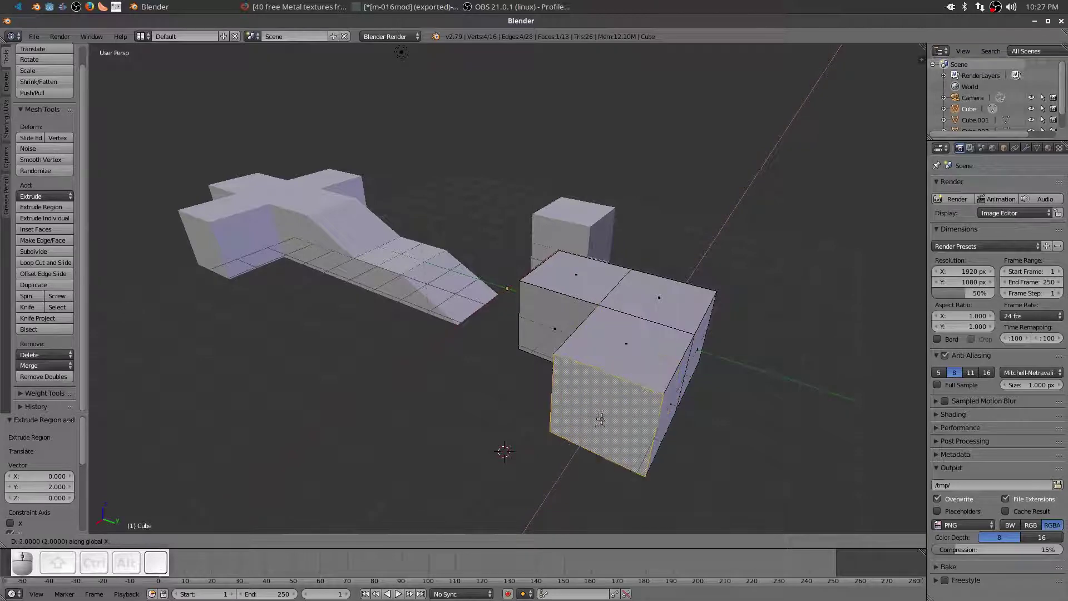
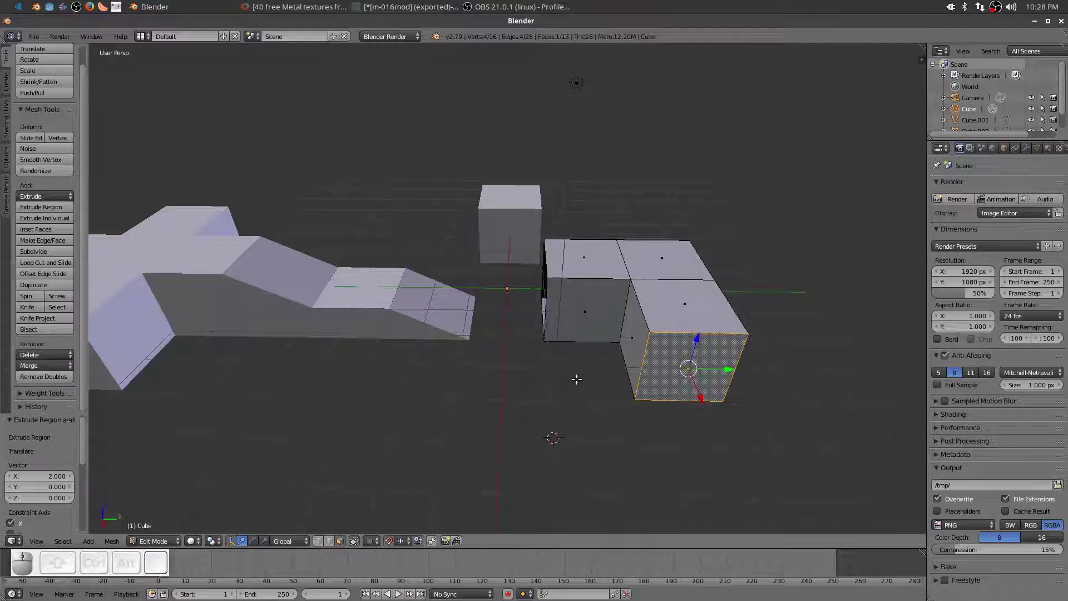
left_click(333, 544)
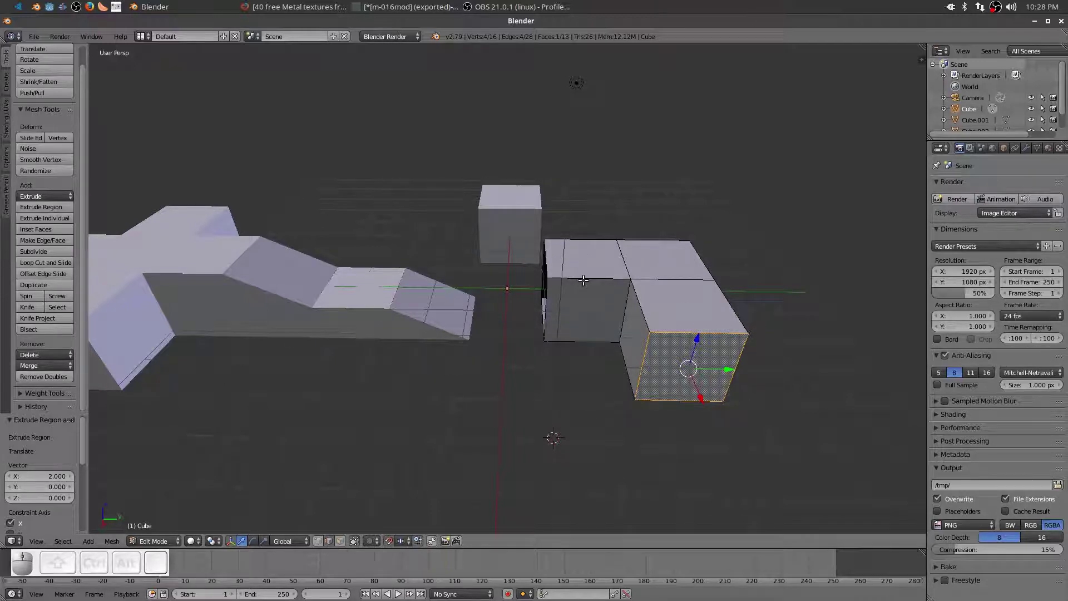
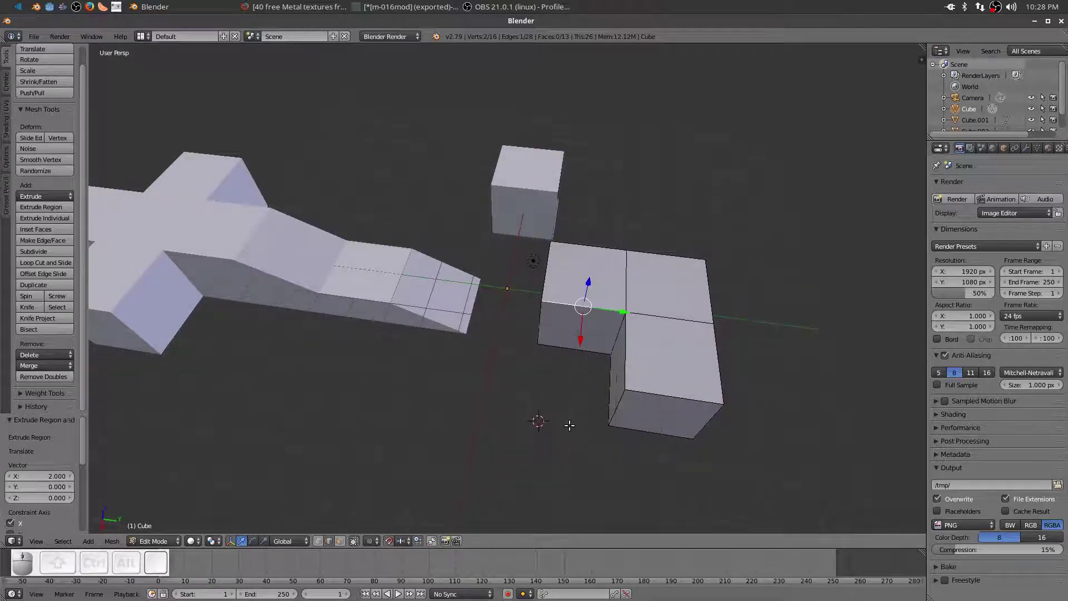
In Object Mode, select the L-shaped corner piece and add the ramp piece to the selection
key("Tab")
right_click(614, 288)
middle_click(431, 408)
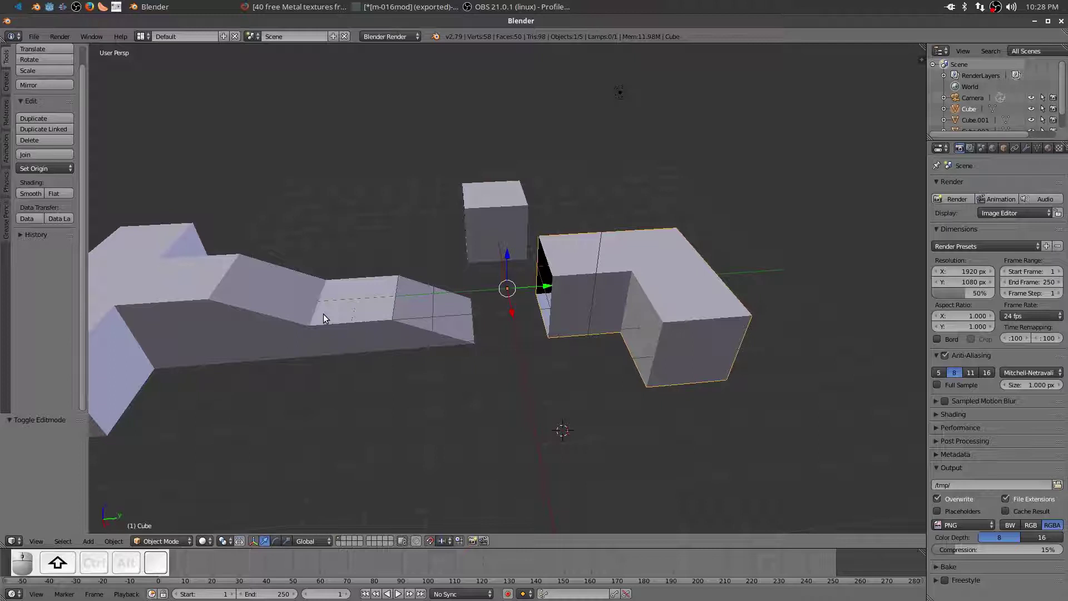
right_click(326, 318)
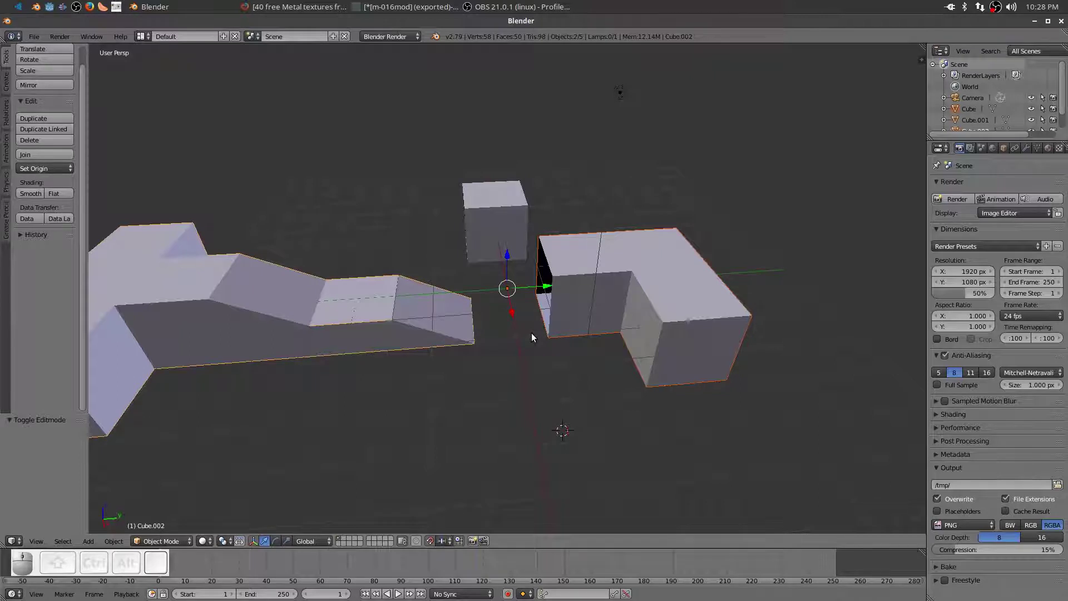
Run Join from the command search to merge both pieces into one object, Cube.002
key("space")
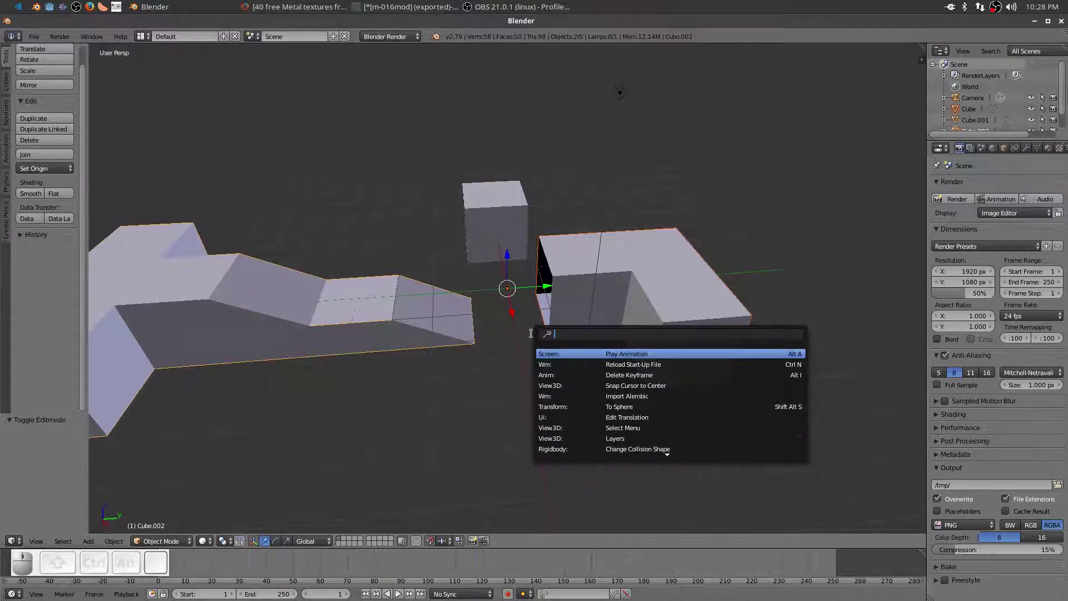
key("j")
key("o")
key("i")
key("n")
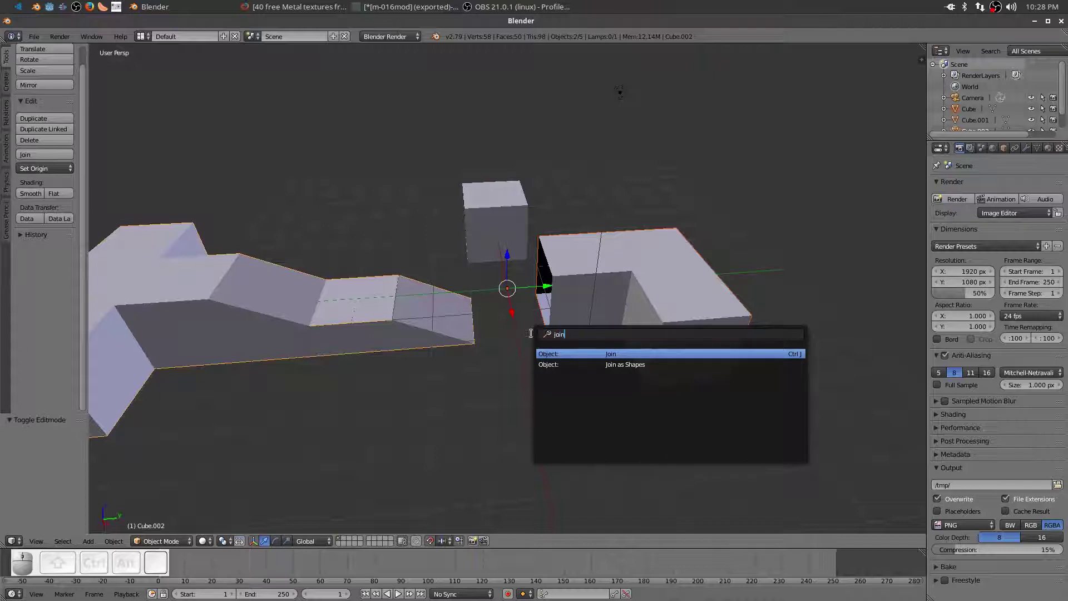
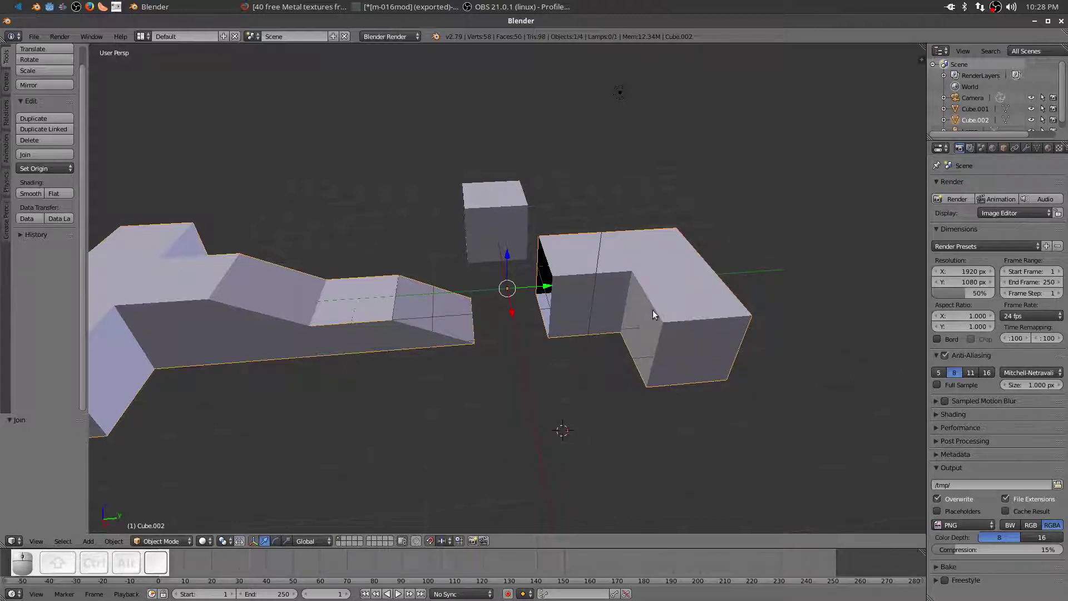
scroll("down", 3)
scroll("up", 3)
left_click_drag(534, 400, 540, 402)
Edit the joined mesh in wireframe shading and select the top outer edge loops of both pieces
key("Tab")
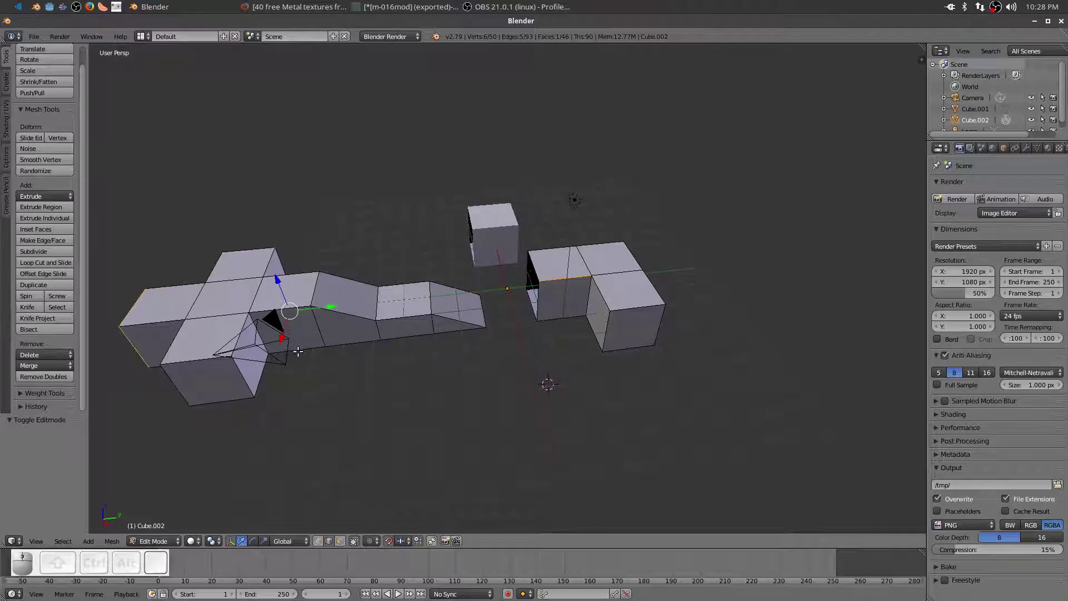
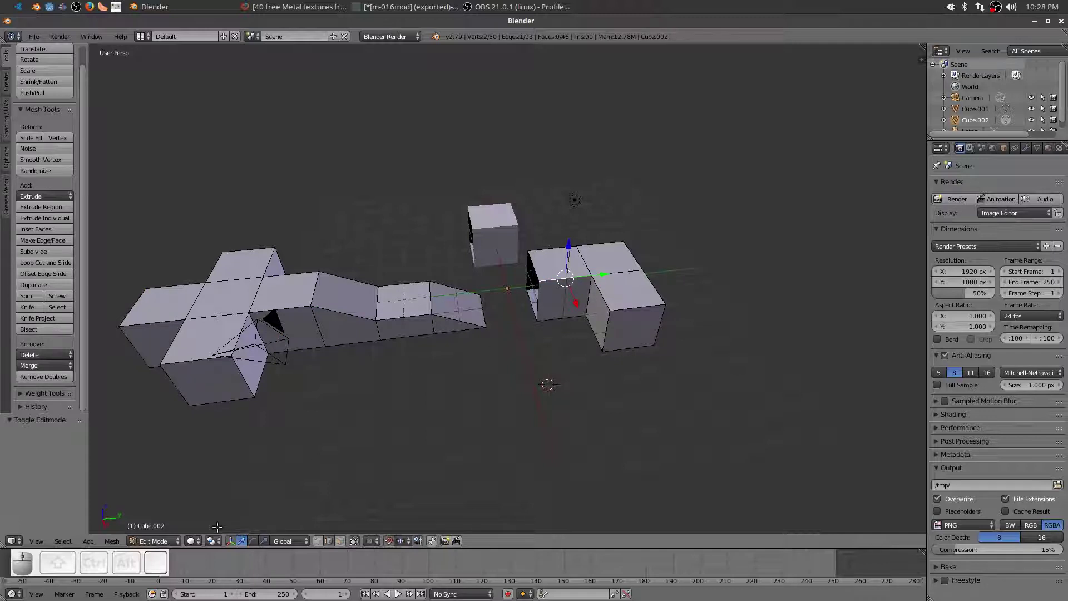
left_click(196, 547)
left_click(206, 520)
scroll("up", 3)
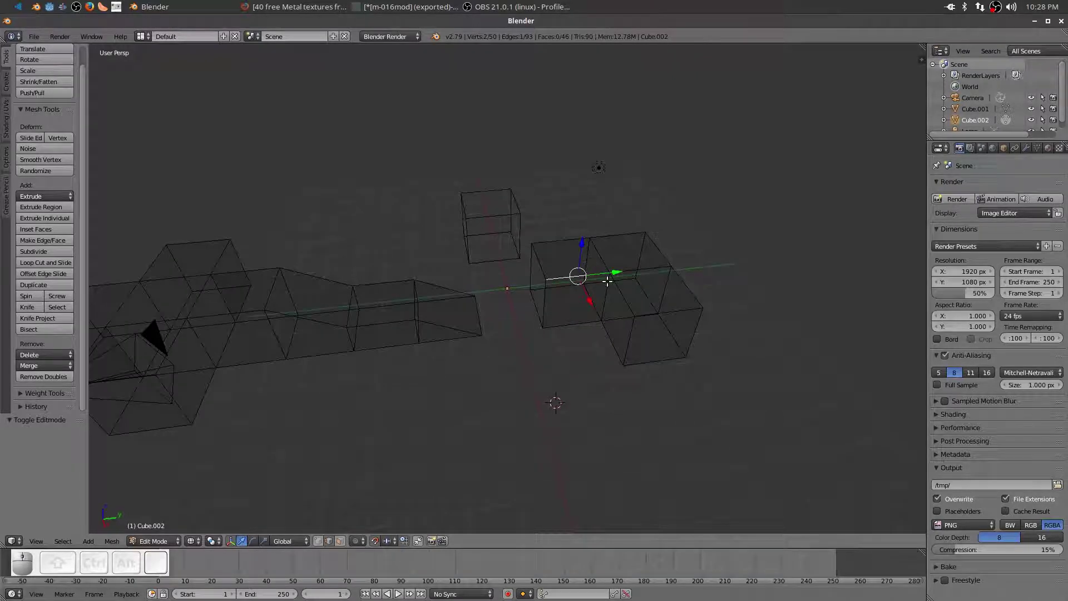
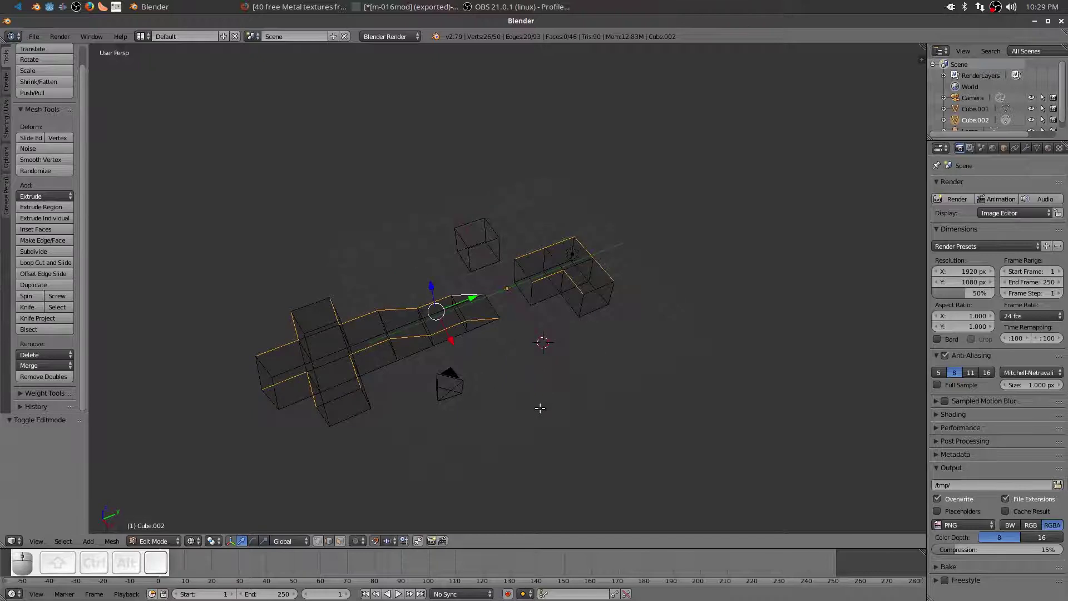
scroll("up", 3)
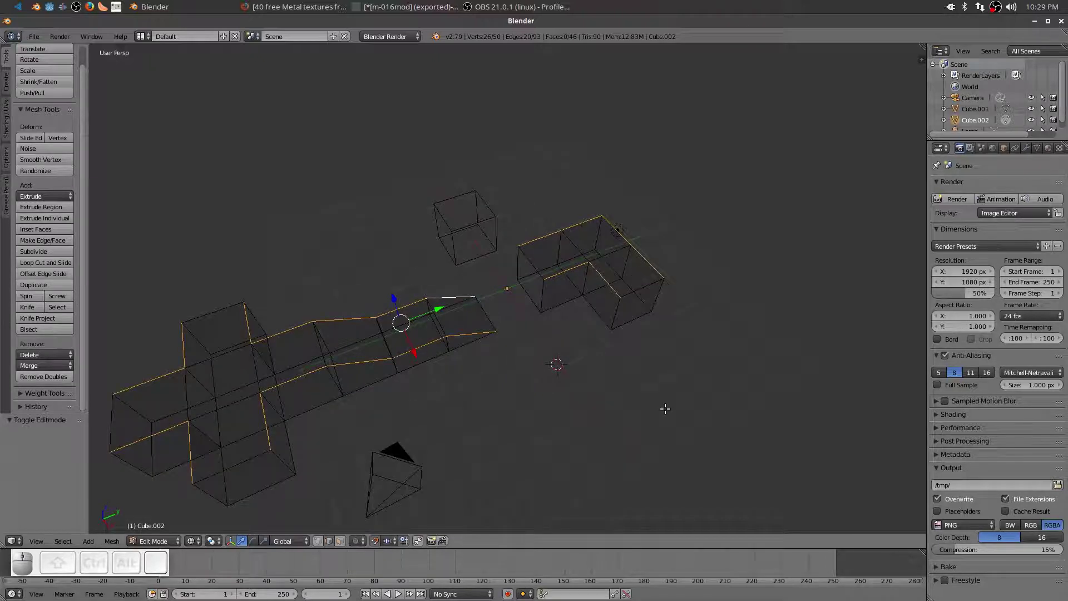
scroll("down", 3)
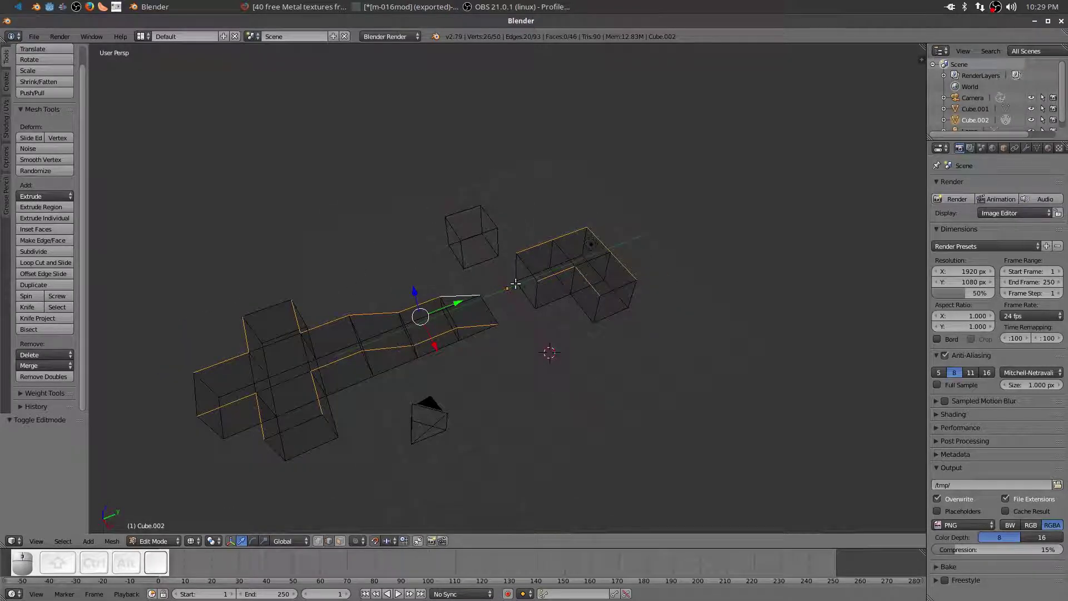
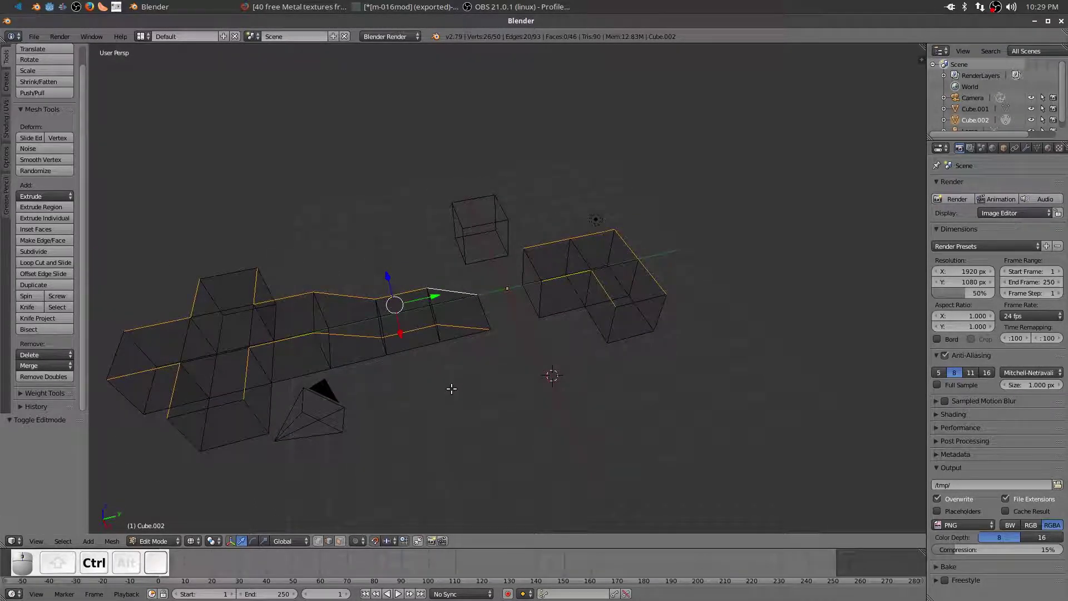
Bevel the selected top edges with Ctrl+B, scrolling to 3 rounded segments
key("ctrl+b")
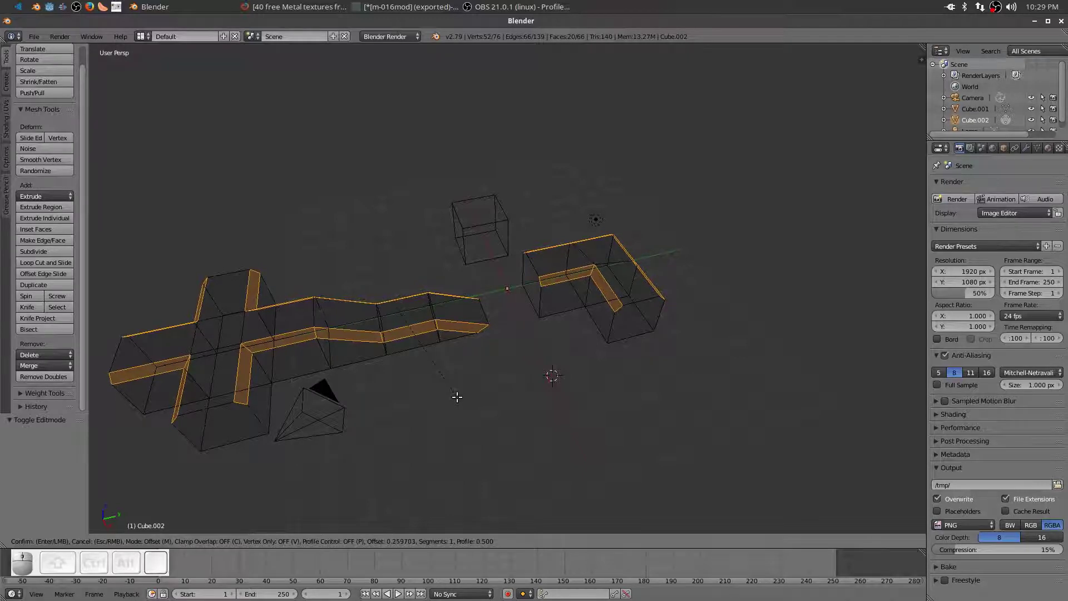
scroll("up", 3)
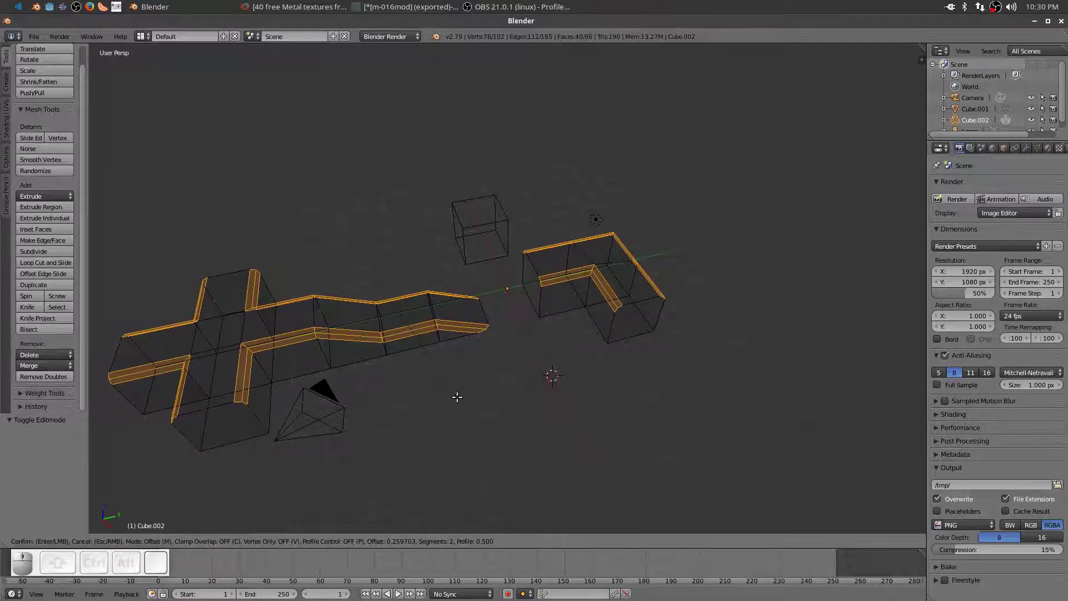
scroll("down", 3)
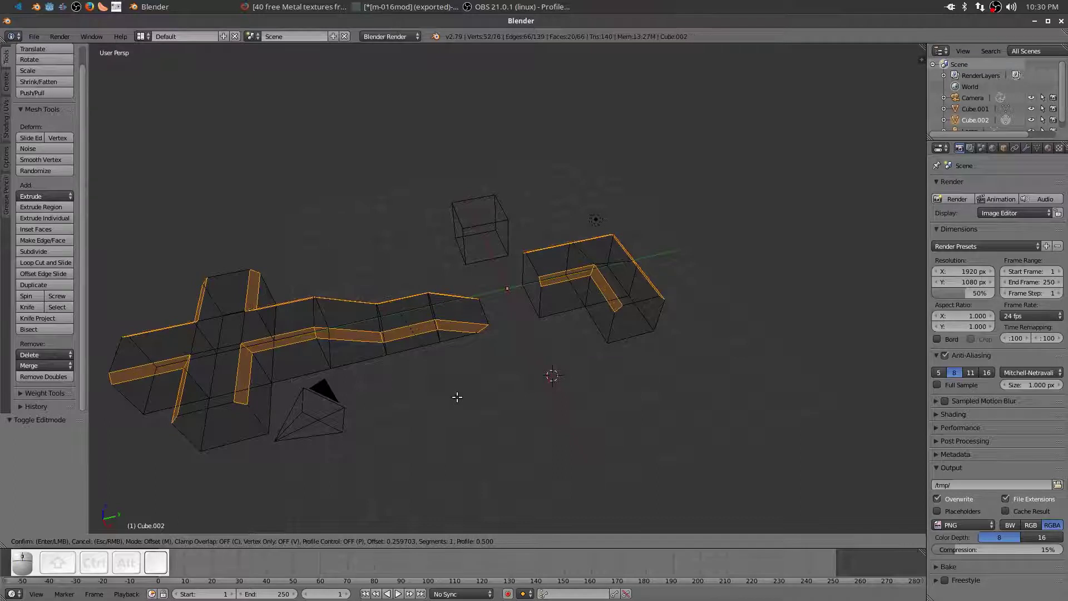
scroll("up", 3)
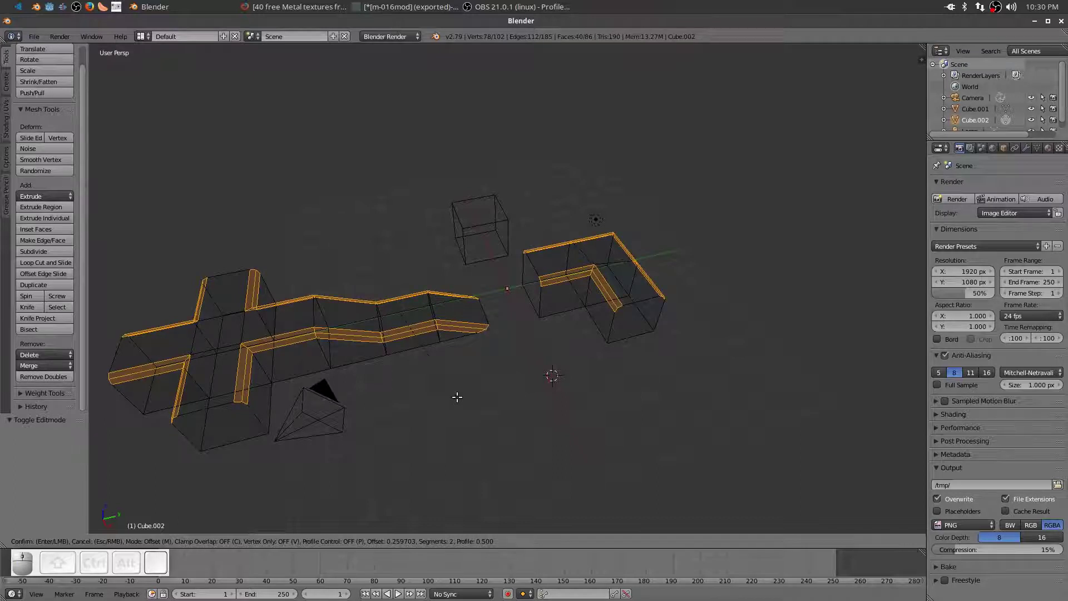
scroll("up", 3)
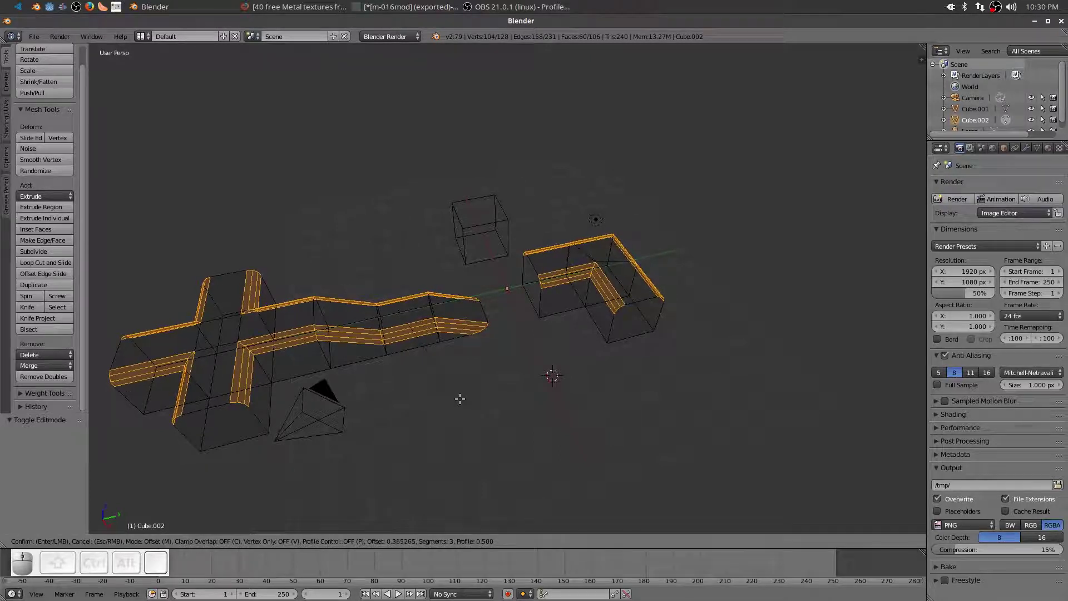
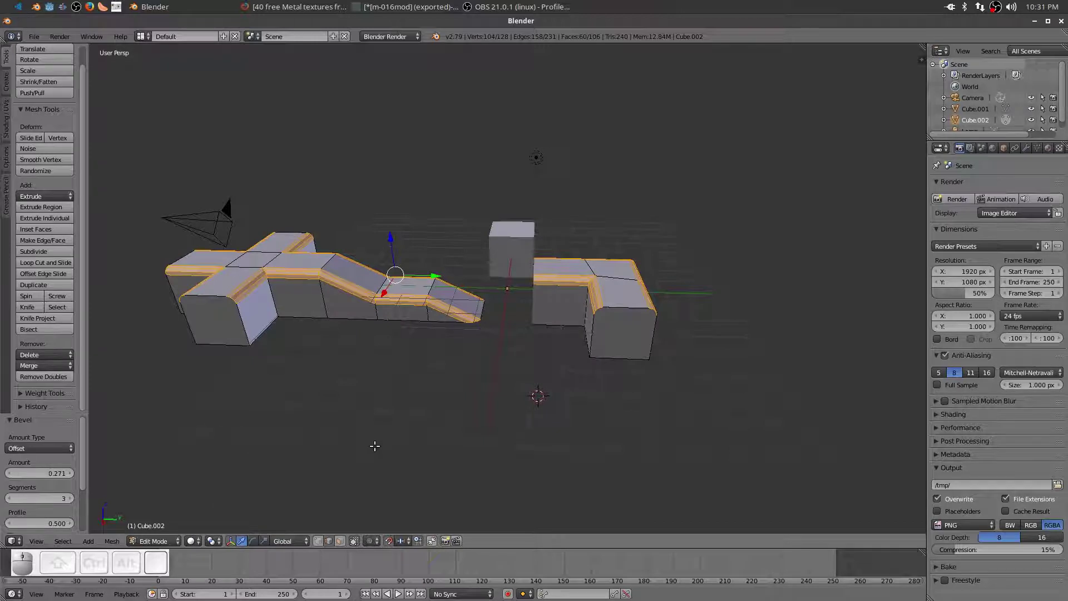
Return to Object Mode and inspect the beveled pieces from several angles
key("Tab")
left_click_drag(409, 415, 412, 417)
scroll("up", 3)
left_click_drag(403, 421, 367, 335)
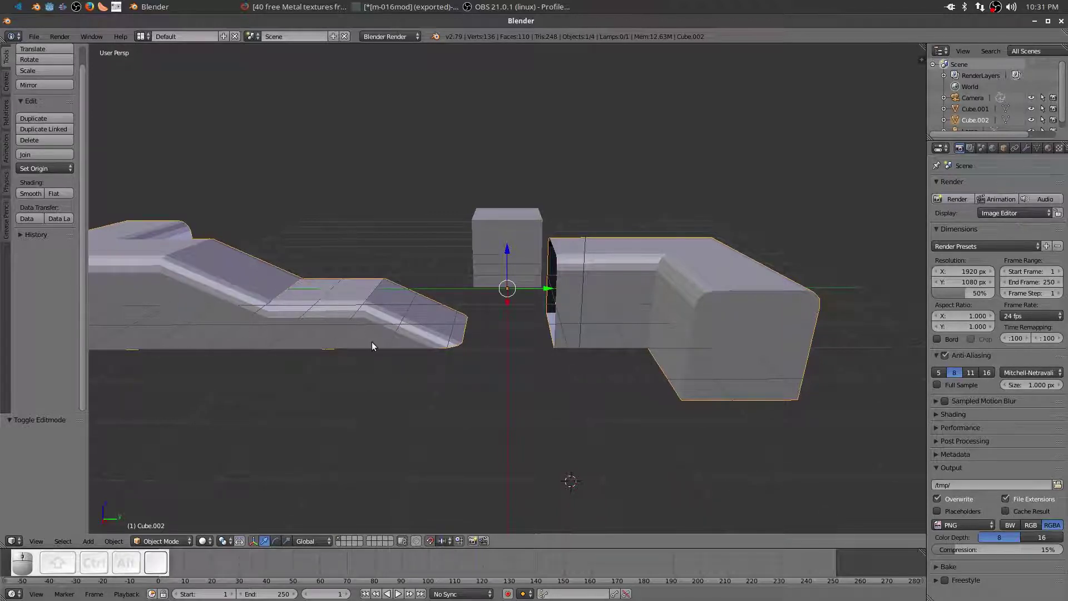
middle_click(362, 424)
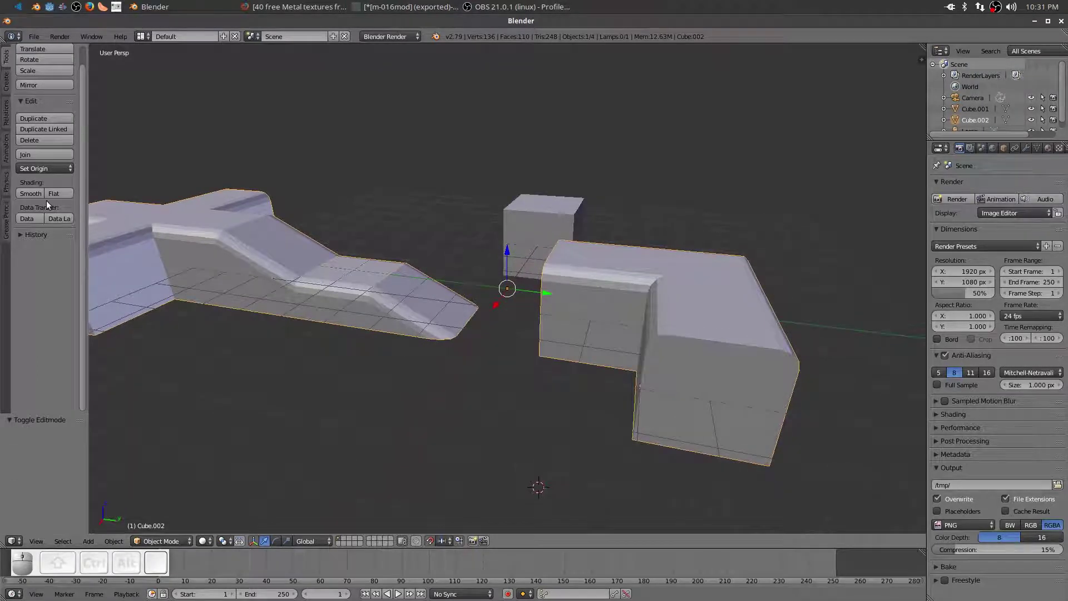
left_click(33, 198)
middle_click(337, 429)
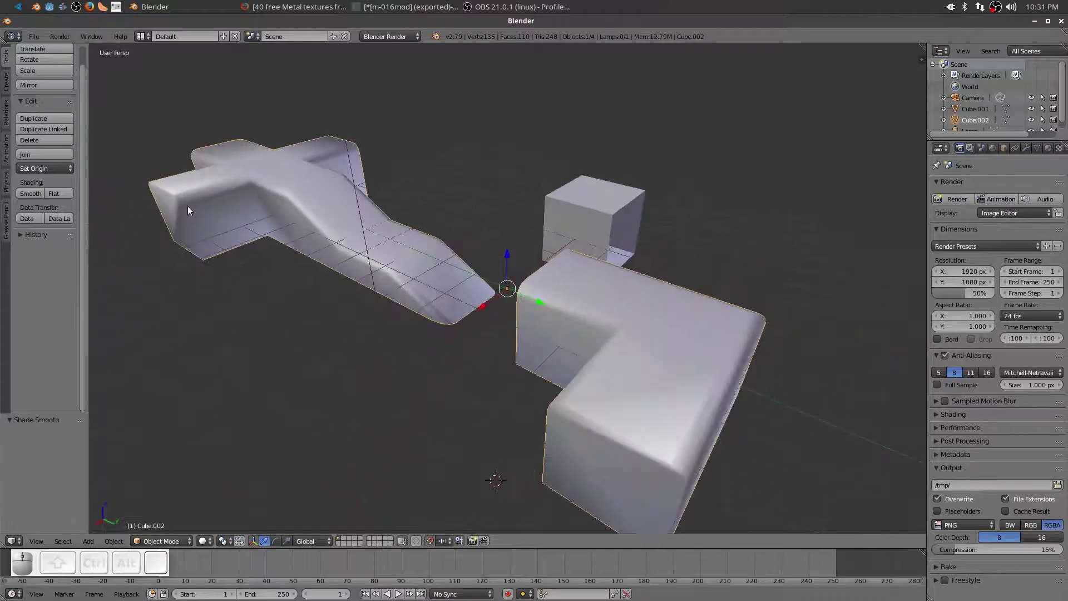
middle_click(202, 298)
scroll("down", 3)
scroll("down", 3)
middle_click(164, 343)
left_click_drag(332, 337, 334, 339)
scroll("up", 3)
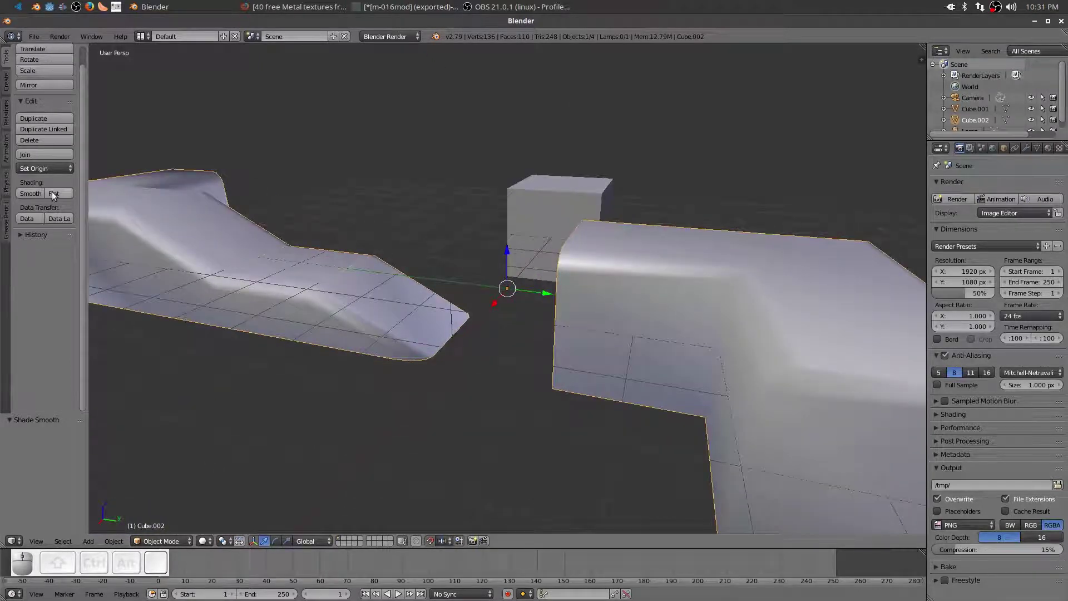
left_click(60, 192)
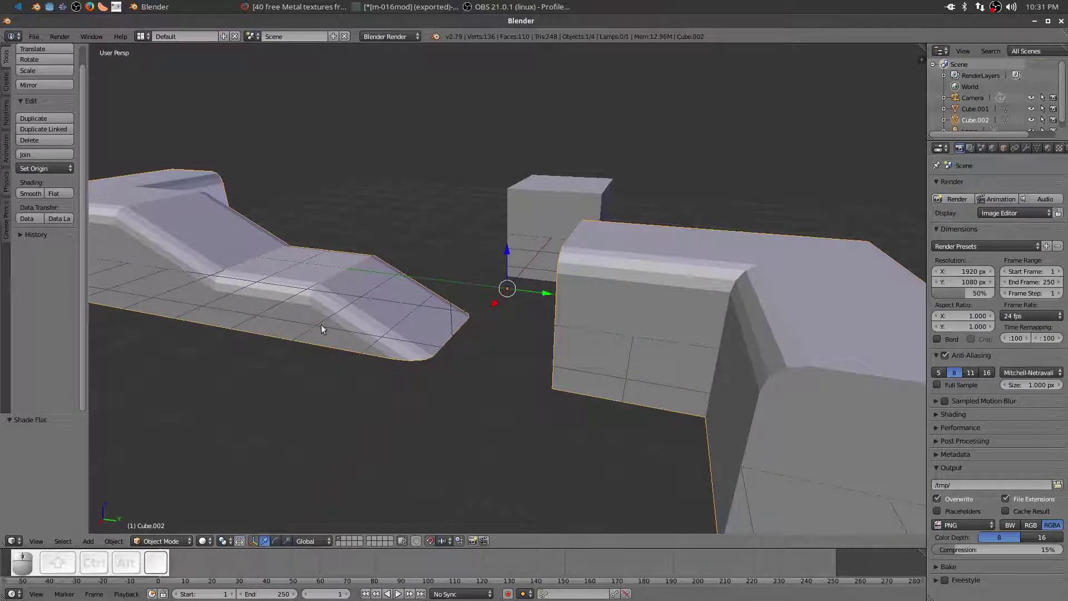
Smooth-shade only the selected bevel faces via Shading/UVs Faces: Smooth, then return to Object Mode
key("Tab")
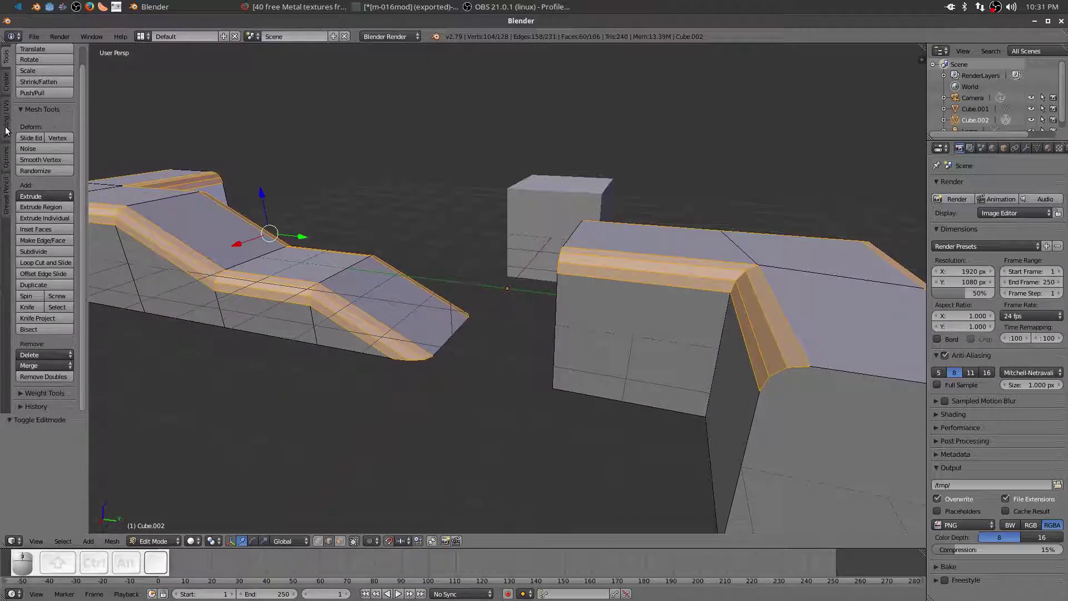
left_click(9, 131)
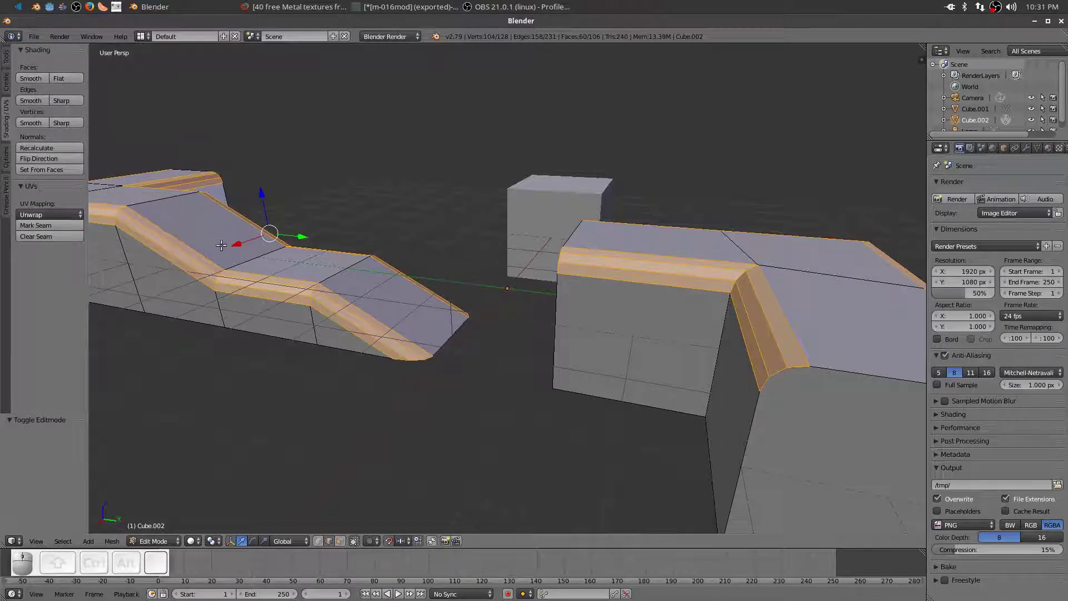
left_click(40, 105)
key("Tab")
Orbit and zoom around the pieces to inspect the smoothed bevels
left_click_drag(411, 433, 382, 311)
left_click(316, 319)
scroll("down", 3)
left_click_drag(279, 327, 278, 336)
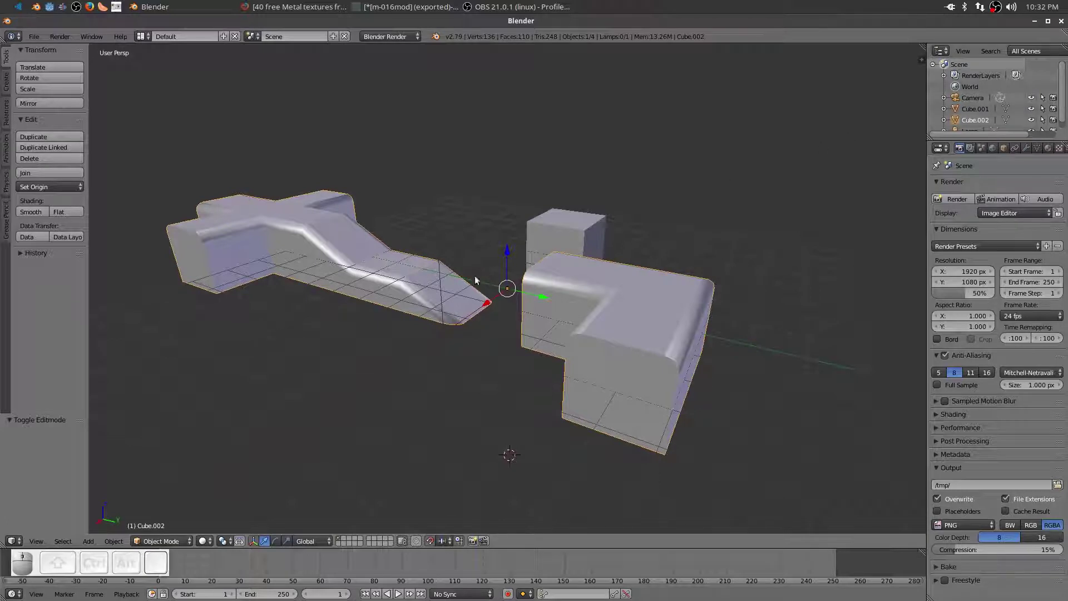
scroll("up", 3)
scroll("down", 3)
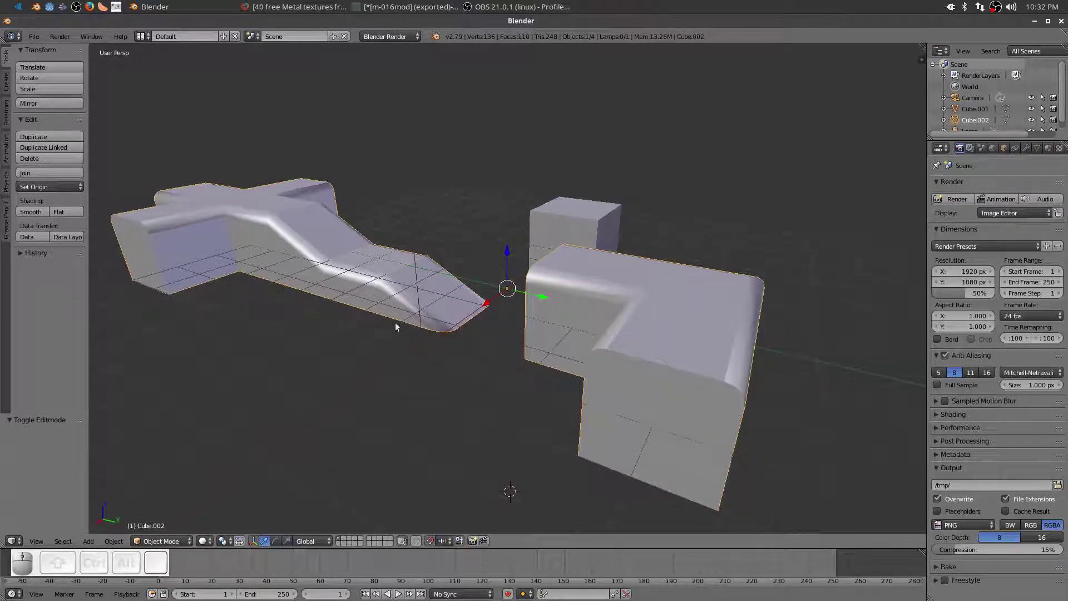
left_click_drag(347, 332, 817, 154)
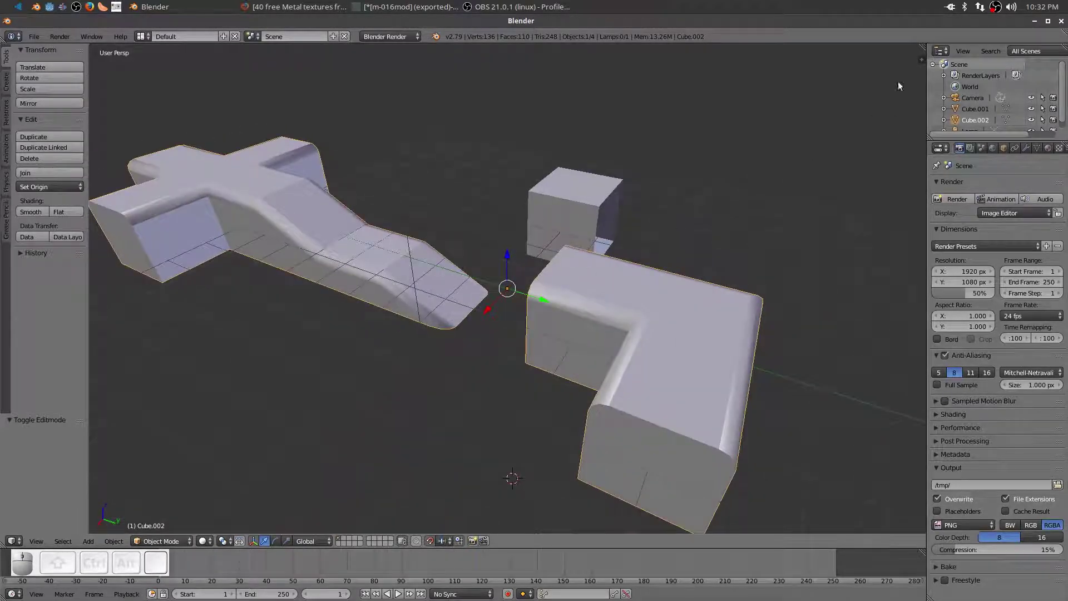
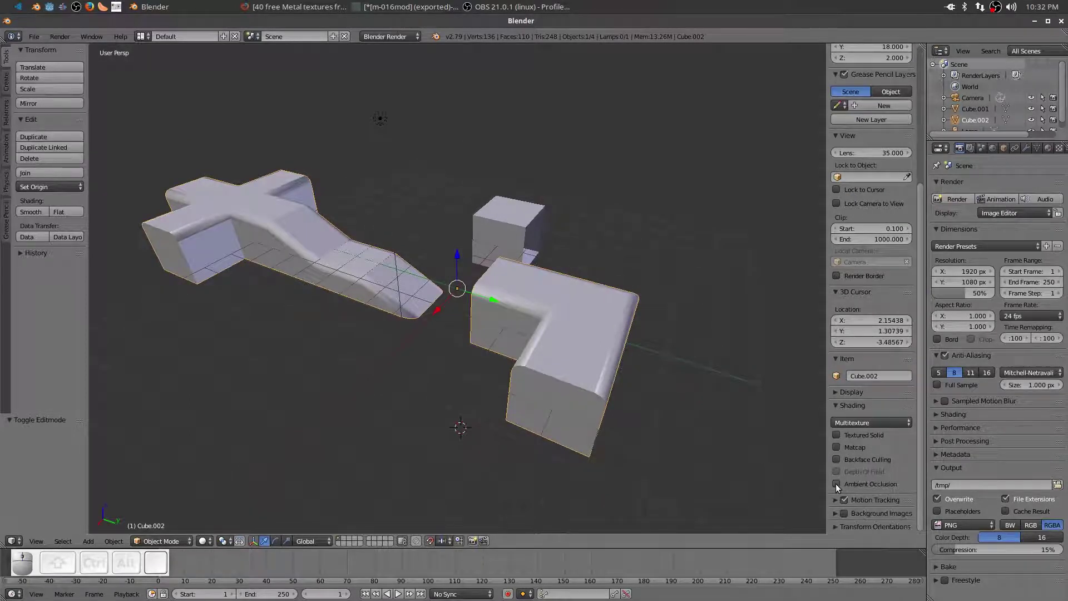
Enable viewport ambient occlusion with strength 4.1 and distance 0.36, toggling it to compare
left_click(840, 488)
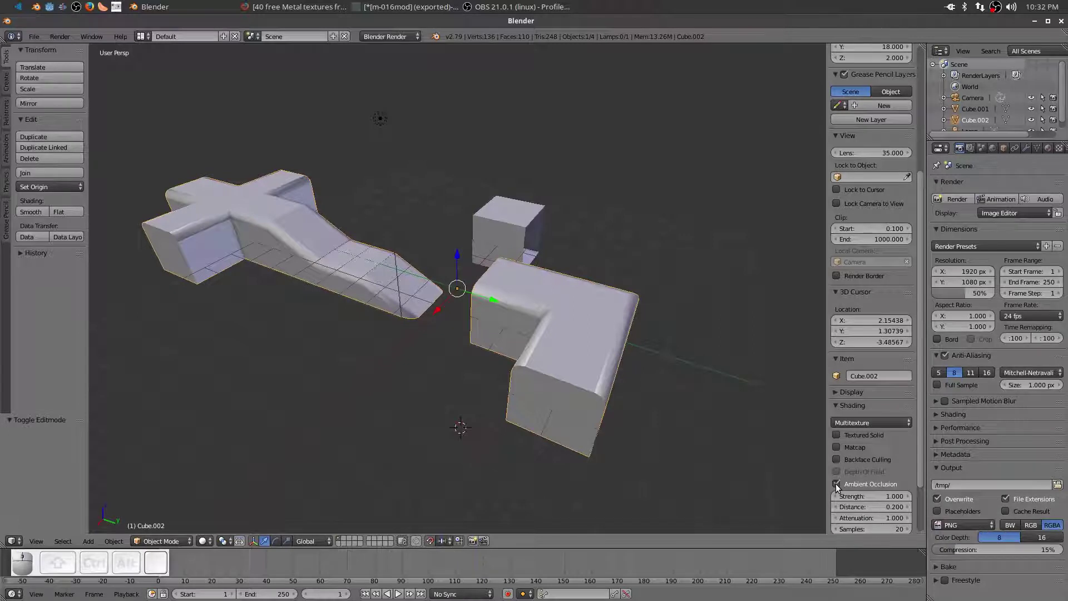
left_click(840, 488)
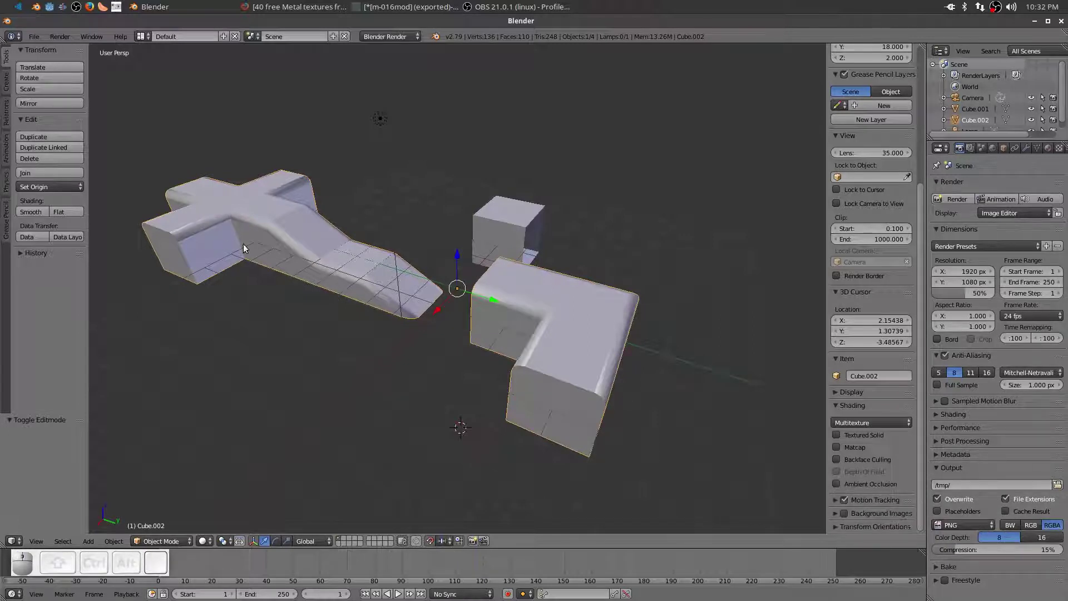
left_click_drag(540, 252, 585, 248)
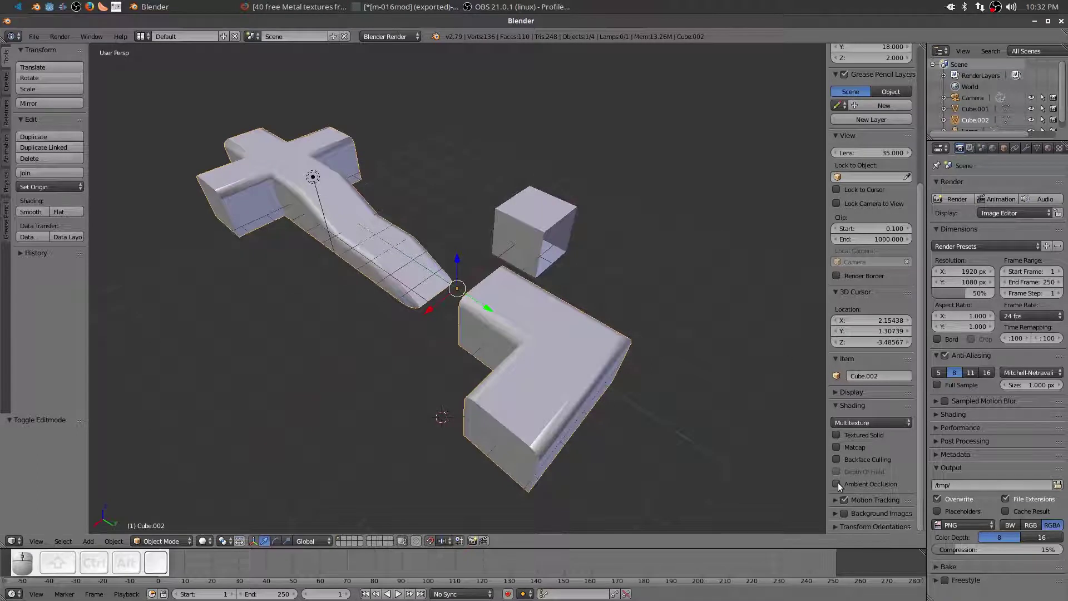
left_click(842, 488)
left_click(842, 488)
left_click(841, 488)
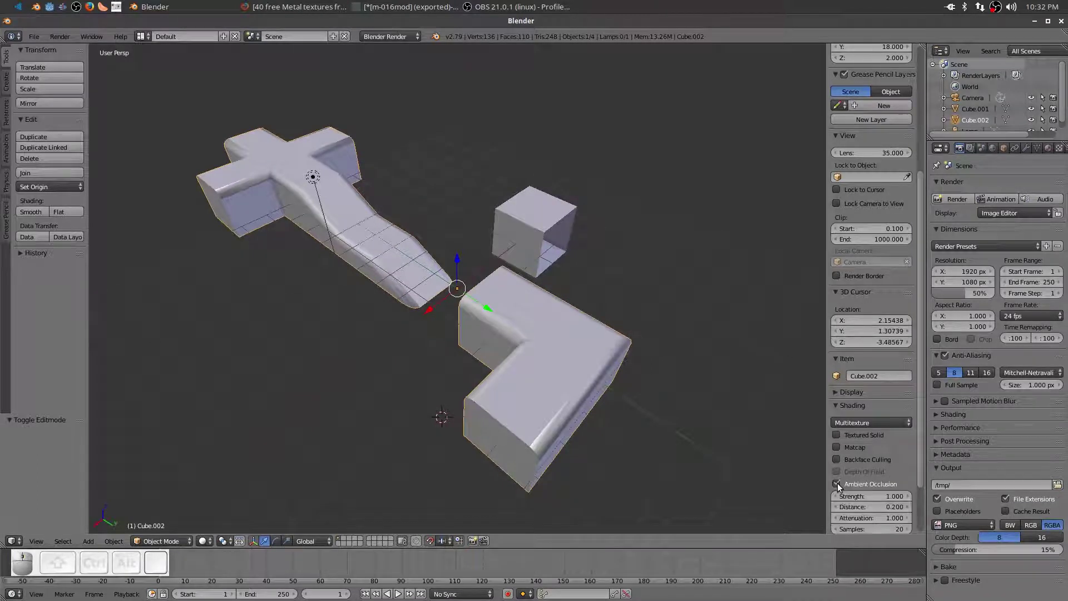
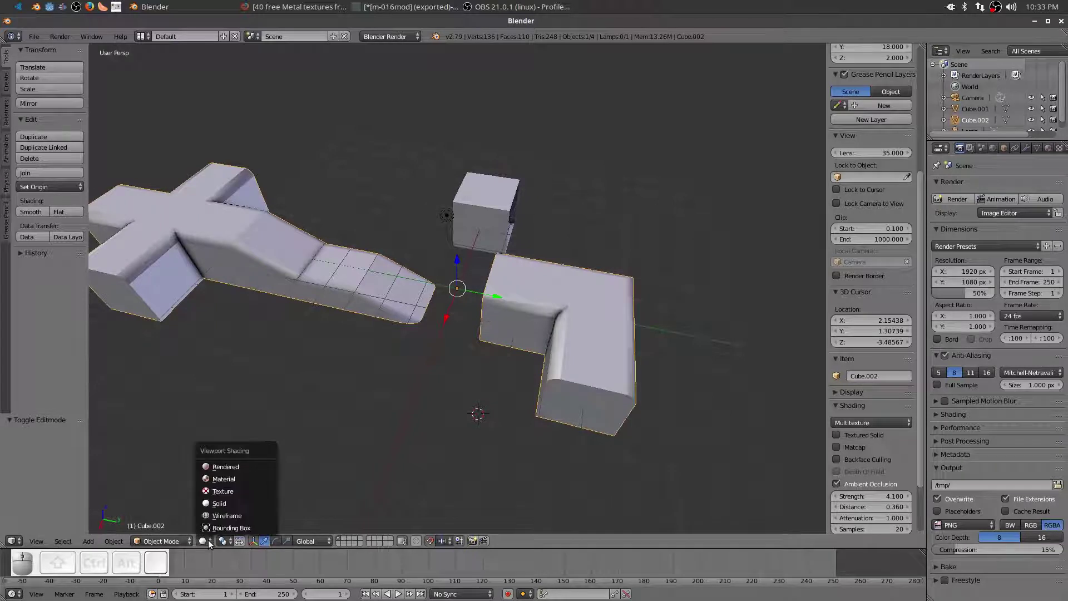
Try another viewport shading mode, then return the viewport to solid shading
left_click(230, 482)
scroll("down", 3)
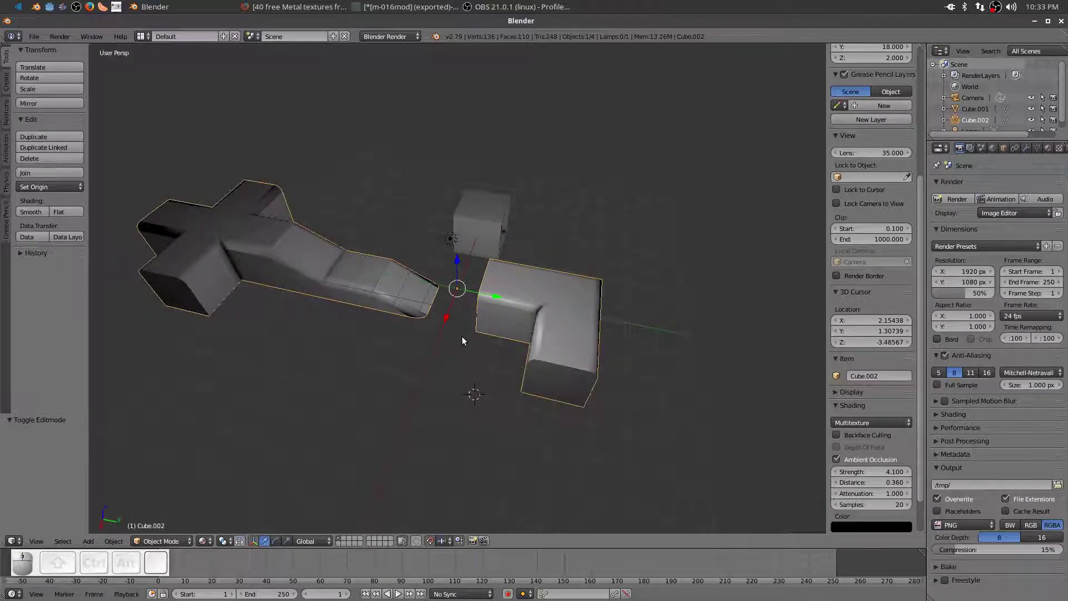
left_click_drag(390, 334, 397, 327)
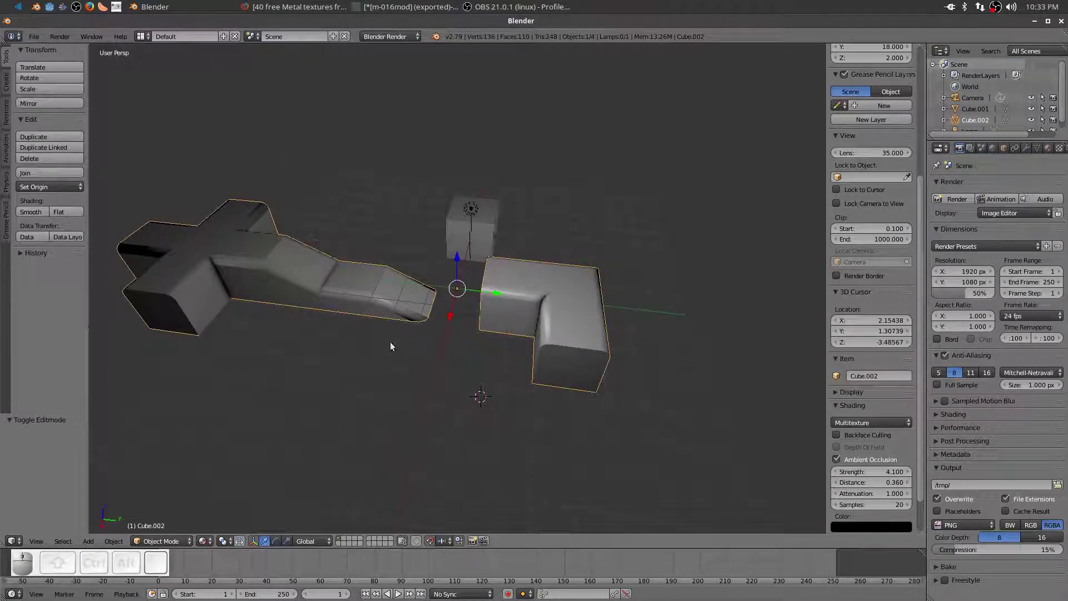
left_click(203, 546)
left_click(226, 510)
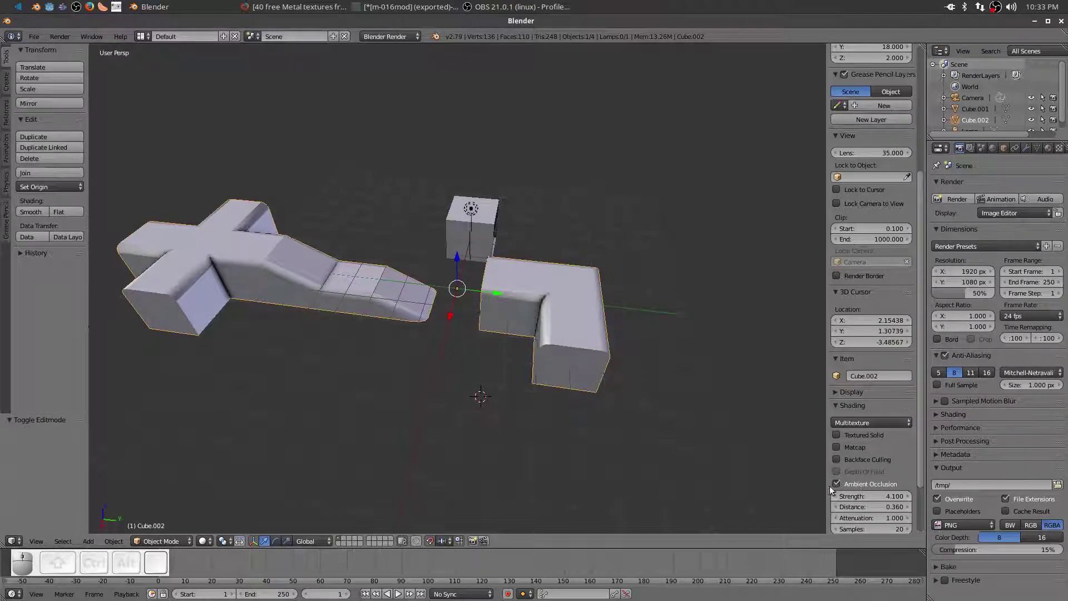
middle_click(913, 208)
scroll("up", 3)
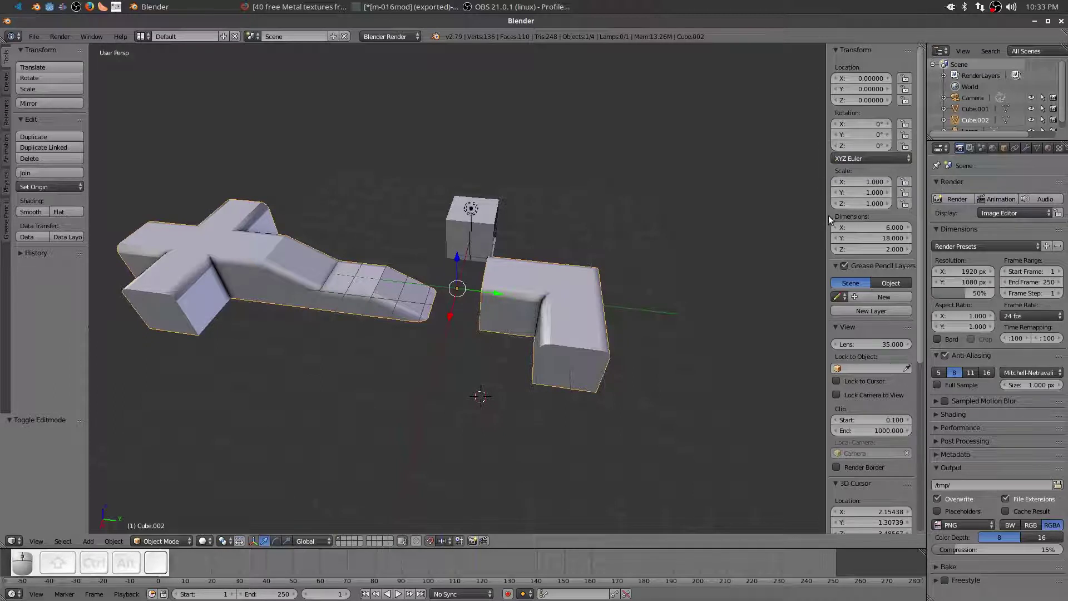
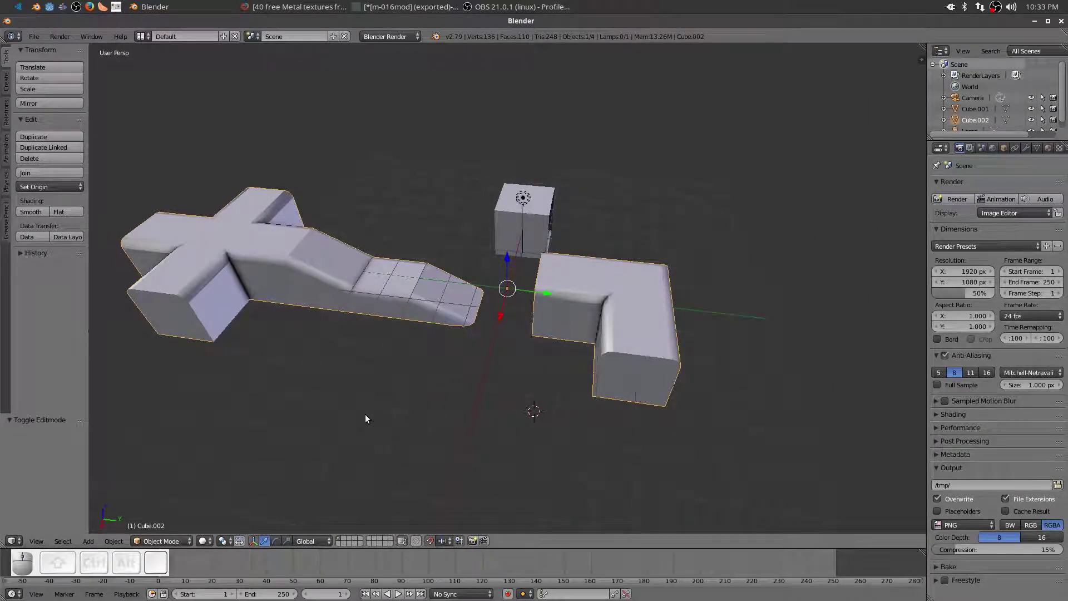
Select the small cube and start an X-axis move, then cancel it
left_click_drag(337, 391, 476, 302)
left_click(516, 178)
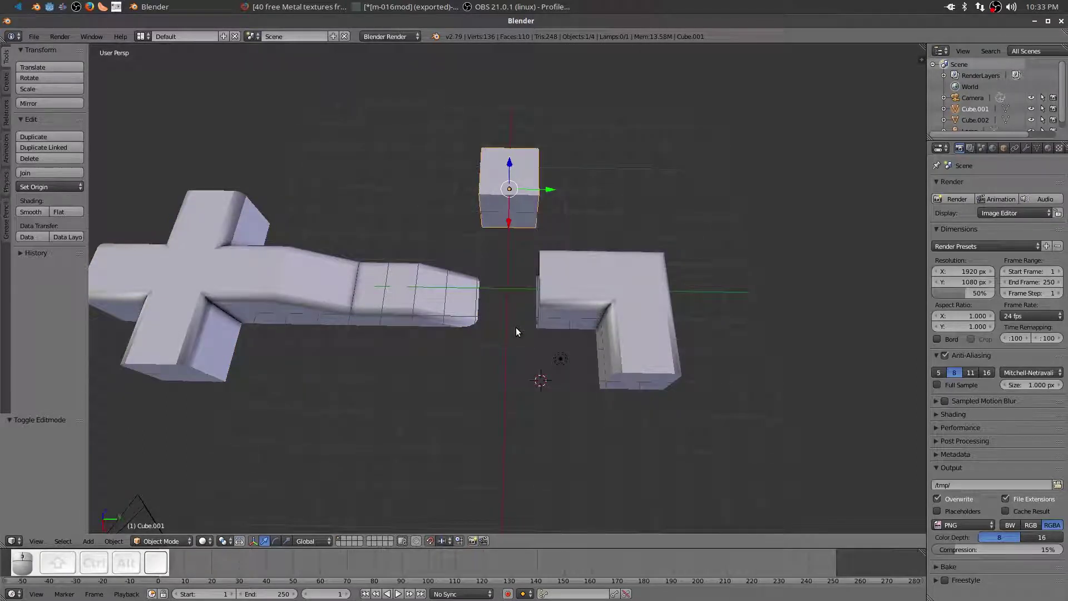
key("g")
key("x")
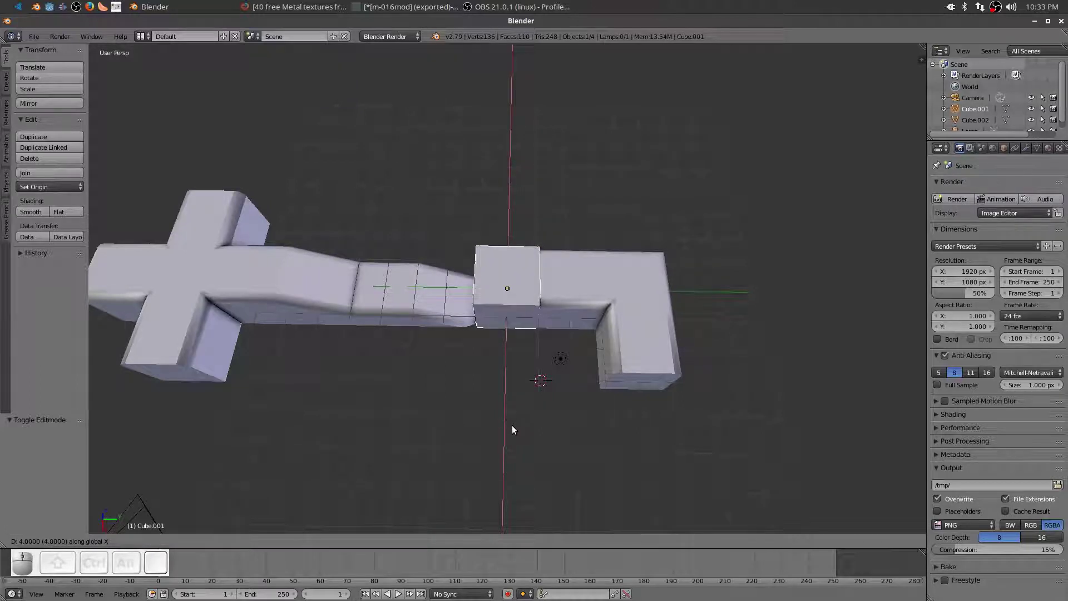
middle_click(515, 431)
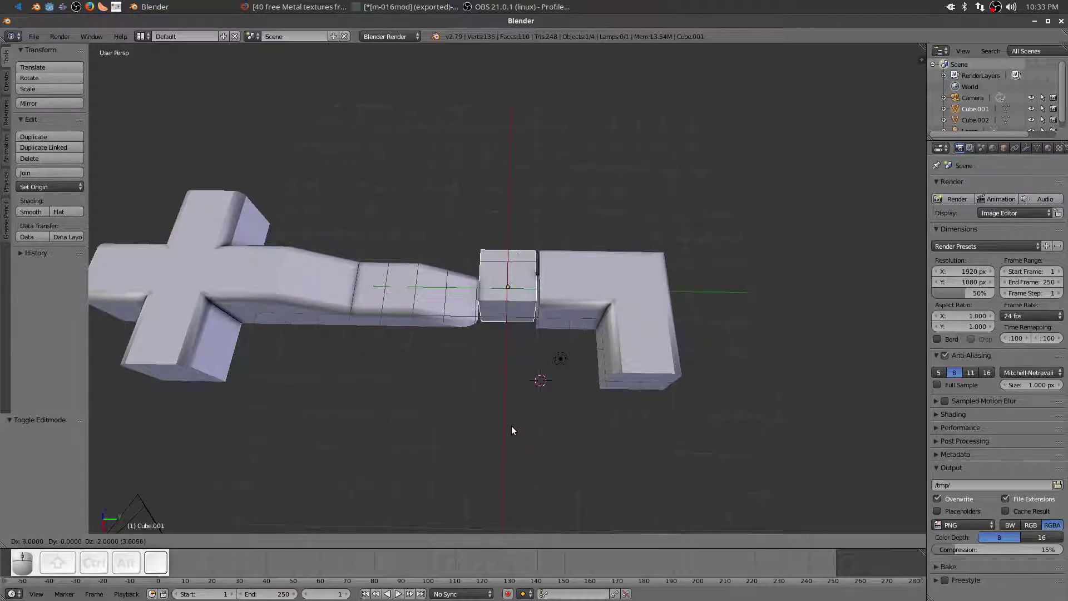
left_click(515, 427)
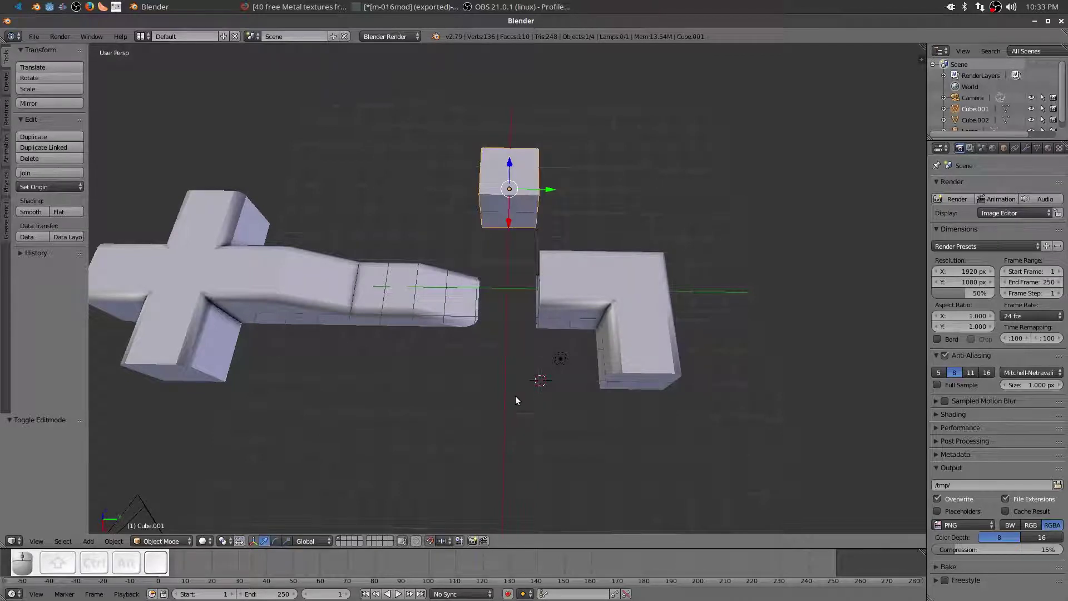
Move the small cube 4 units along X into the gap between the two pieces and inspect it
key("g")
key("x")
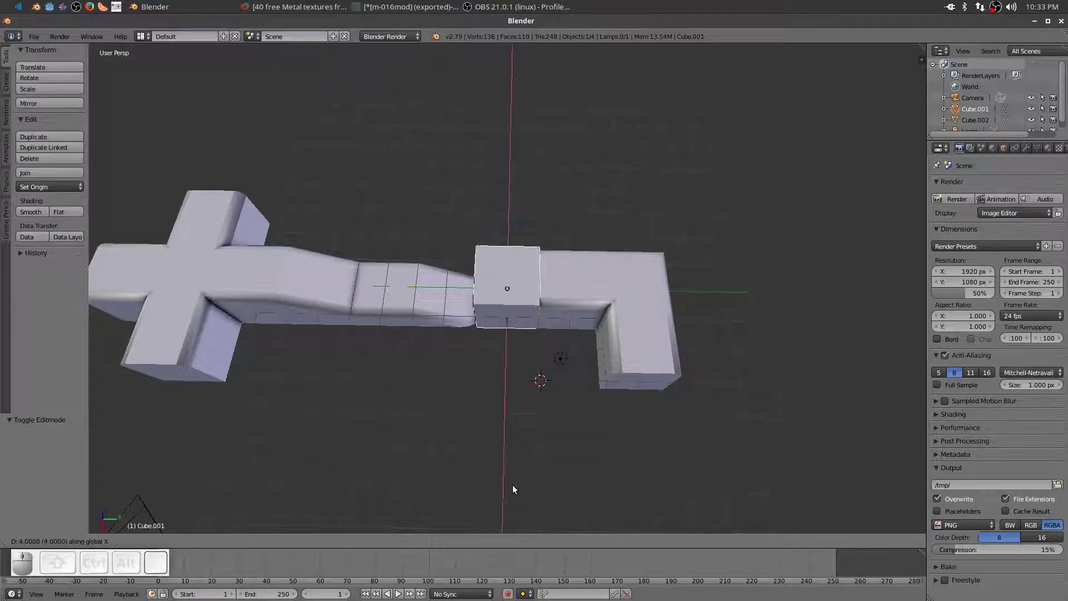
left_click(517, 496)
left_click_drag(484, 442, 563, 297)
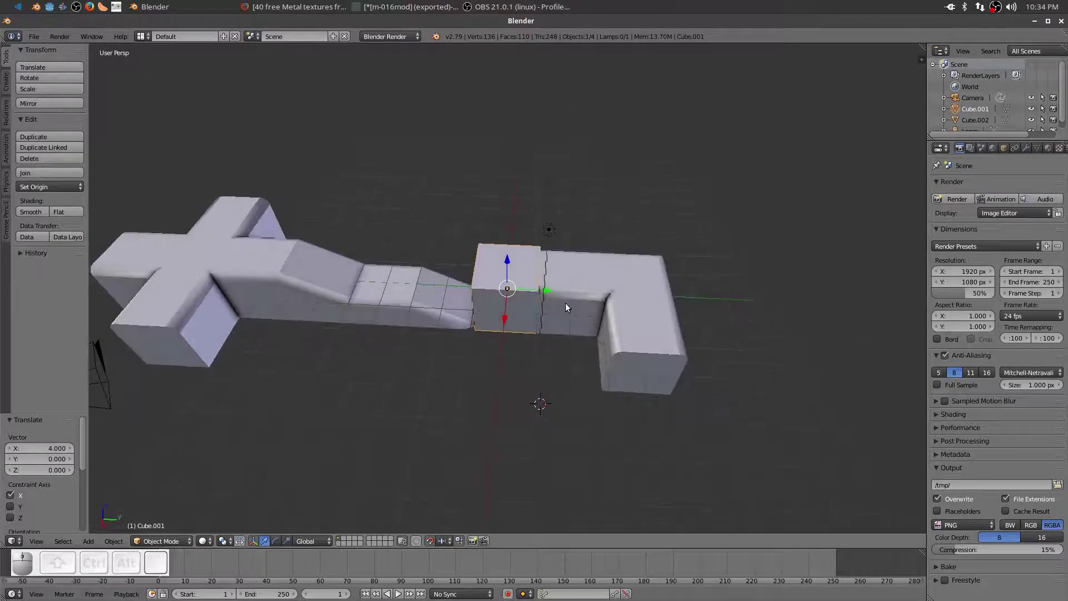
middle_click(518, 349)
middle_click(516, 327)
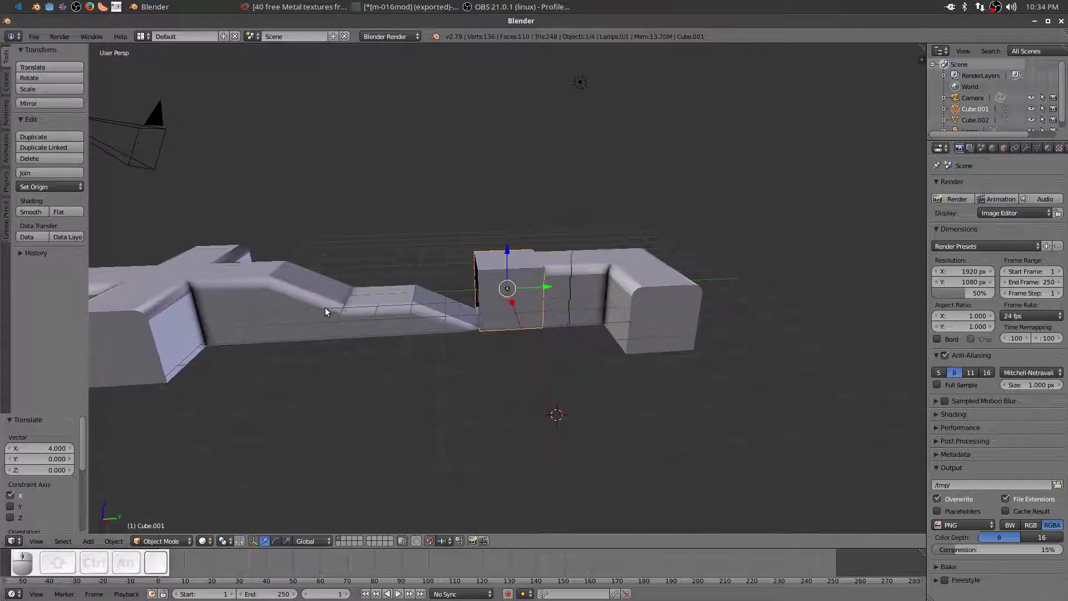
middle_click(555, 372)
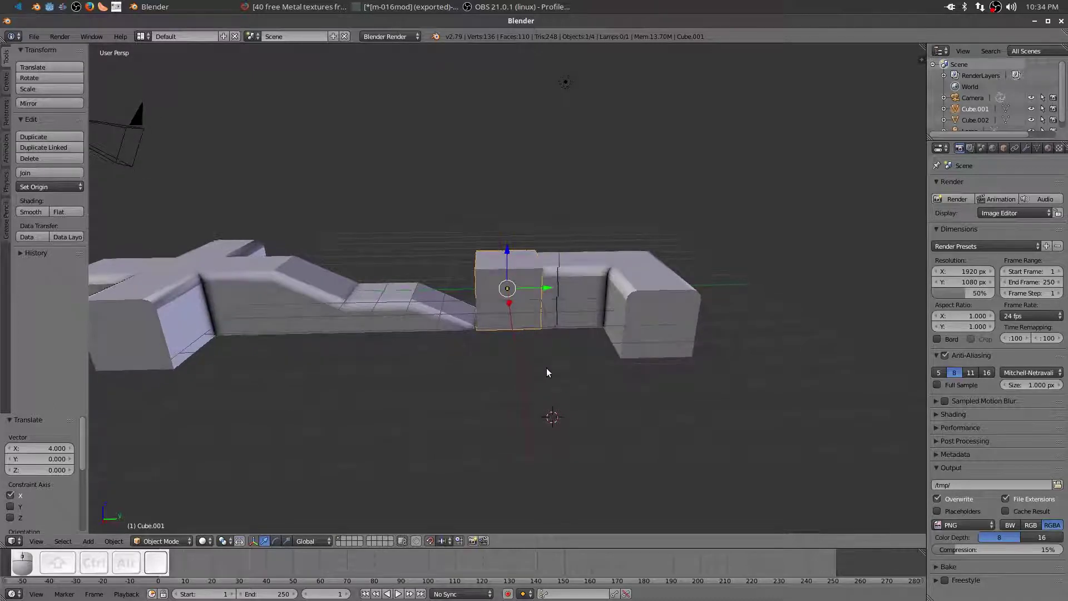
Lower the small cube along Z so it sits low in the gap
key("g")
key("z")
left_click(549, 420)
left_click(541, 395)
scroll("up", 3)
left_click_drag(536, 408, 508, 307)
middle_click(508, 307)
scroll("down", 3)
scroll("up", 3)
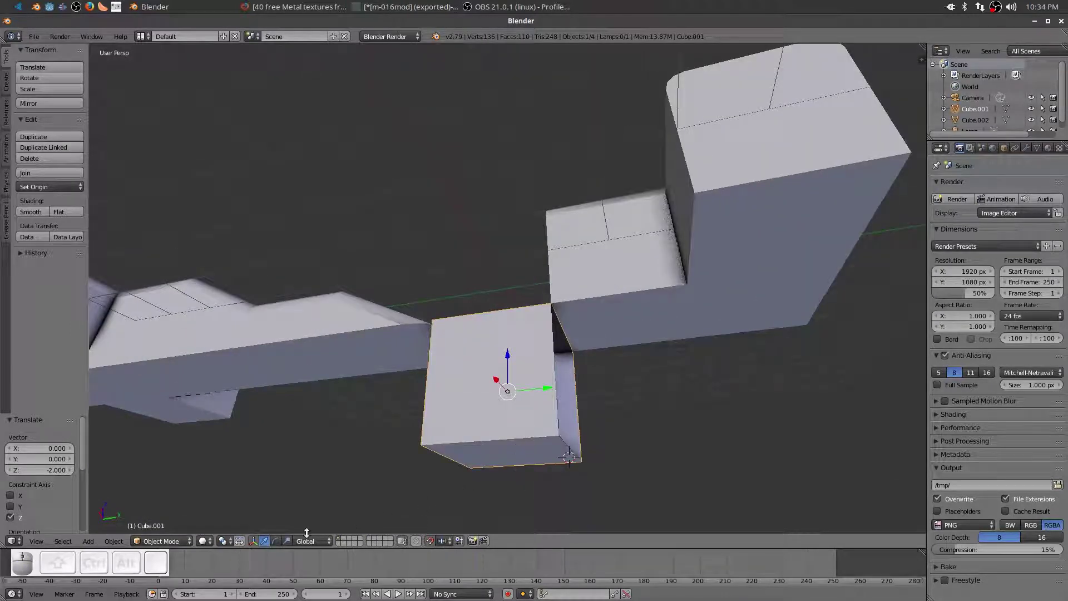
In Edit Mode, move the top vertices down along Z to flatten the cube into a thin slab
key("Tab")
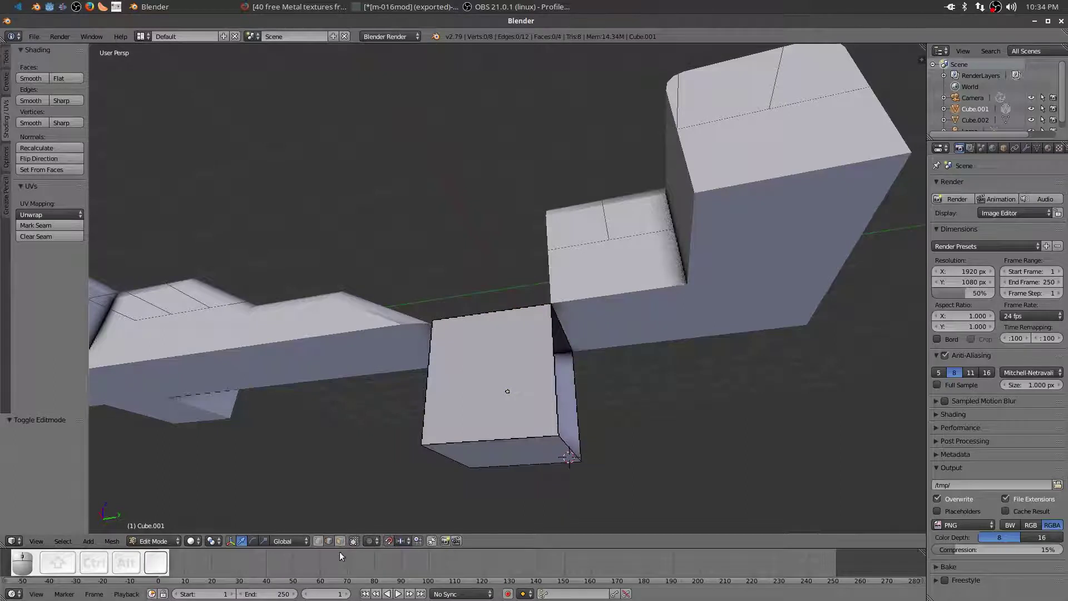
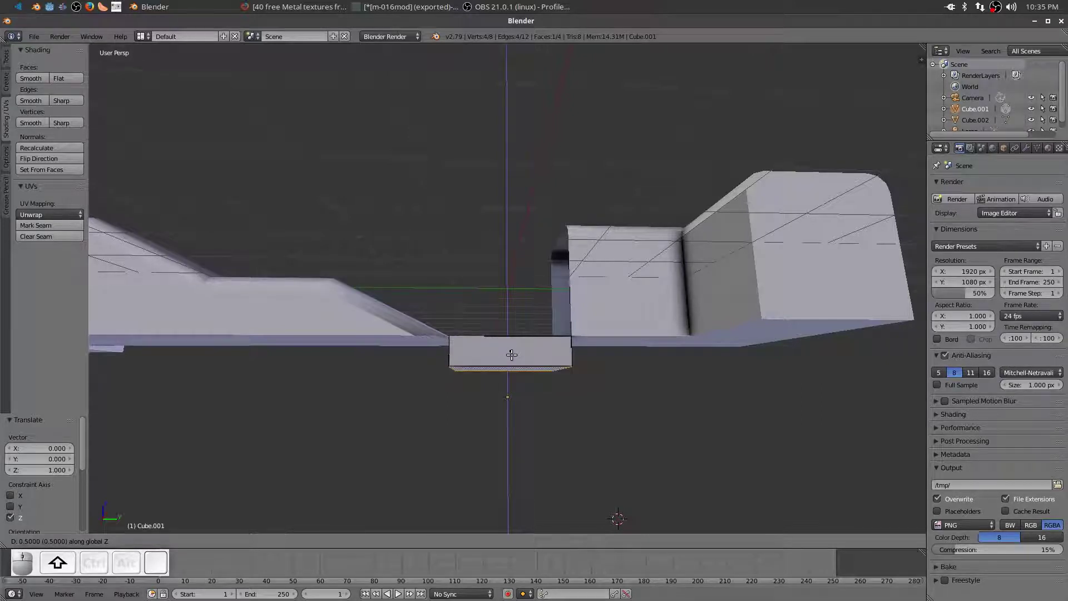
left_click(511, 351)
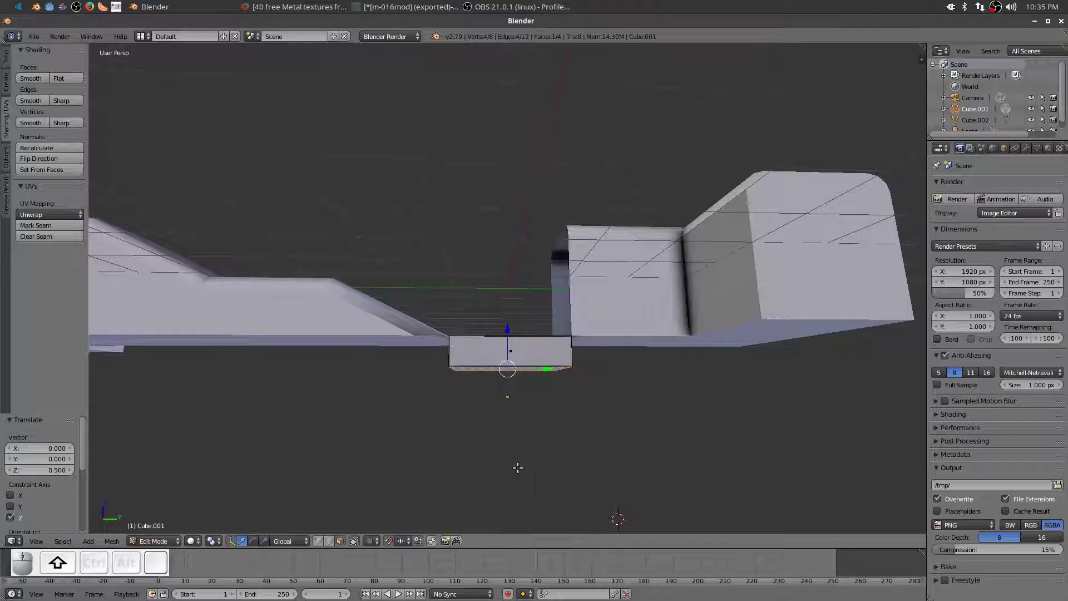
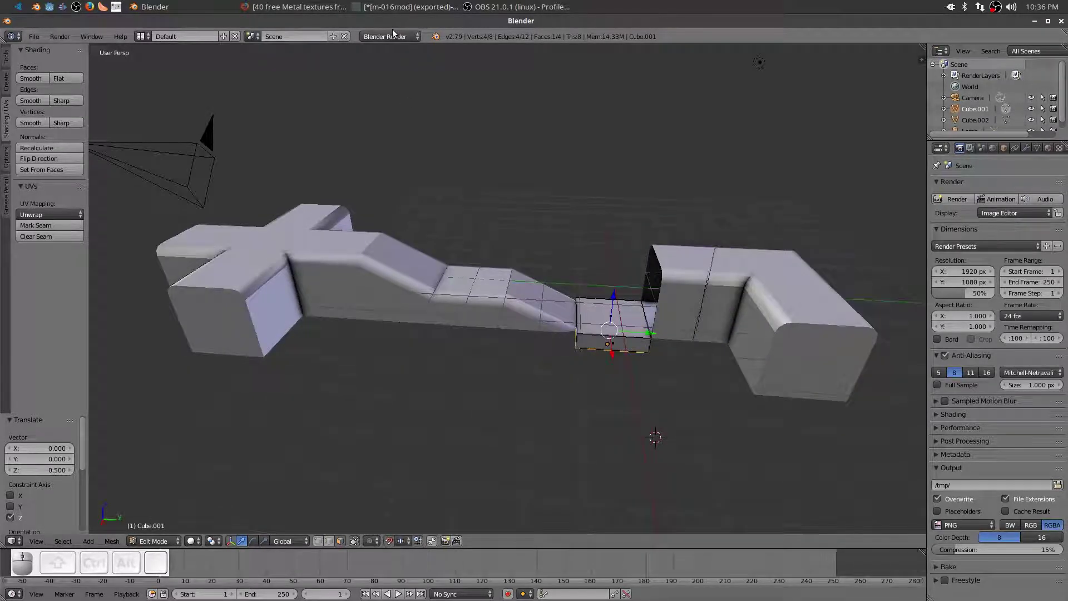
Switch the render engine to Cycles and show the slab's material settings
left_click(393, 46)
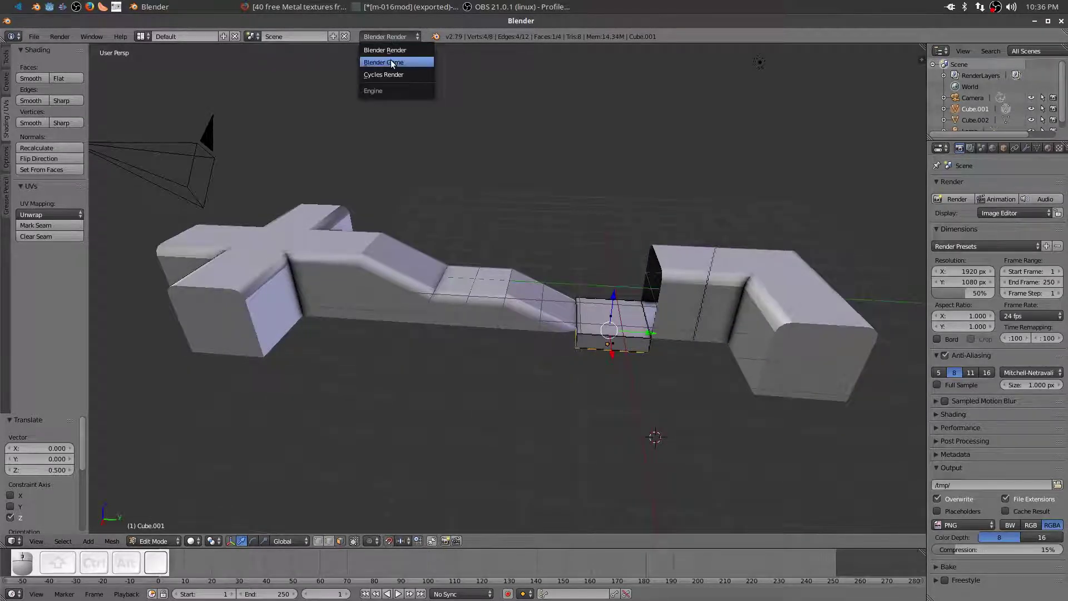
left_click(397, 80)
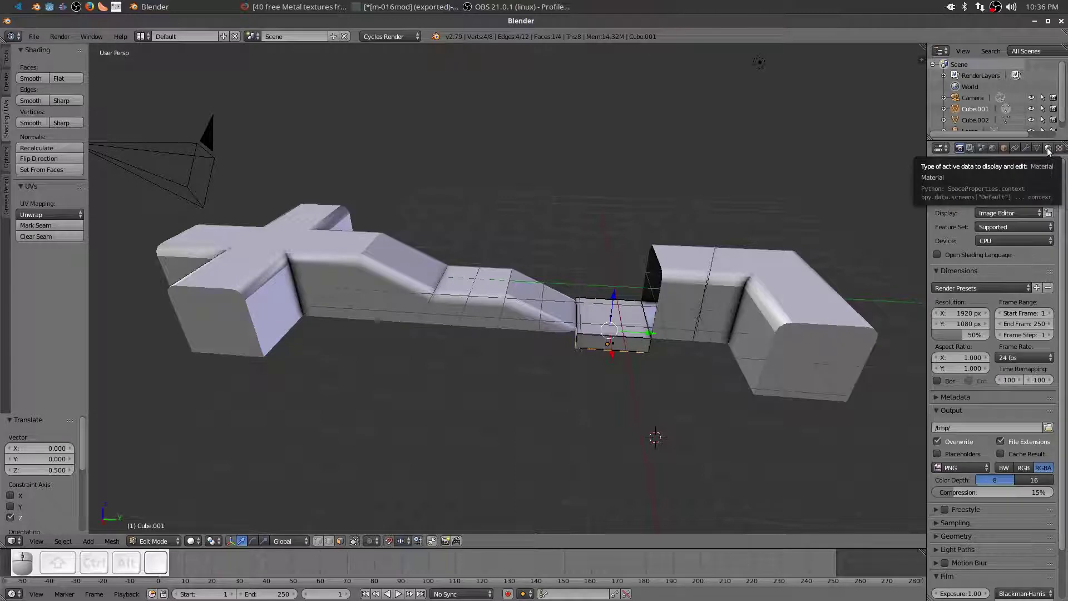
left_click(1051, 153)
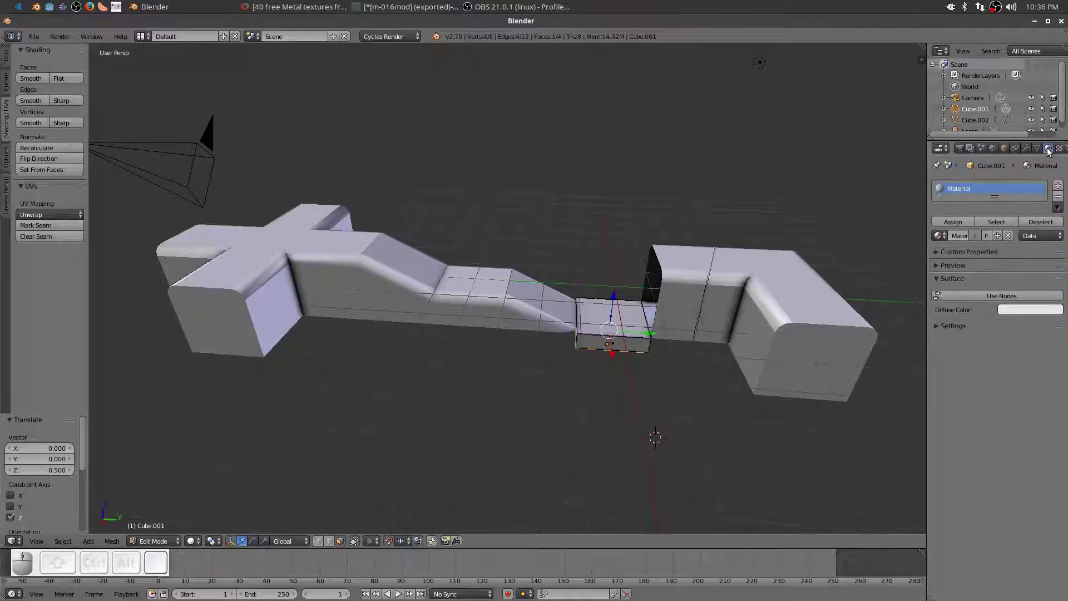
Enable Use Nodes and set the material's surface shader to Principled BSDF
left_click(991, 295)
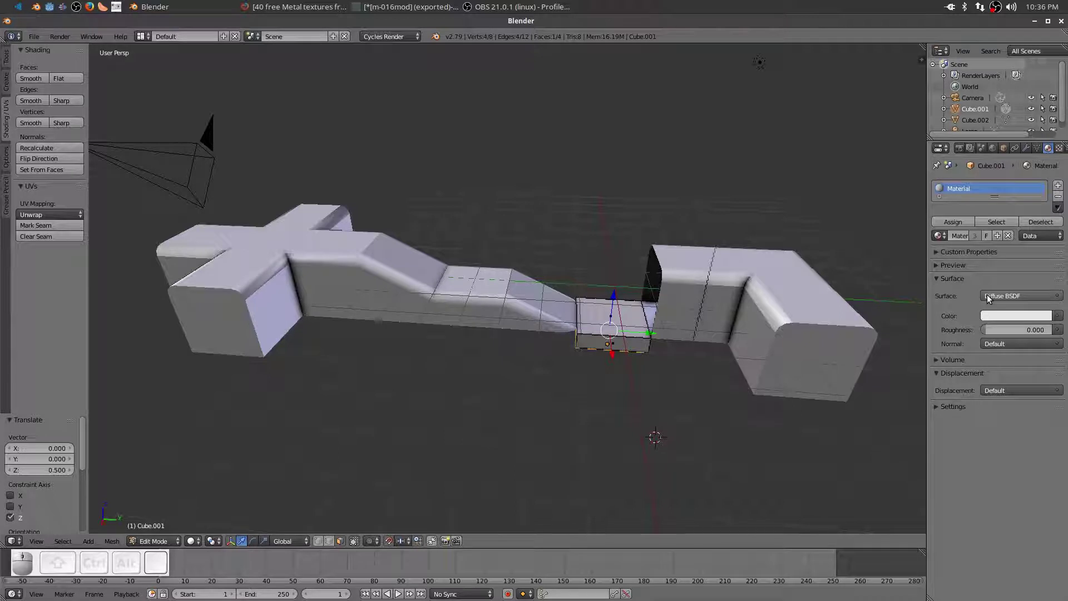
left_click(991, 295)
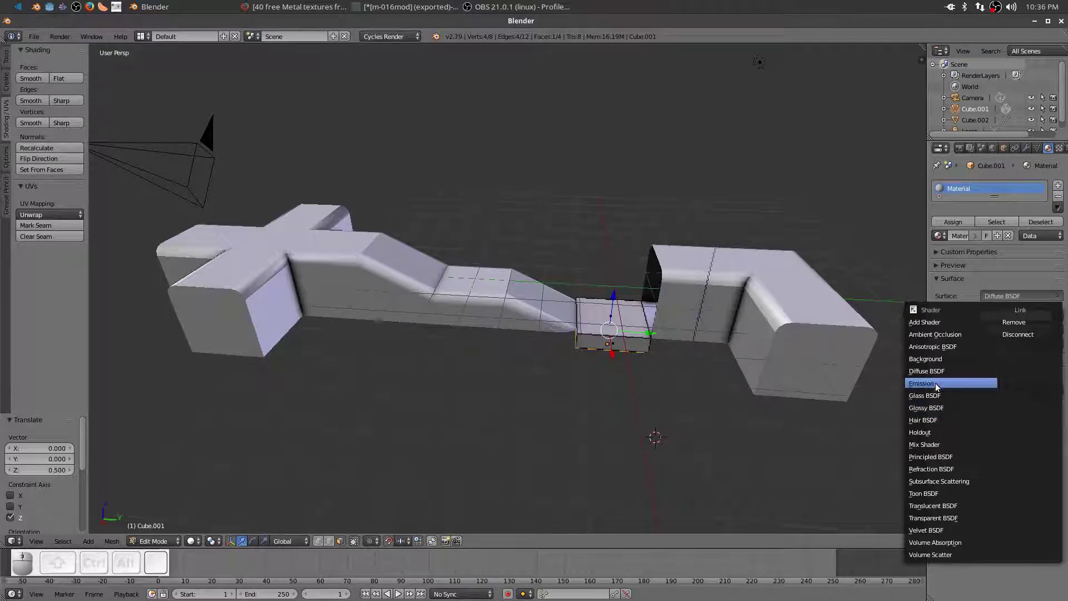
left_click(947, 459)
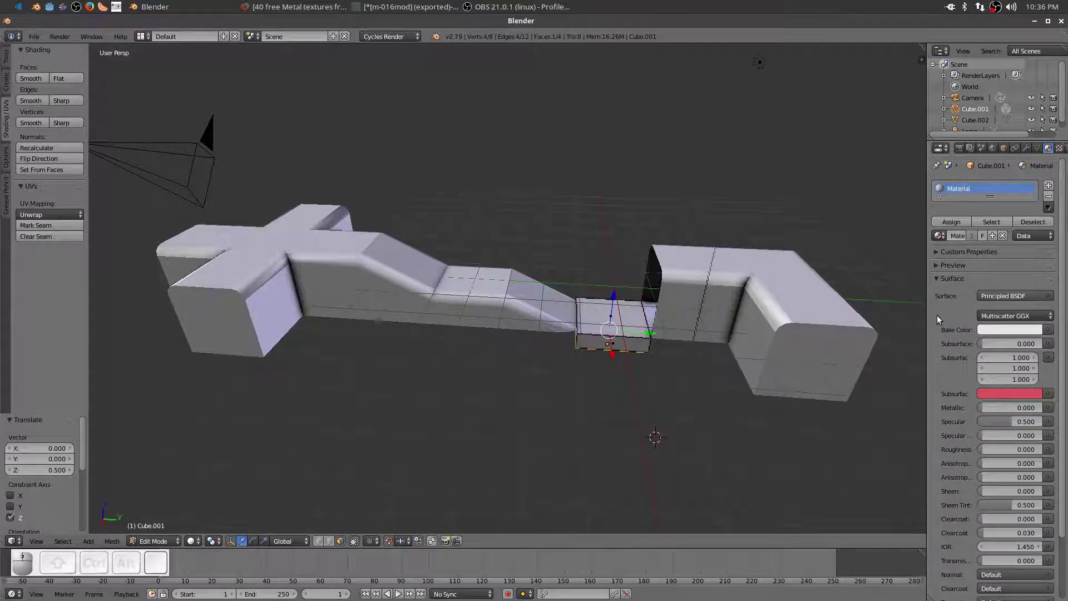
scroll("down", 3)
scroll("down", 3)
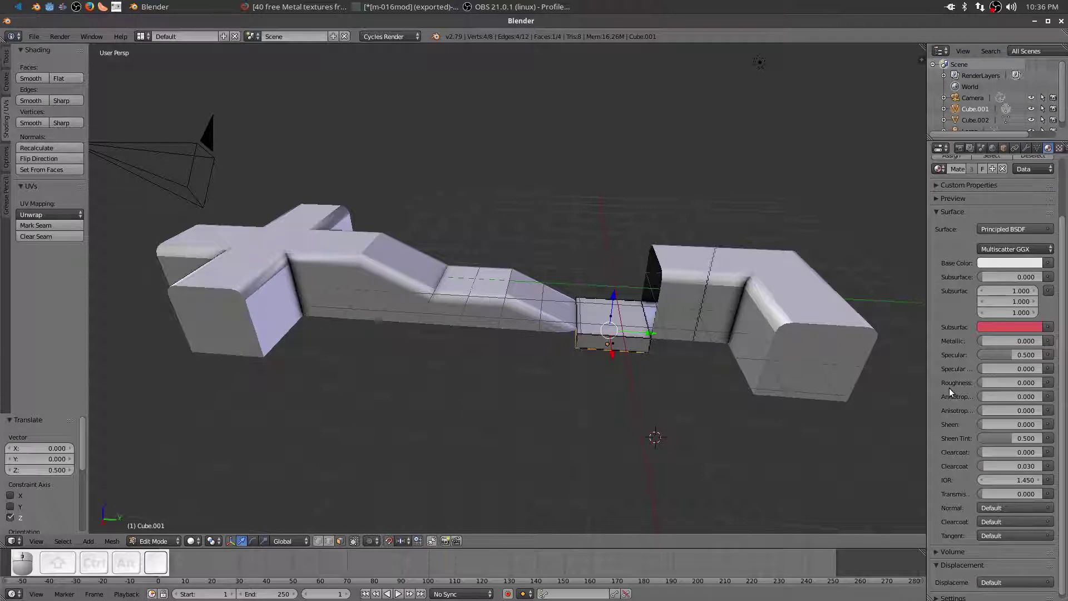